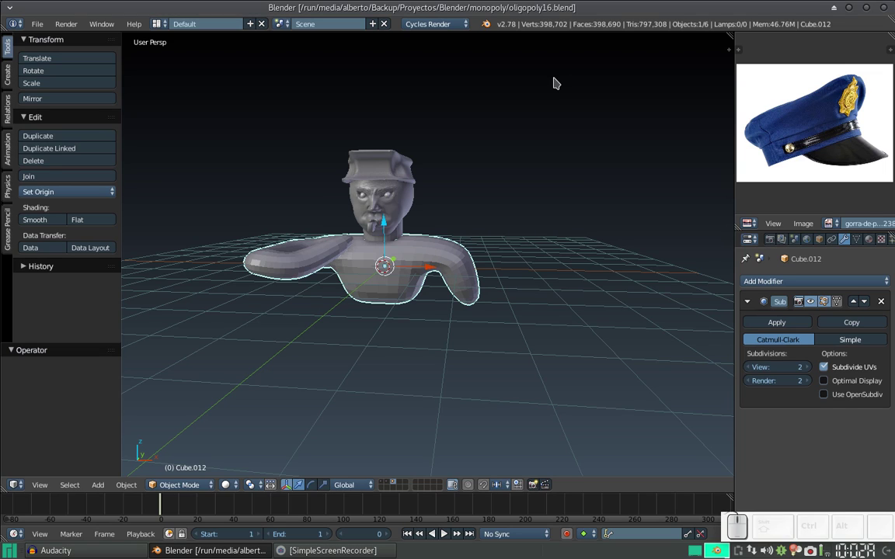
Select the neck cylinder under the head and set its shading to Smooth
click(411, 284)
scroll(up, 3)
right_click(370, 191)
click(41, 218)
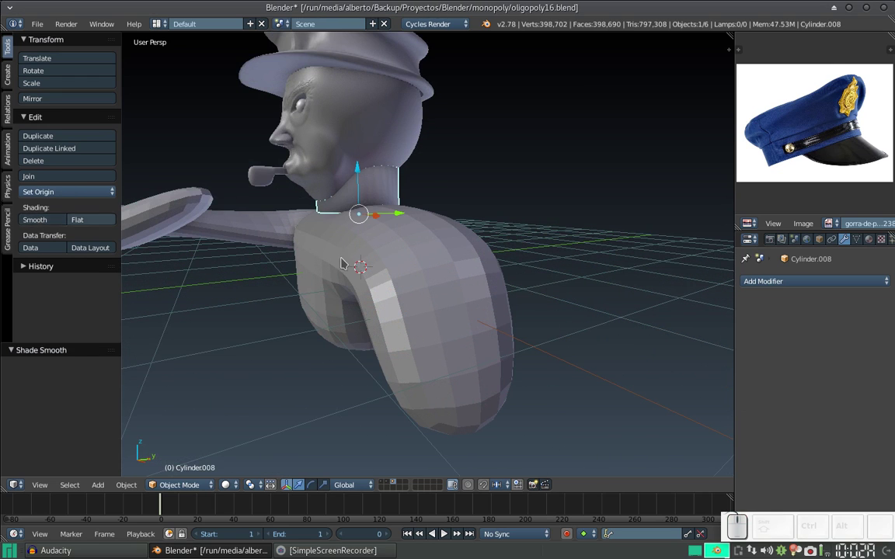
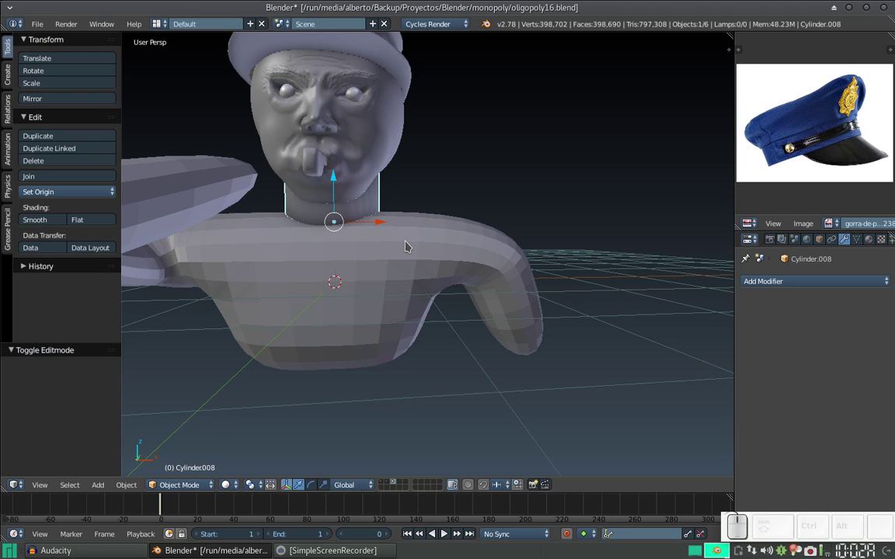
Scale the neck to 0.782 in X/Y only, keeping its height unchanged
key(s)
key(shift+z)
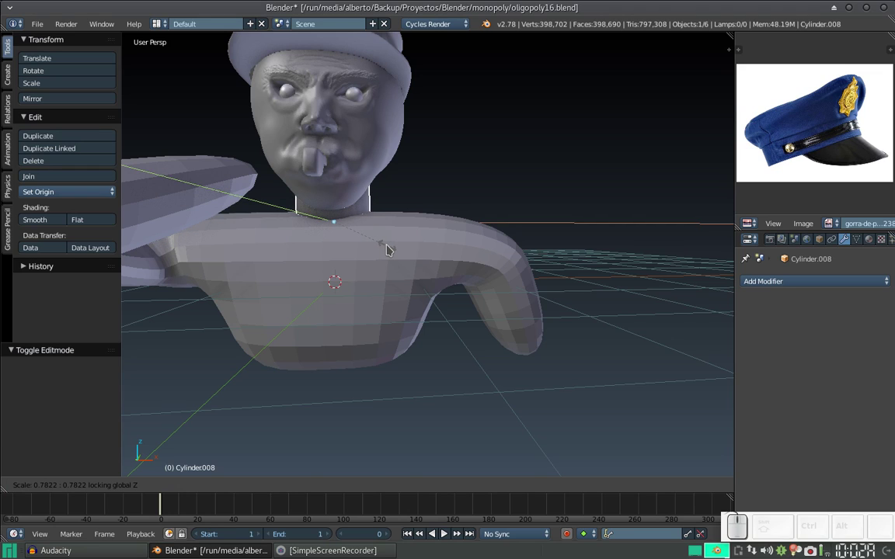
click(390, 248)
scroll(up, 3)
scroll(down, 3)
Select the subdivided torso body ready for mesh editing
key(Tab)
right_click(299, 291)
scroll(down, 3)
drag(290, 305, 431, 339)
scroll(up, 3)
middle_click(436, 311)
click(433, 248)
middle_click(429, 281)
right_click(428, 320)
In Edit Mode, raise the arm's end face with proportional falloff of about 0.56 units
key(shift+Tab)
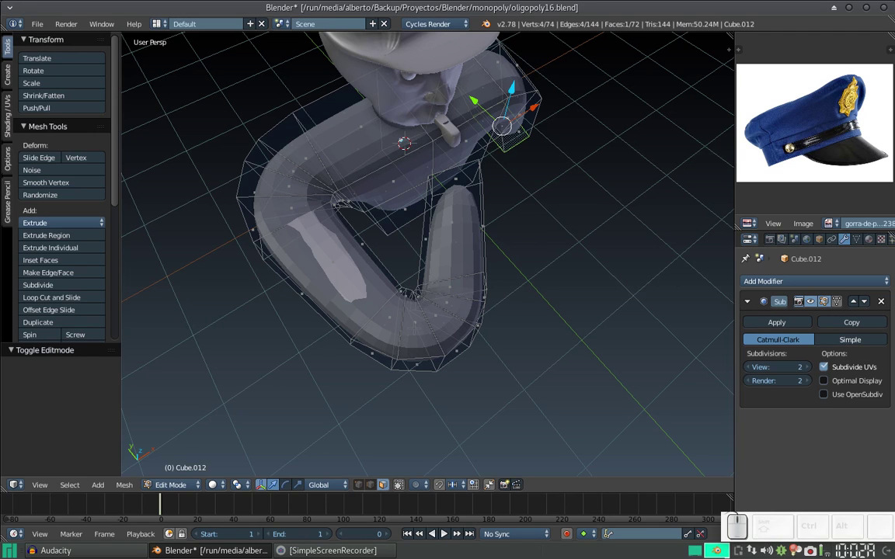
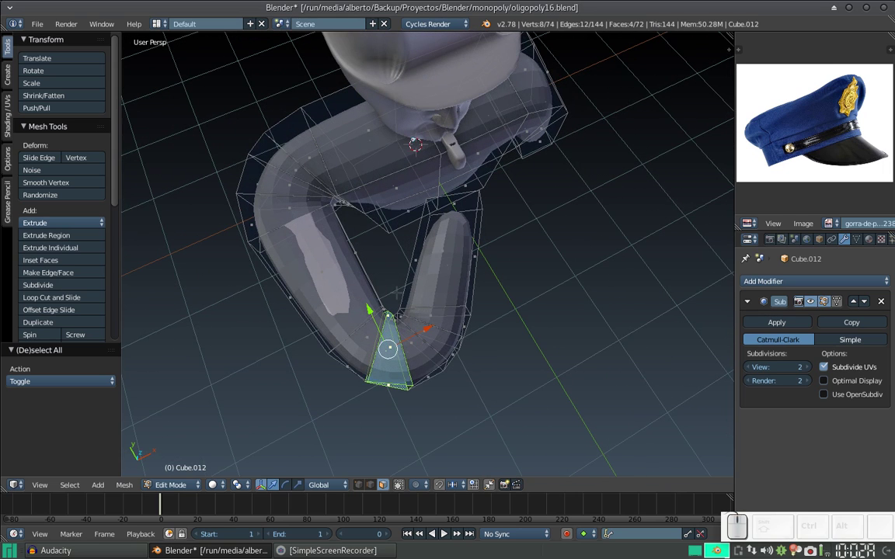
key(o)
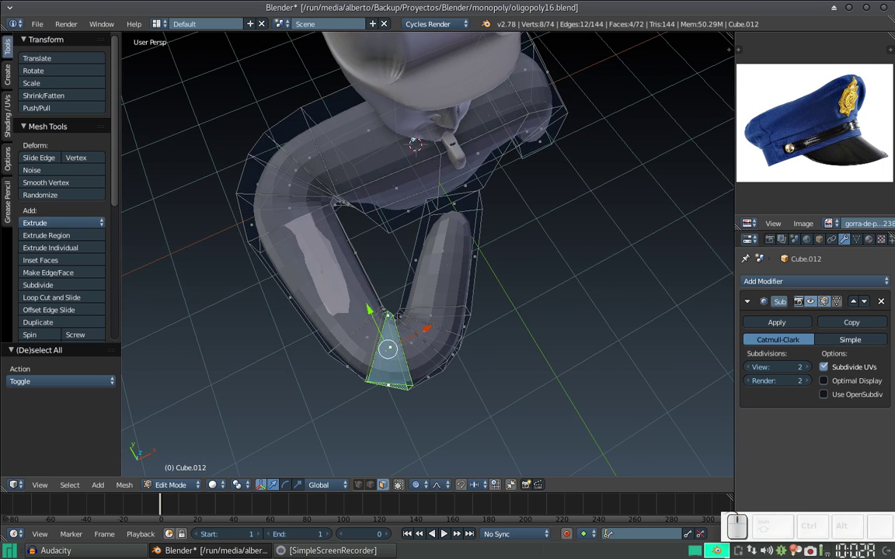
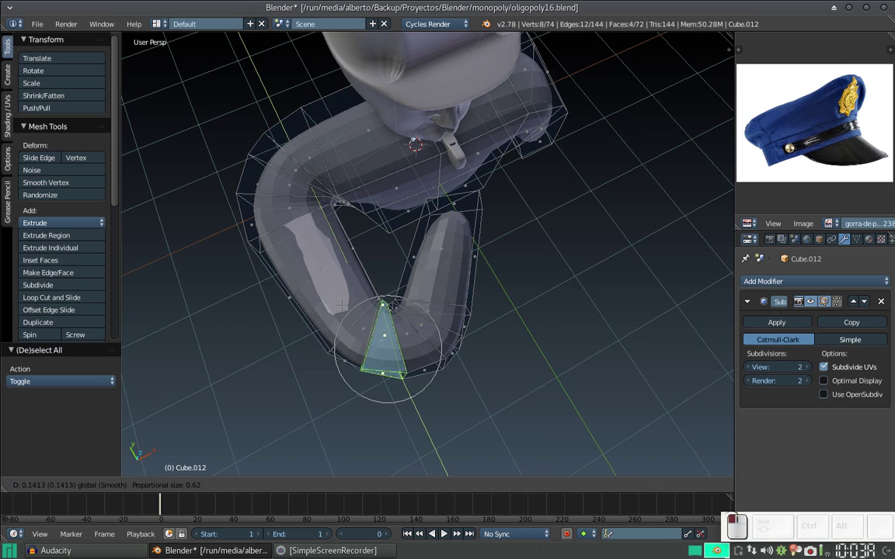
scroll(down, 3)
scroll(down, 3)
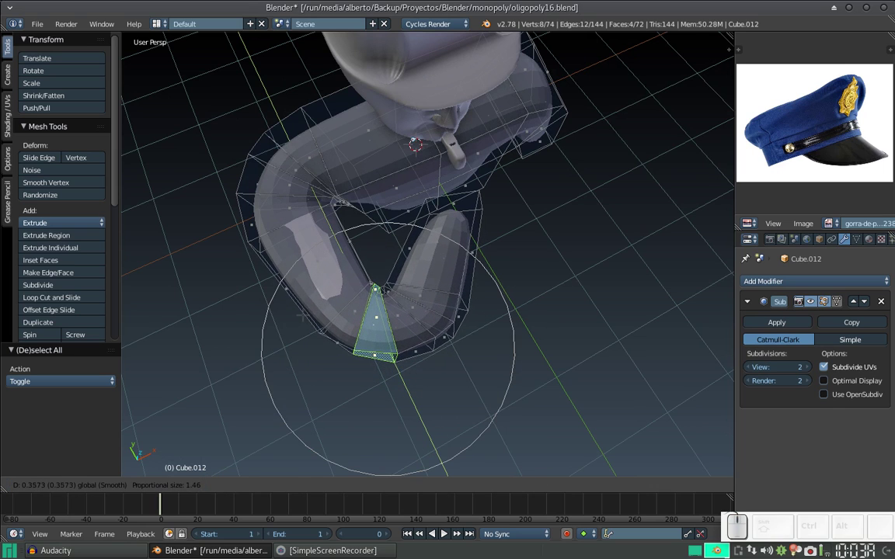
scroll(down, 3)
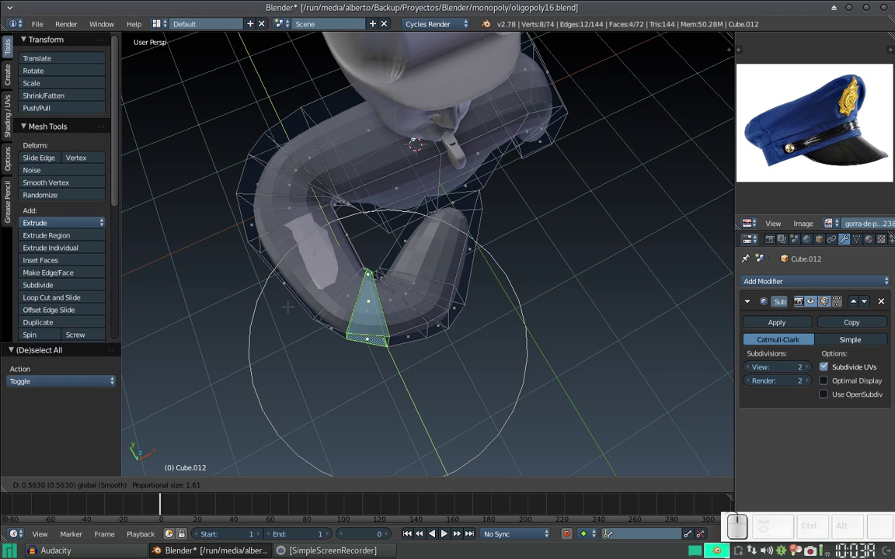
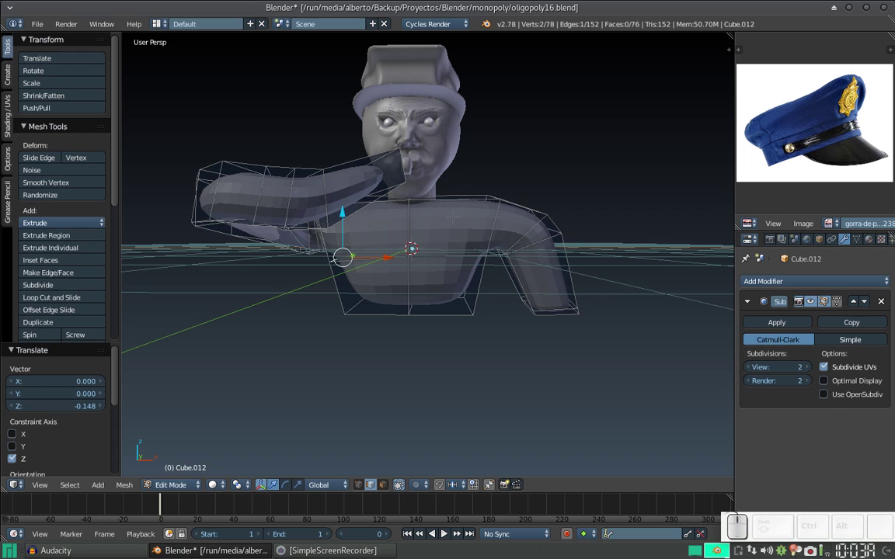
key(Tab)
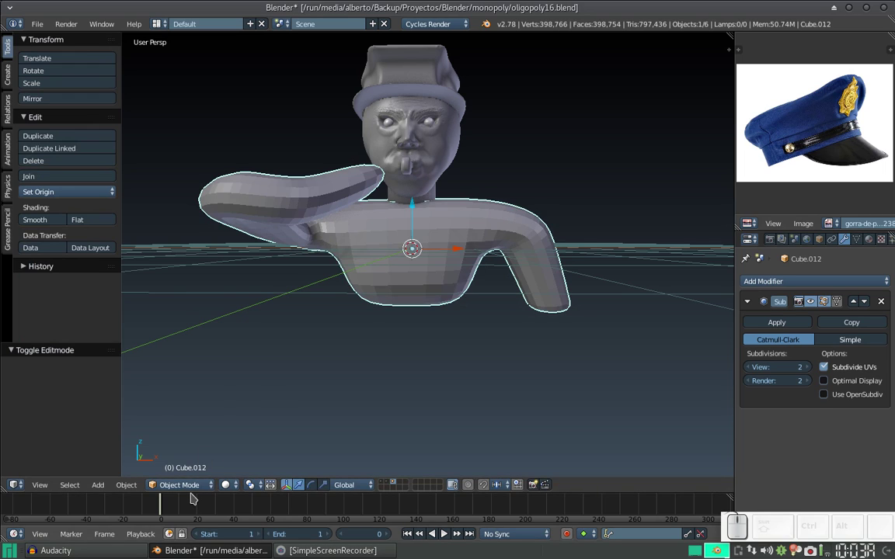
click(196, 486)
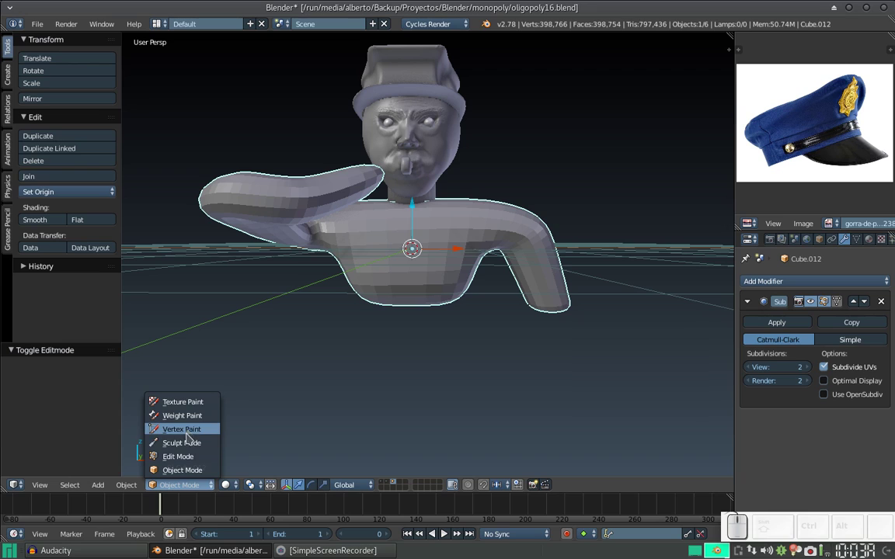
click(191, 445)
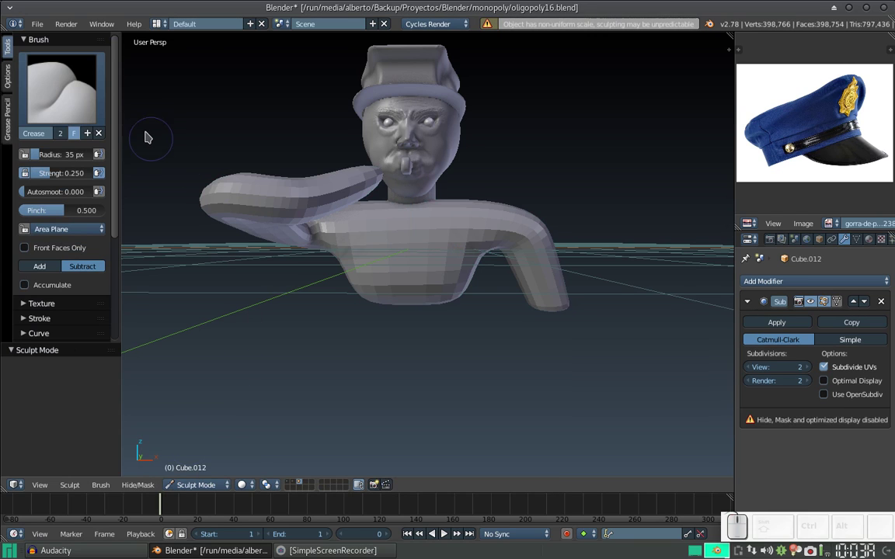
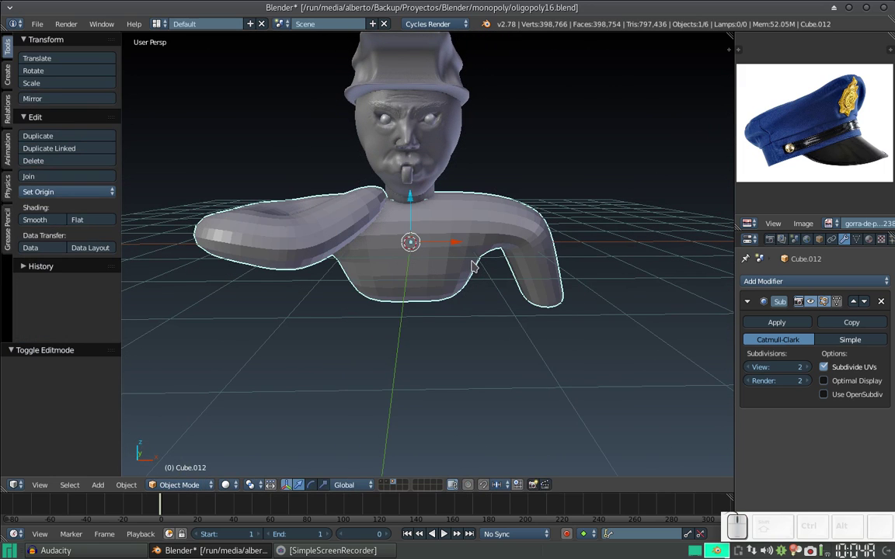
Apply Rotation & Scale to the bust, then switch it into Sculpt Mode
key(ctrl+r)
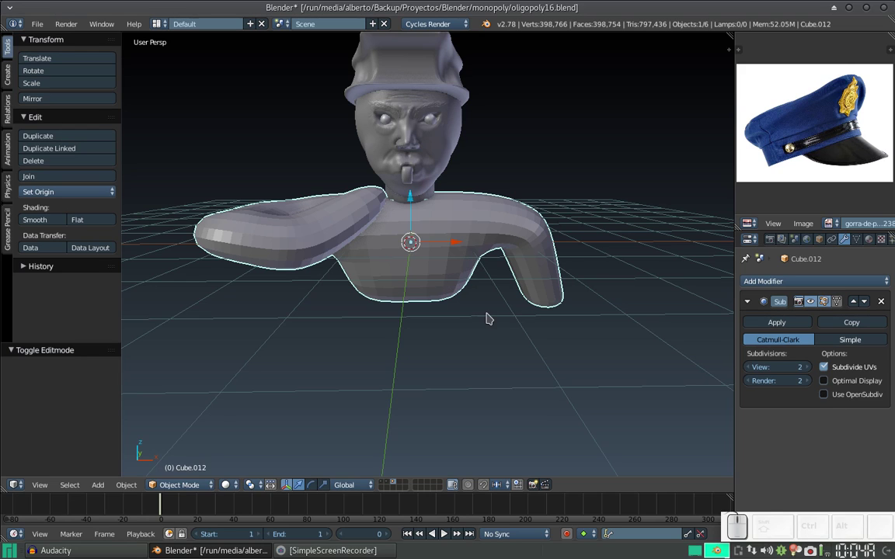
key(ctrl+a)
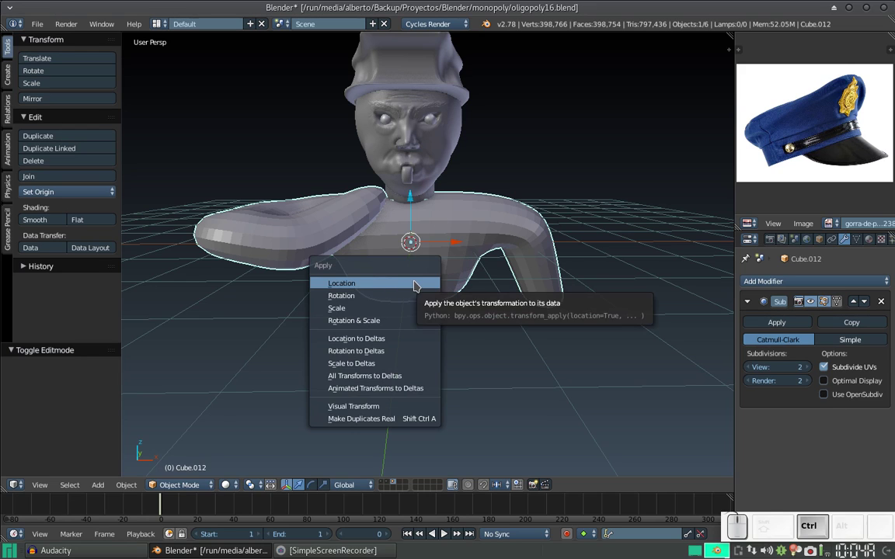
click(409, 321)
drag(430, 259, 404, 225)
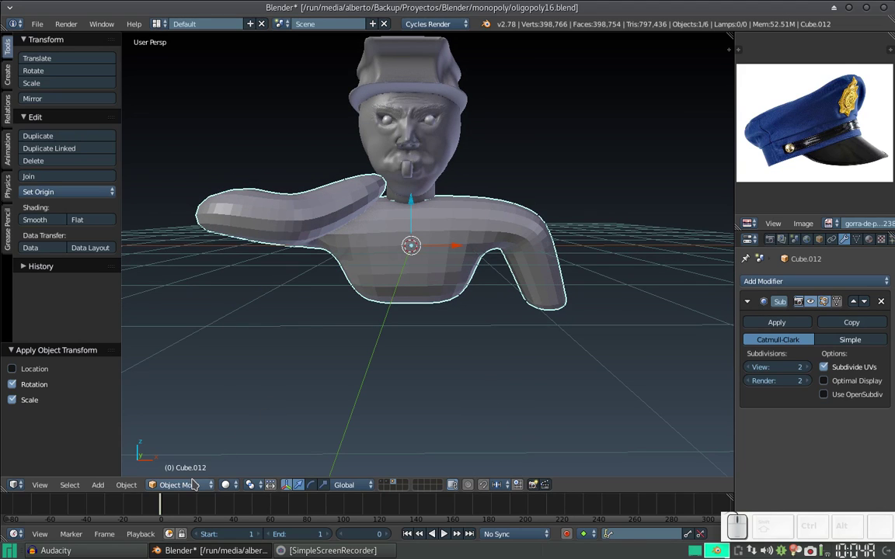
click(196, 484)
click(194, 441)
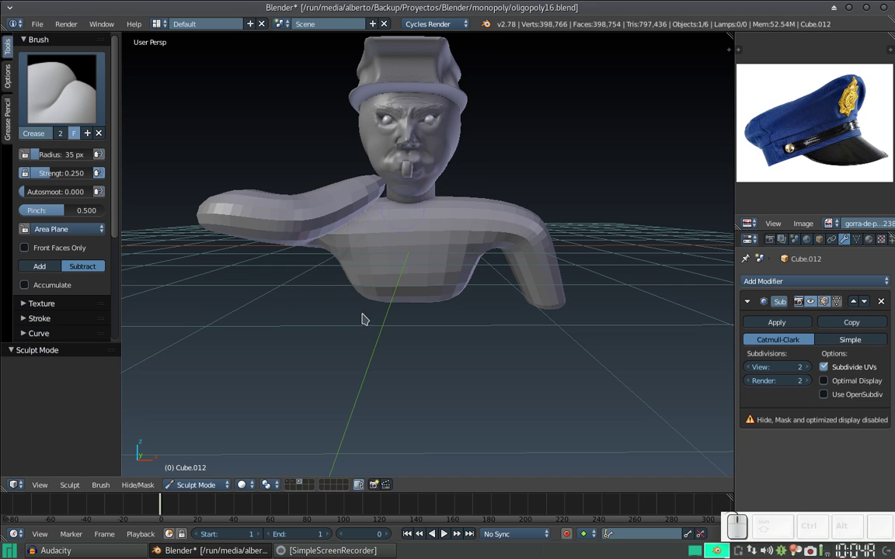
Attempt to enable Dyntopo, hitting the generative-modifiers warning from the Subsurf modifier
drag(404, 245, 412, 245)
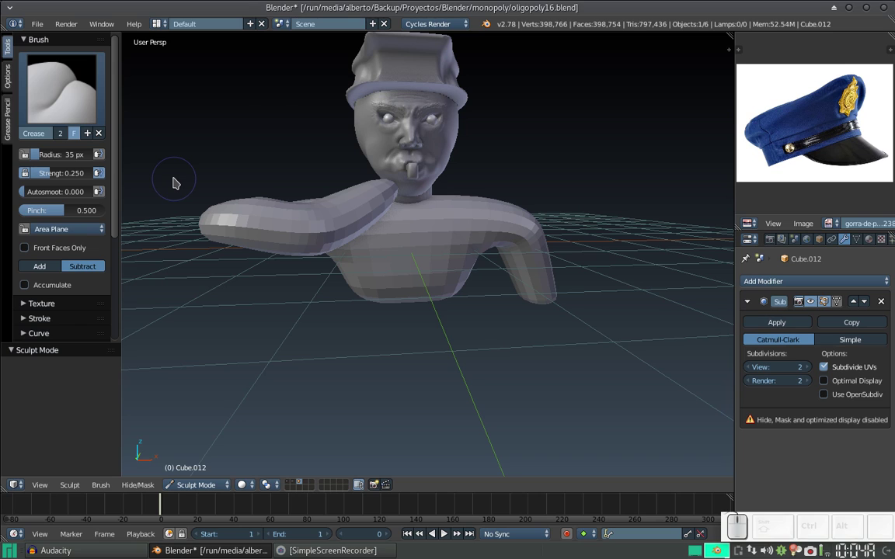
middle_click(373, 175)
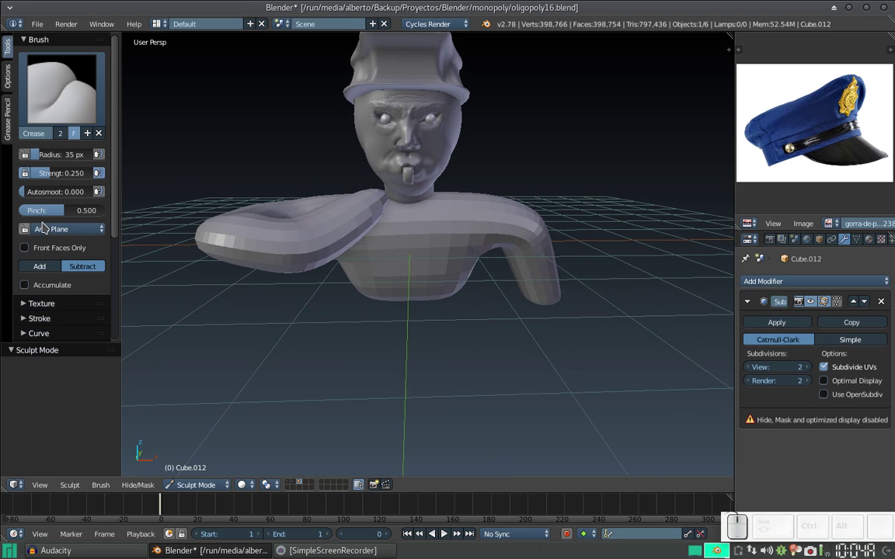
scroll(down, 3)
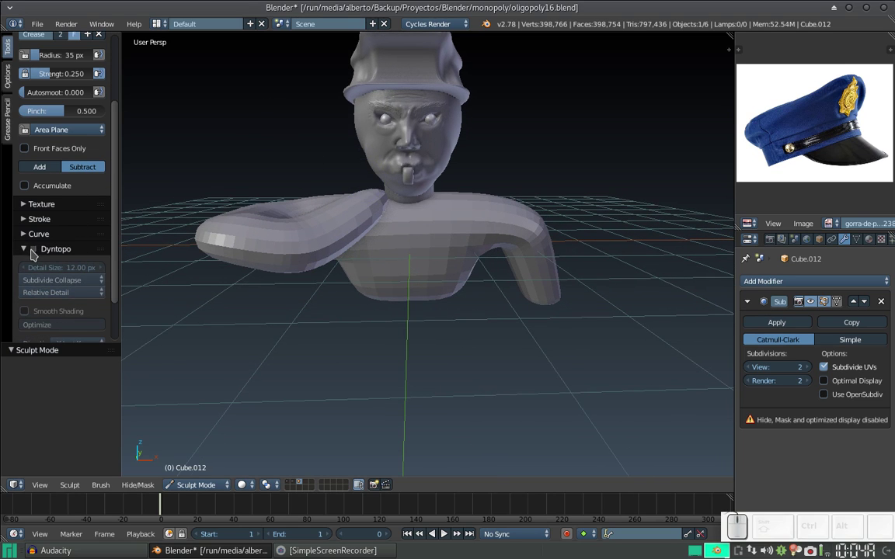
click(38, 254)
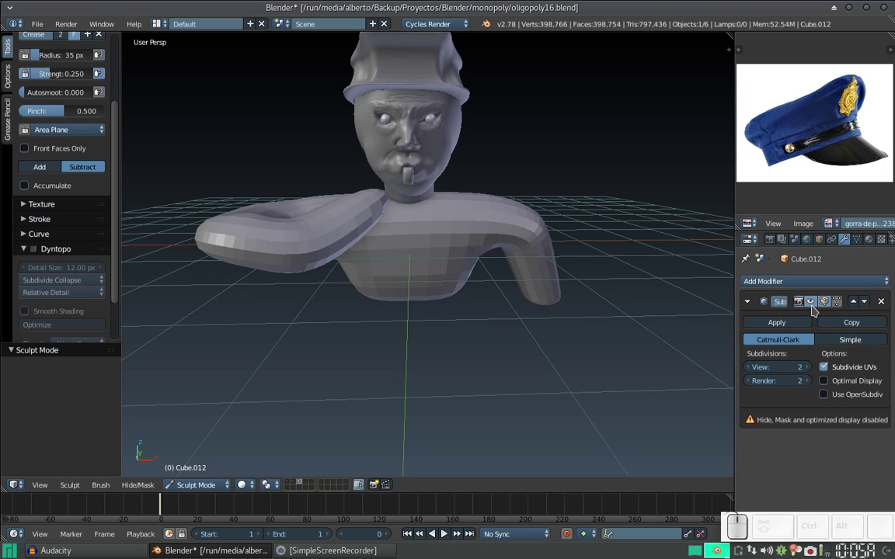
Apply the Subsurf modifier, enable Dyntopo and set Detail Size to 4 px
click(790, 324)
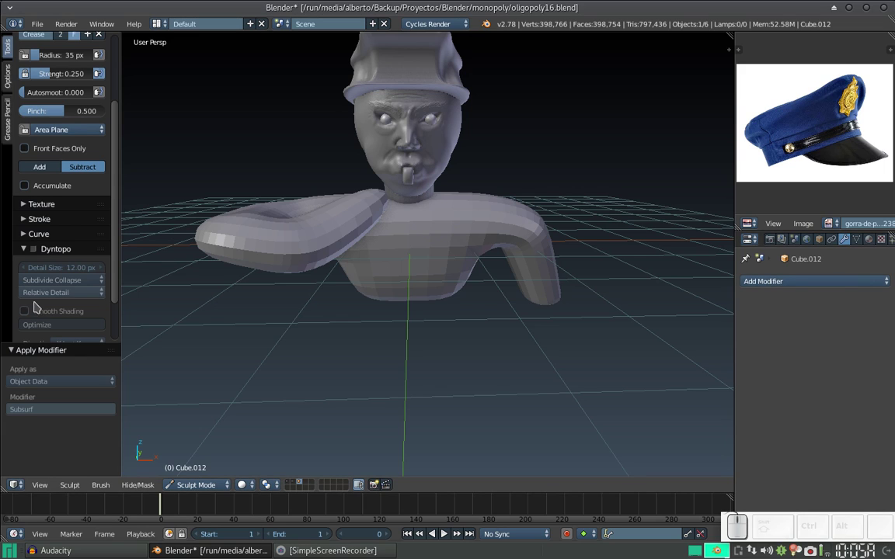
click(35, 250)
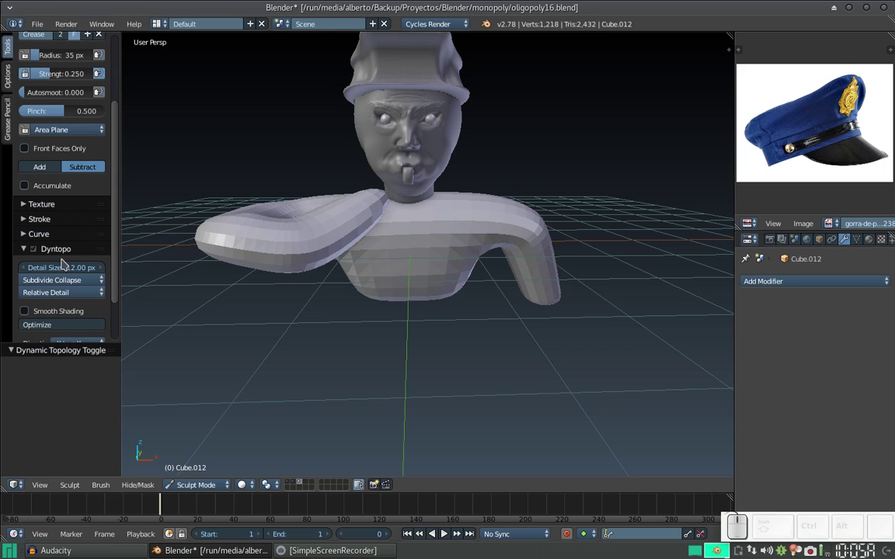
click(59, 277)
click(72, 266)
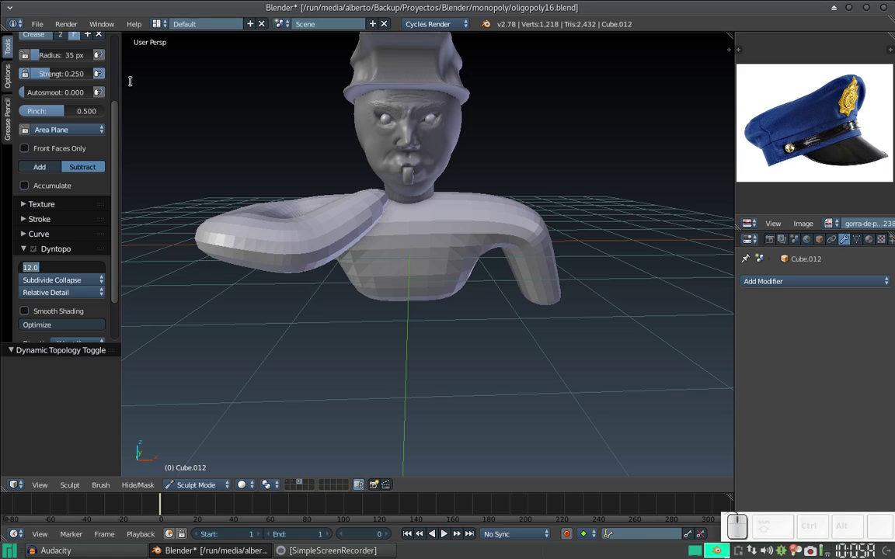
key(KP_4)
key(KP_Enter)
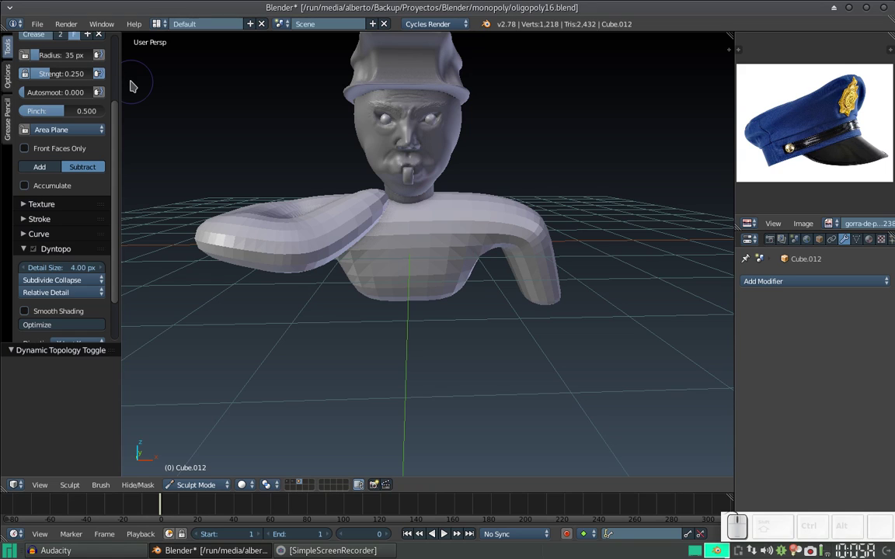
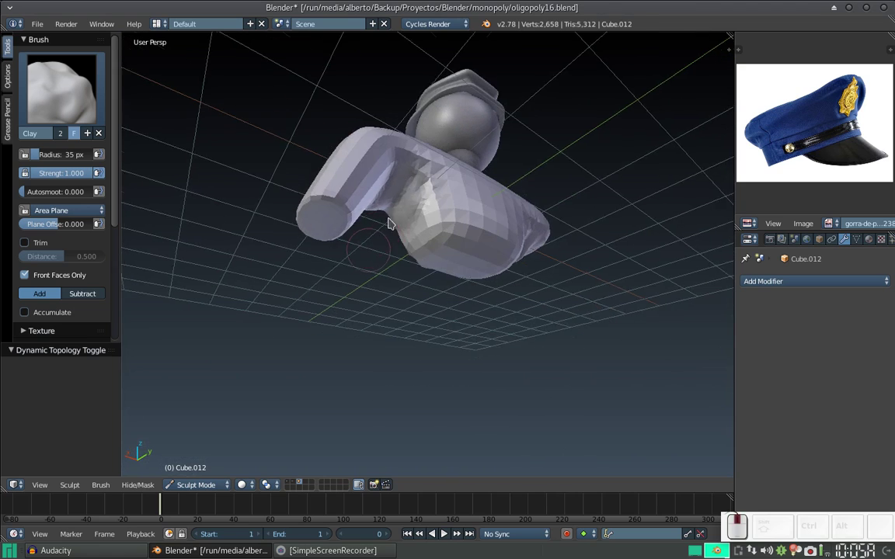
Build up clay on the shoulders and along the raised upper arm
drag(405, 172, 411, 193)
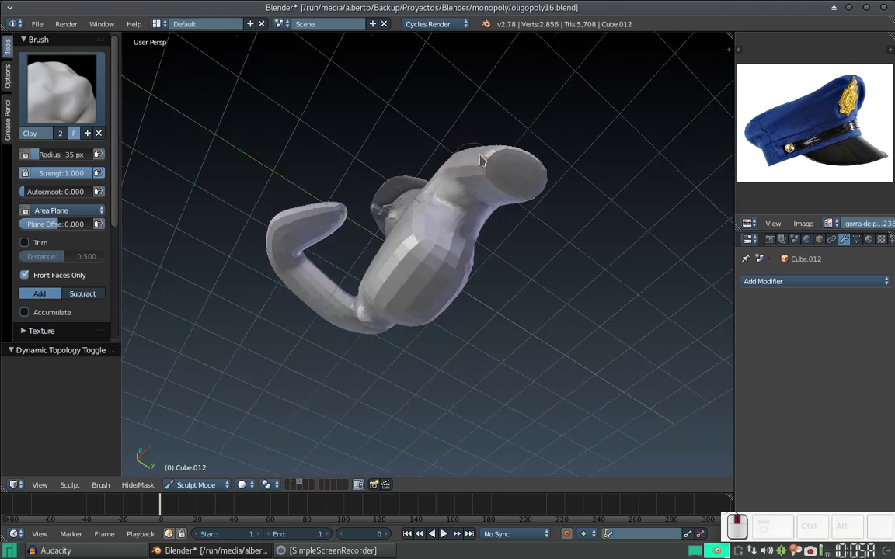
drag(481, 219, 445, 242)
middle_click(458, 257)
click(447, 244)
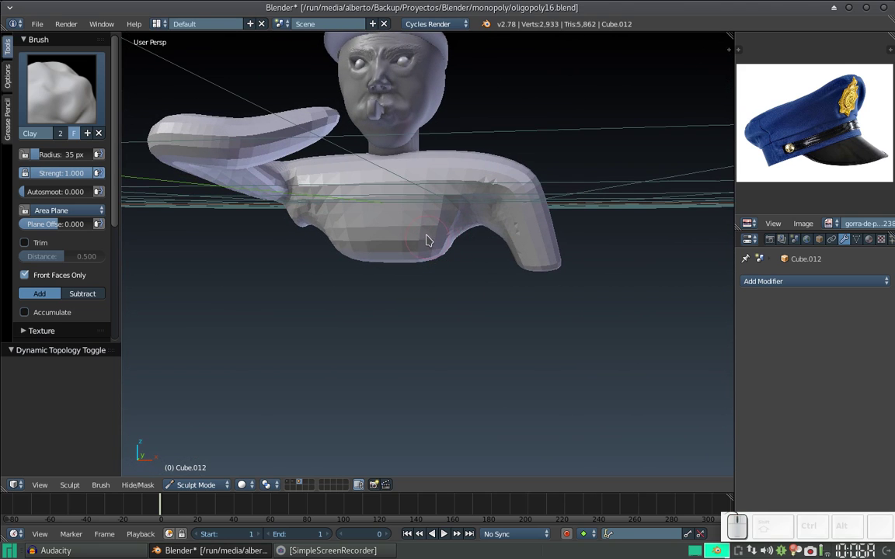
middle_click(439, 237)
middle_click(465, 214)
middle_click(454, 215)
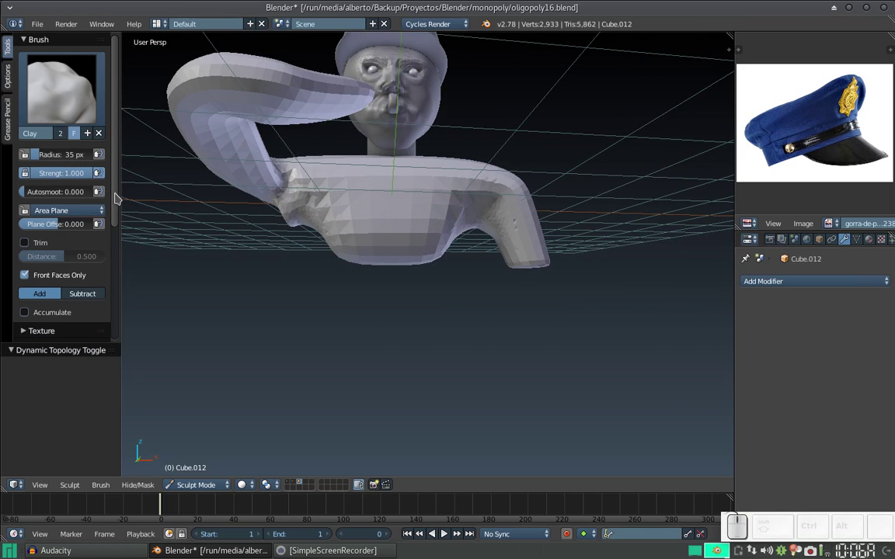
drag(121, 206, 117, 312)
click(74, 321)
drag(118, 211, 62, 263)
click(39, 259)
click(118, 101)
Fill the armpit and sides of the body with clay, then enlarge the brush to 63 px
drag(270, 122, 335, 133)
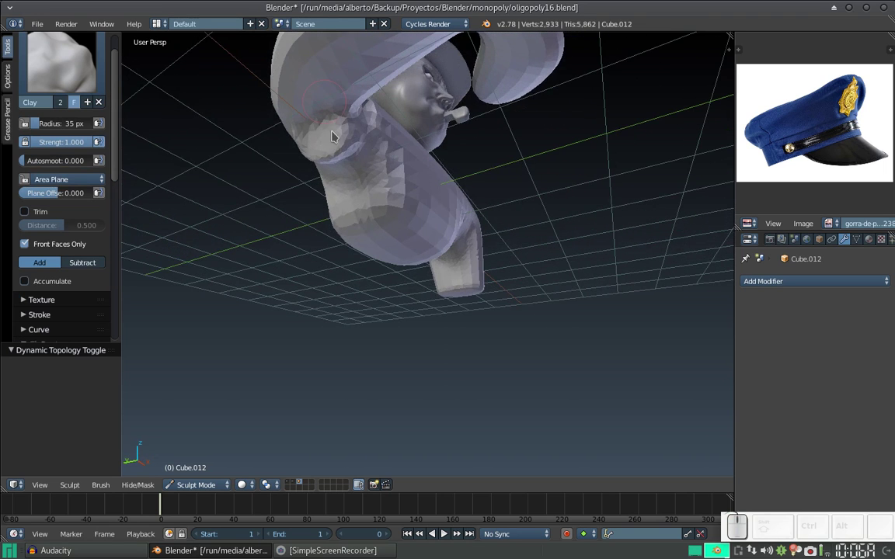
middle_click(326, 127)
drag(332, 144, 340, 173)
drag(359, 195, 341, 197)
drag(298, 245, 350, 220)
middle_click(409, 247)
middle_click(405, 250)
middle_click(412, 245)
drag(409, 249, 421, 244)
click(418, 243)
middle_click(493, 253)
drag(467, 251, 434, 261)
drag(434, 255, 446, 265)
key(f)
click(457, 279)
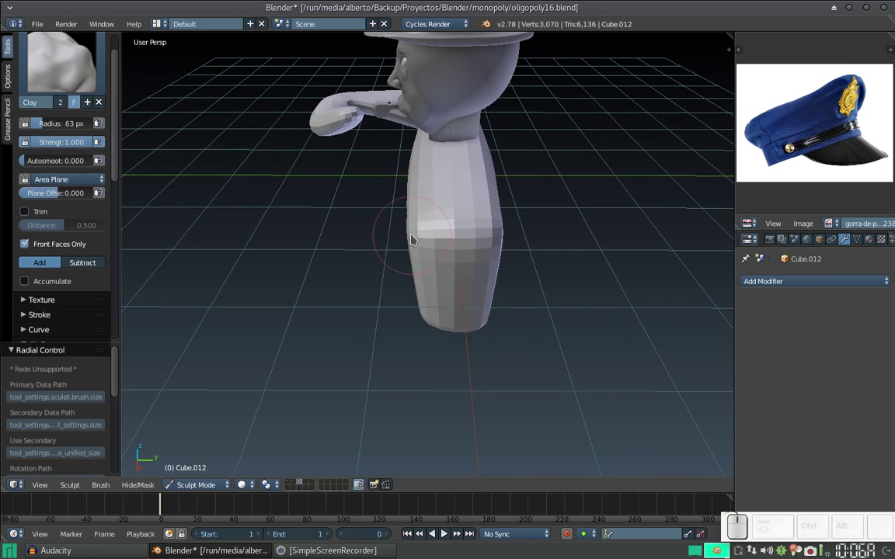
Thicken the back and the body below the neck with broad clay strokes
drag(420, 233, 424, 234)
drag(418, 216, 391, 263)
drag(416, 257, 490, 192)
middle_click(494, 198)
drag(476, 227, 432, 265)
middle_click(413, 238)
drag(428, 207, 455, 254)
drag(449, 253, 433, 247)
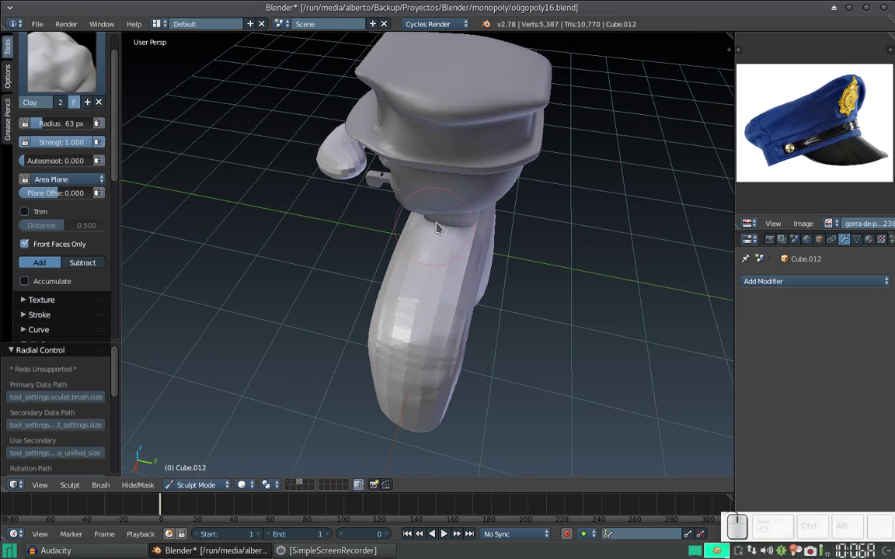
click(484, 221)
click(464, 221)
click(480, 224)
Round out the curled arm and shoulders with more clay
middle_click(438, 240)
middle_click(405, 251)
drag(352, 258, 371, 257)
middle_click(350, 286)
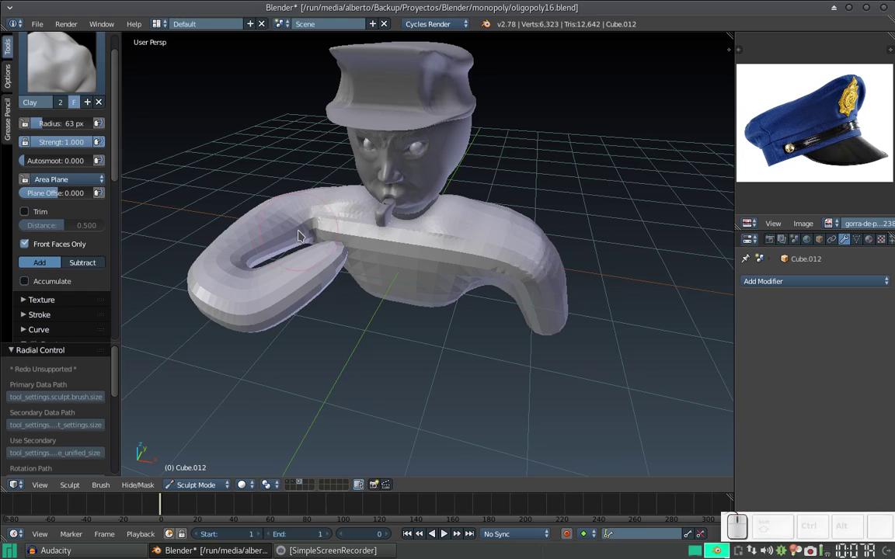
middle_click(387, 243)
middle_click(448, 247)
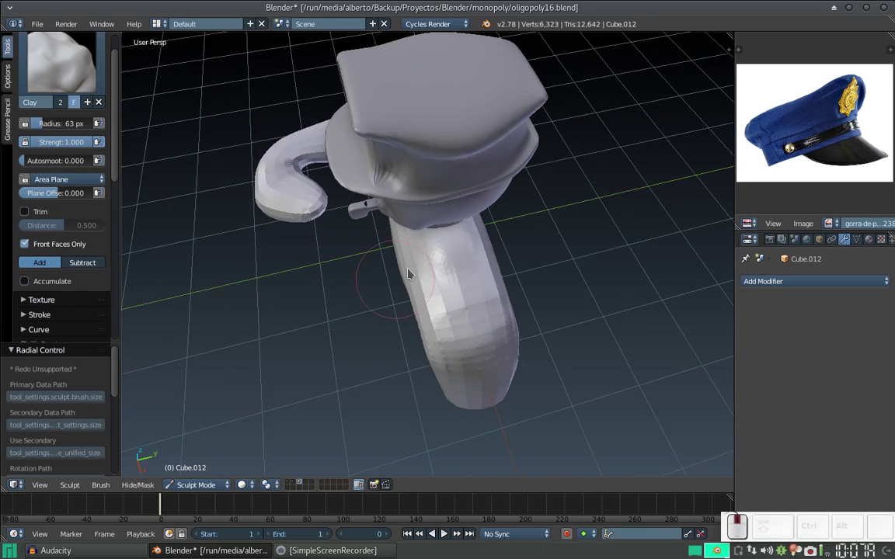
drag(453, 252, 430, 226)
middle_click(442, 230)
middle_click(484, 202)
middle_click(516, 190)
middle_click(491, 216)
drag(477, 266, 447, 257)
drag(390, 275, 425, 264)
click(411, 286)
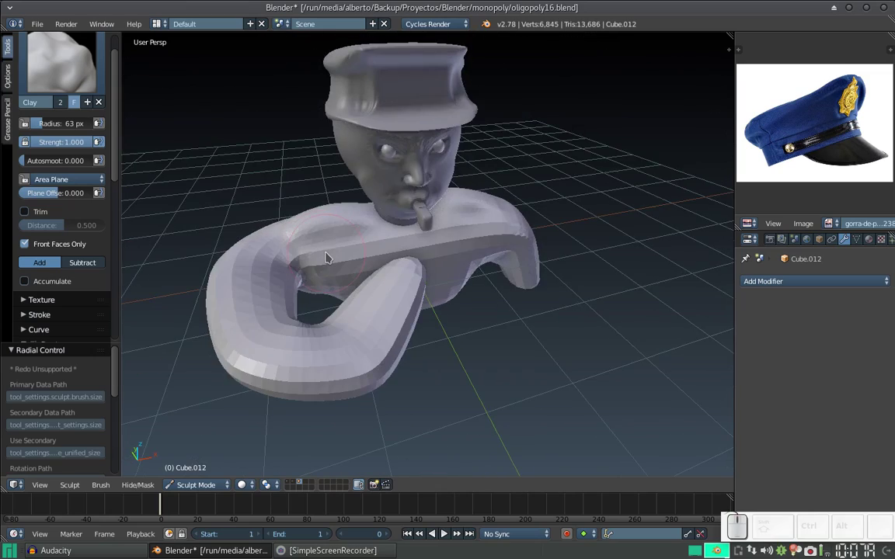
Add clay across the upper body, shoulder and arm from the front
click(377, 226)
drag(446, 223, 418, 197)
click(472, 214)
drag(431, 229, 418, 207)
click(425, 222)
drag(449, 312, 440, 315)
drag(471, 300, 485, 242)
click(482, 241)
click(448, 269)
Build up clay over the back with dabs and strokes
middle_click(444, 285)
click(422, 312)
click(409, 307)
drag(384, 255, 453, 275)
middle_click(447, 255)
click(472, 232)
middle_click(476, 231)
click(496, 207)
click(483, 211)
Shrink the Clay brush and dab finer clay onto the upper back
key(f)
click(465, 230)
click(480, 193)
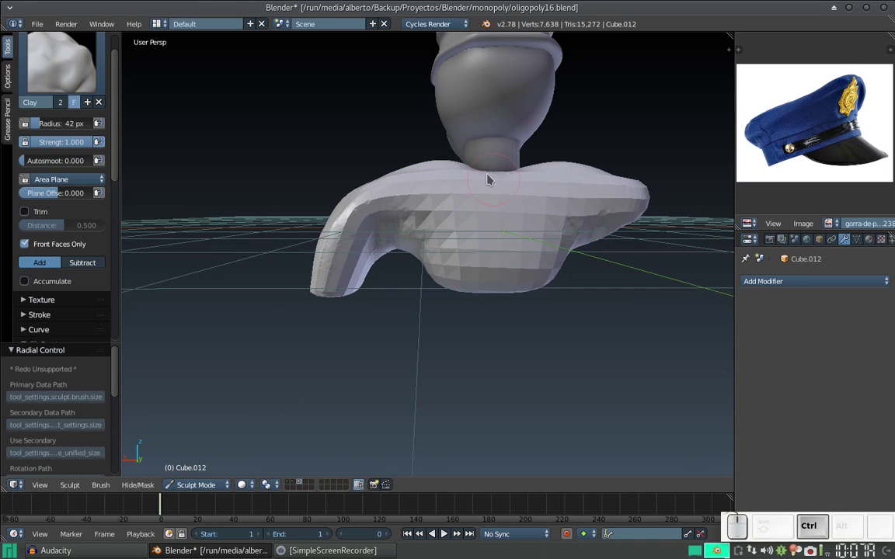
click(484, 186)
click(488, 187)
scroll(down, 3)
key(KP_Add)
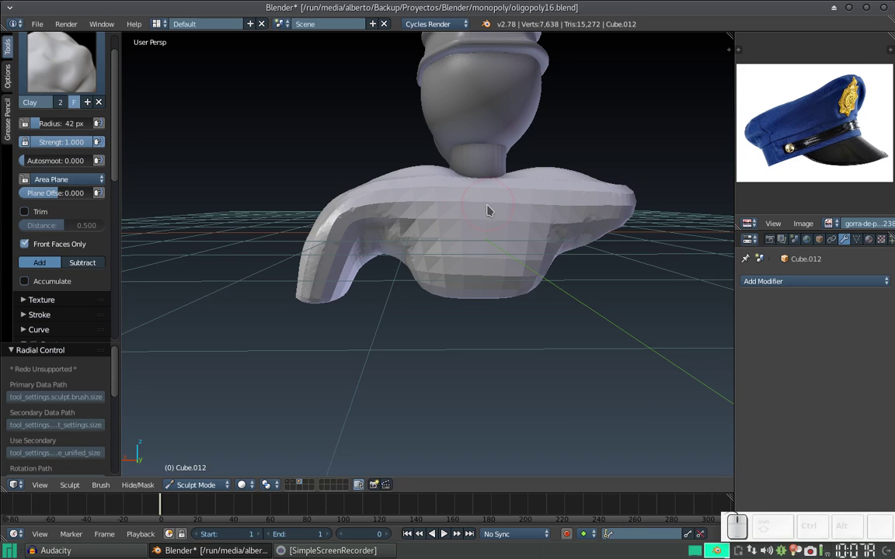
drag(484, 207, 454, 218)
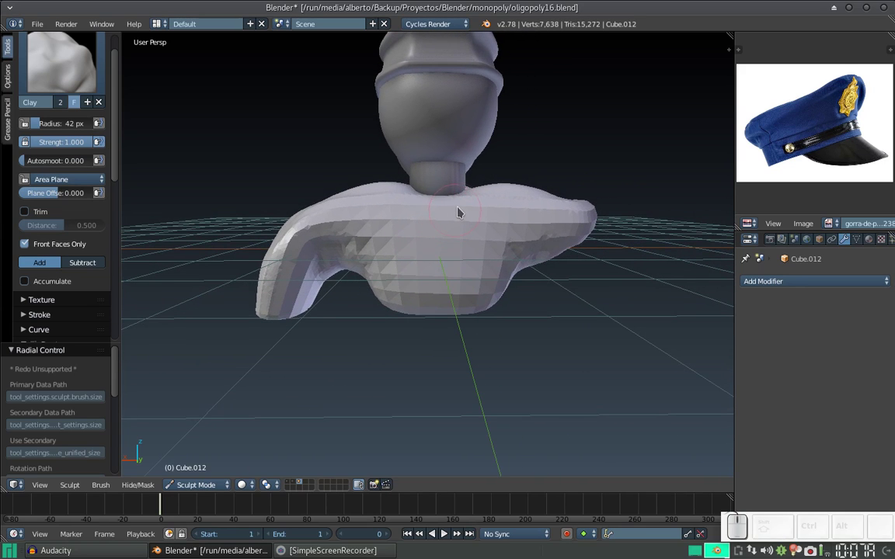
From Left and Back views, sculpt a ridge of clay down the middle of the spine
key(ctrl+KP_3)
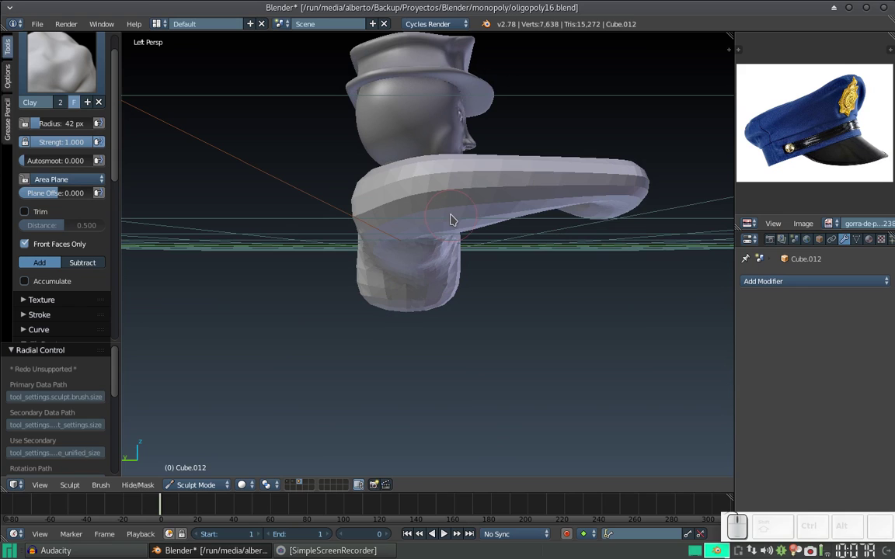
key(ctrl+KP_1)
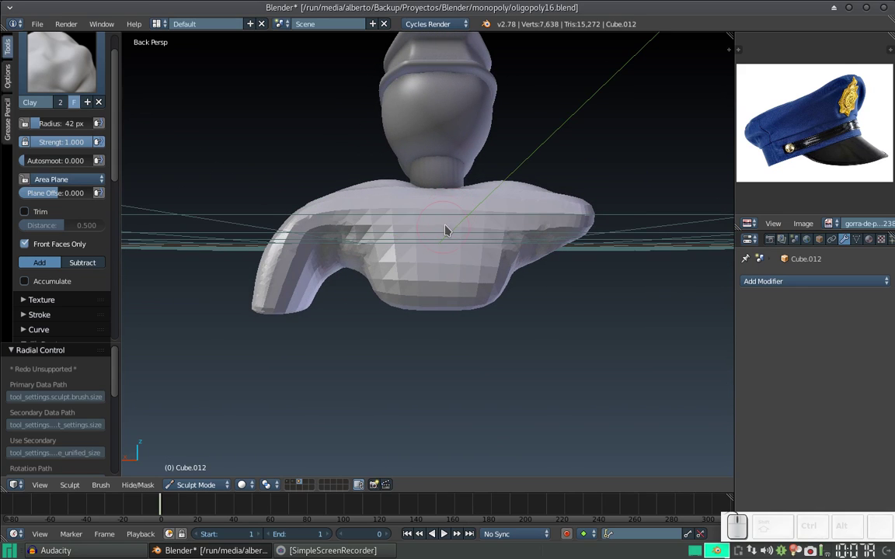
middle_click(450, 233)
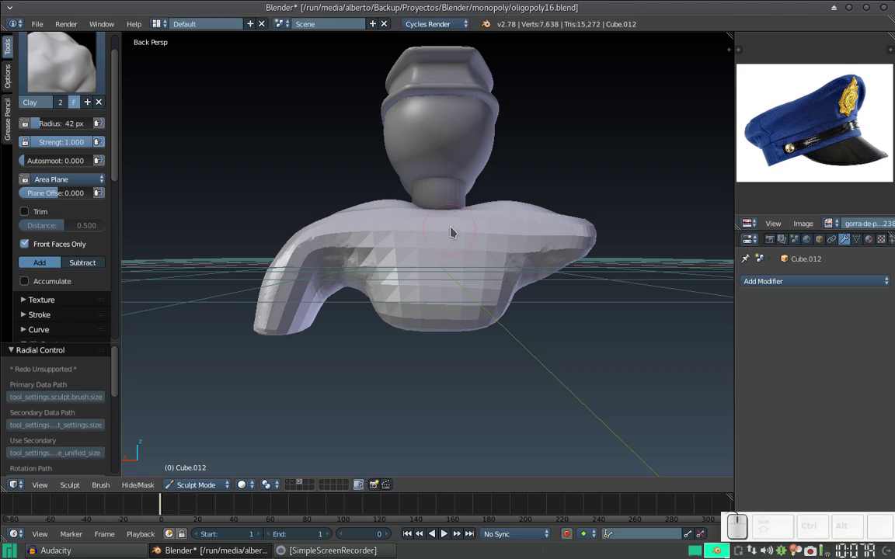
drag(443, 223, 442, 232)
drag(441, 215, 439, 243)
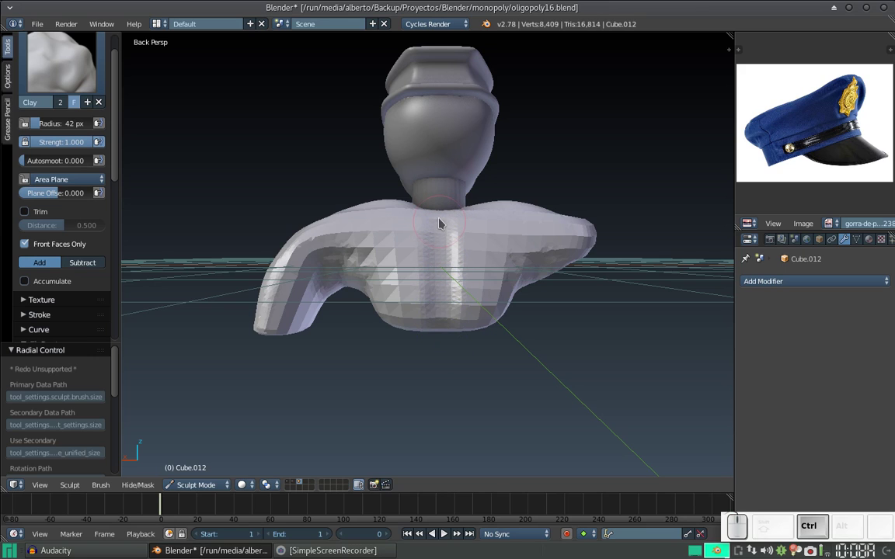
click(443, 217)
click(433, 209)
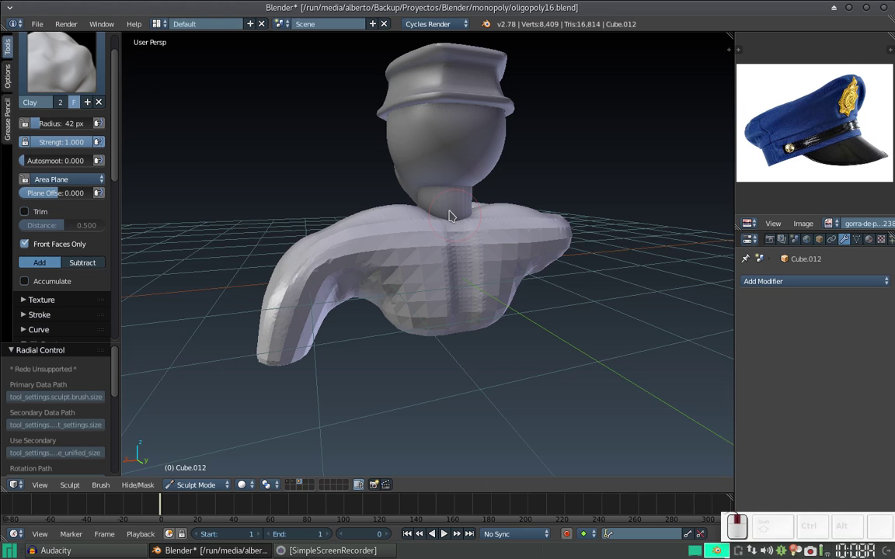
click(444, 225)
click(435, 245)
click(453, 254)
click(474, 249)
click(473, 254)
click(473, 252)
Return to the front of the bust and reduce the brush radius to 23 px
middle_click(474, 255)
middle_click(463, 246)
middle_click(464, 254)
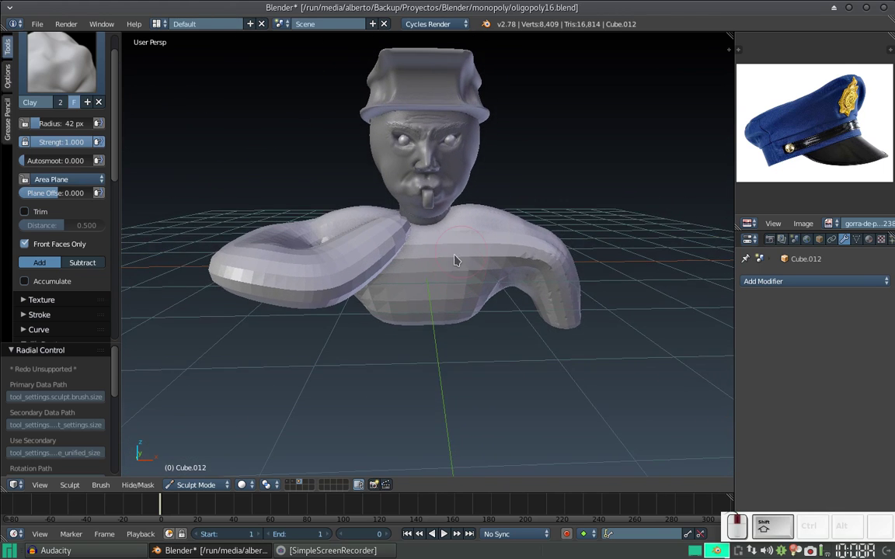
middle_click(456, 256)
key(f)
click(433, 272)
middle_click(445, 254)
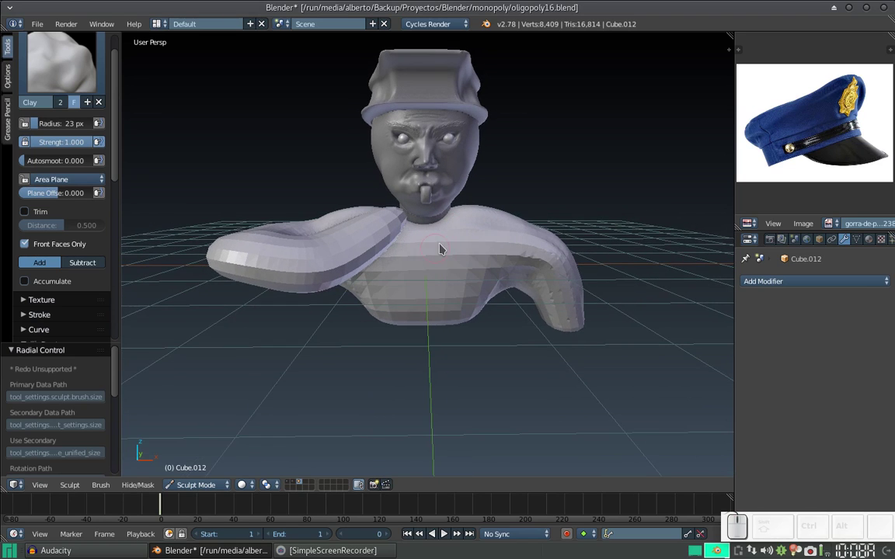
Frame the front of the chest and adjust the Dyntopo and Symmetry settings for the Clay brush
key(KP_Add)
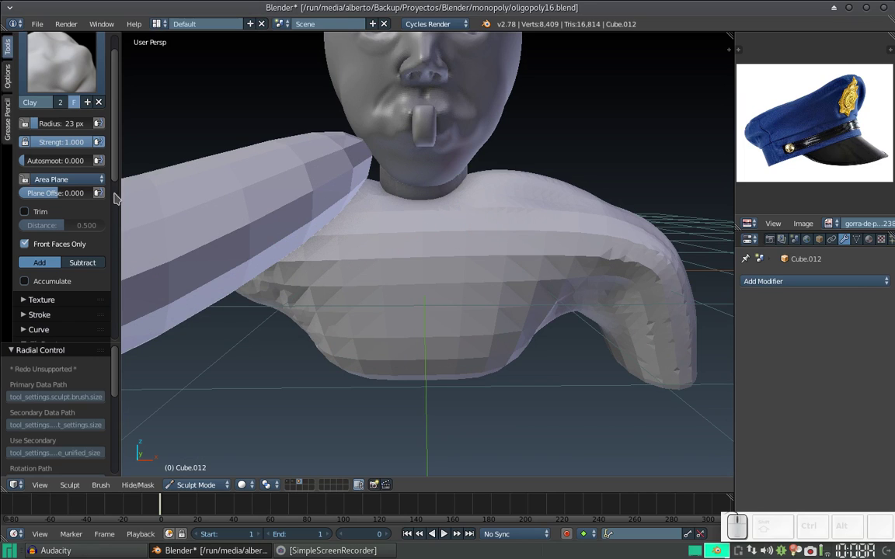
drag(117, 181, 51, 221)
click(41, 236)
click(40, 232)
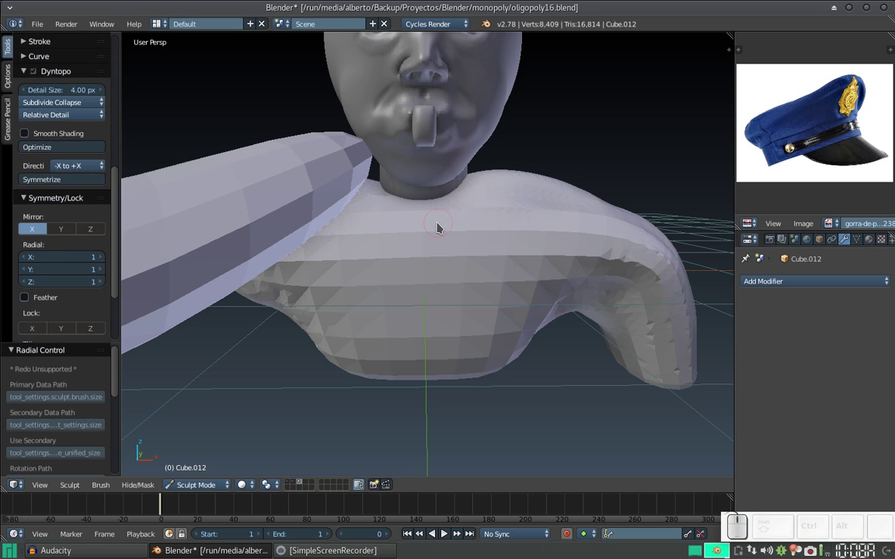
Sculpt two collarbone ridges just below the neck, undoing and redoing strokes until they sit right
drag(436, 223, 456, 241)
key(ctrl+z)
drag(447, 228, 467, 241)
key(ctrl+z)
drag(449, 235, 459, 244)
drag(452, 231, 449, 207)
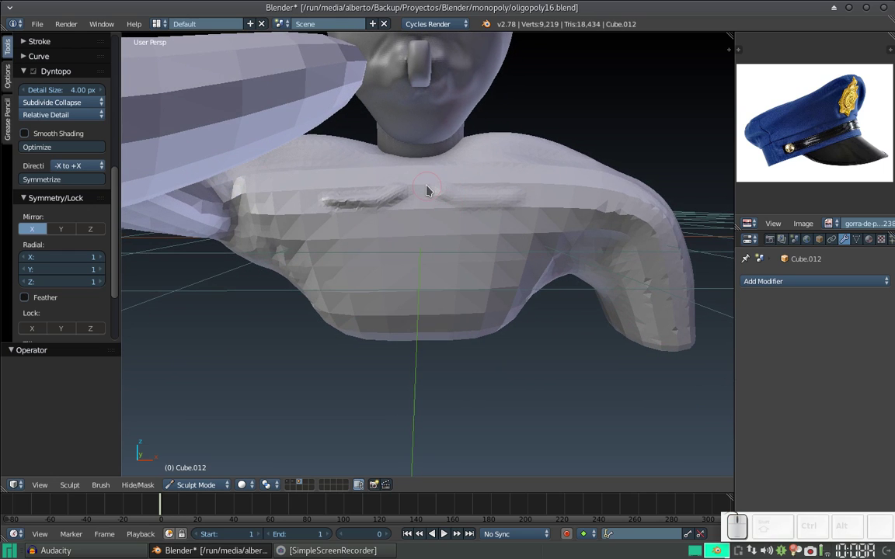
key(ctrl+z)
Soften the collarbones and build up clay across the upper chest
click(440, 178)
drag(449, 171, 481, 182)
key(ctrl+z)
drag(434, 174, 442, 180)
drag(440, 178, 469, 195)
middle_click(458, 185)
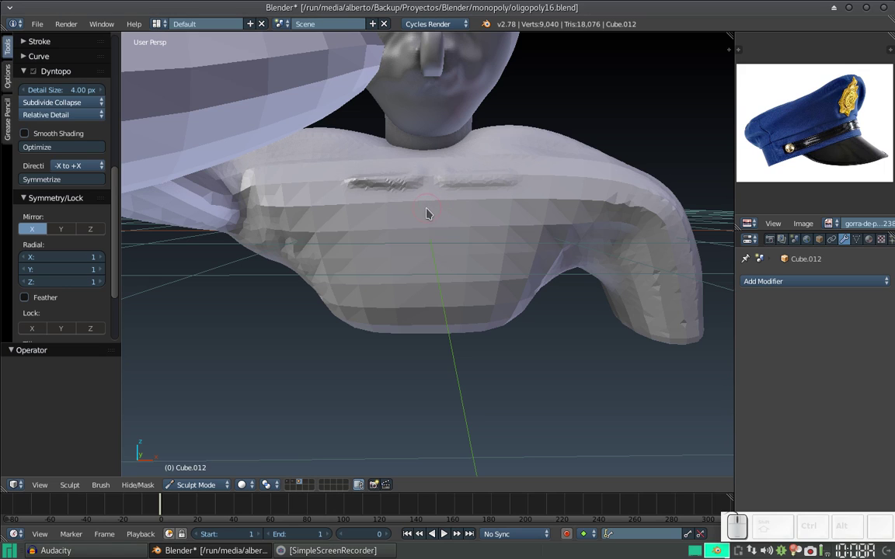
drag(434, 207, 488, 204)
From a low angle, sculpt the pectoral muscles and define their lower edge
middle_click(482, 202)
middle_click(484, 197)
middle_click(487, 223)
middle_click(478, 209)
middle_click(479, 197)
key(ctrl+z)
drag(432, 210, 431, 227)
key(ctrl+z)
drag(430, 209, 480, 265)
middle_click(470, 235)
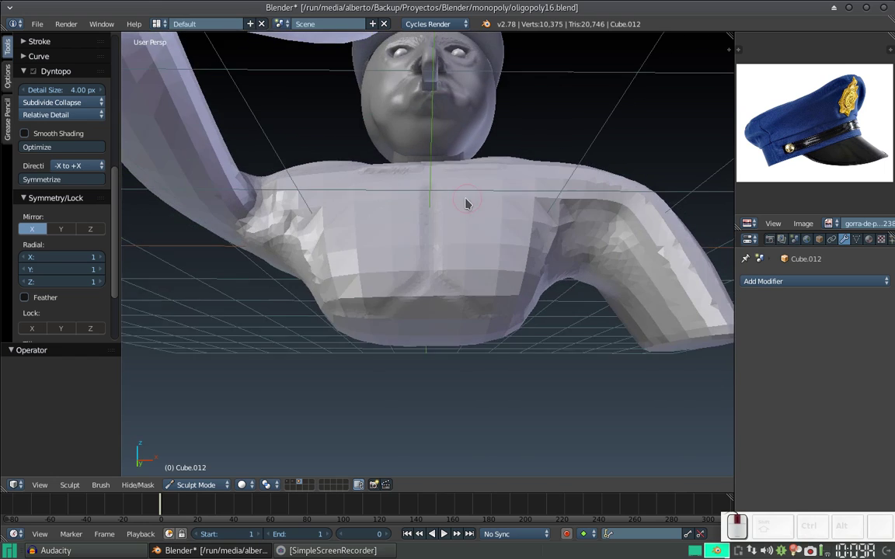
Keep the Clay brush in add mode, enlarge it and build up clay on the lower chest
click(116, 69)
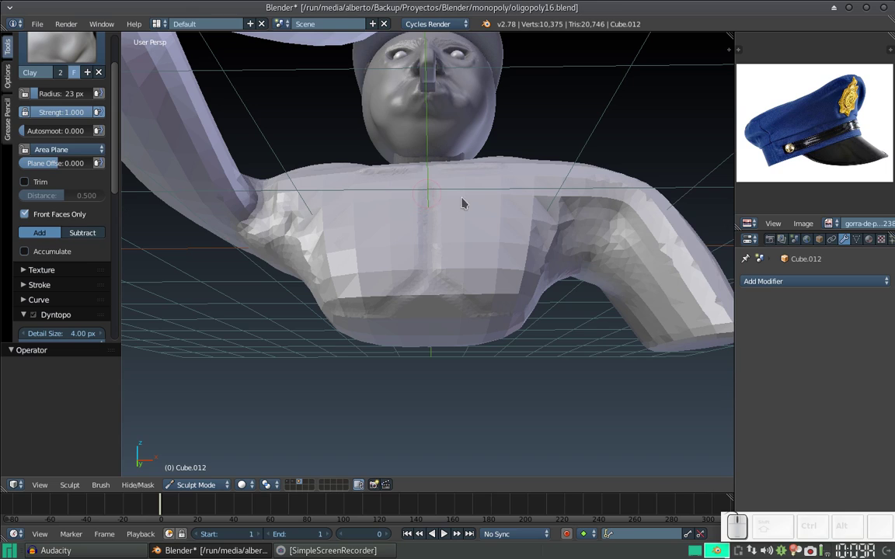
key(f)
click(503, 252)
drag(491, 213, 408, 205)
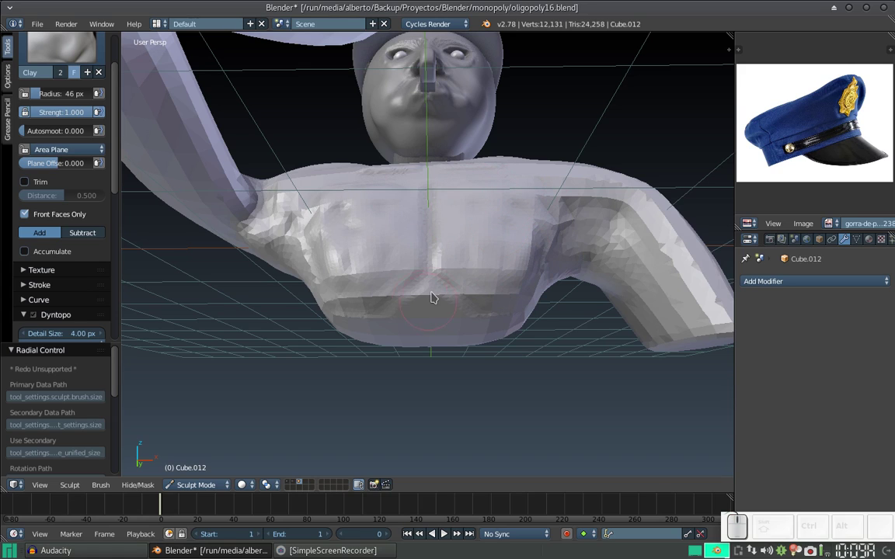
With a much smaller brush, sculpt pectoral detail and carve a collarbone line across the upper chest
key(f)
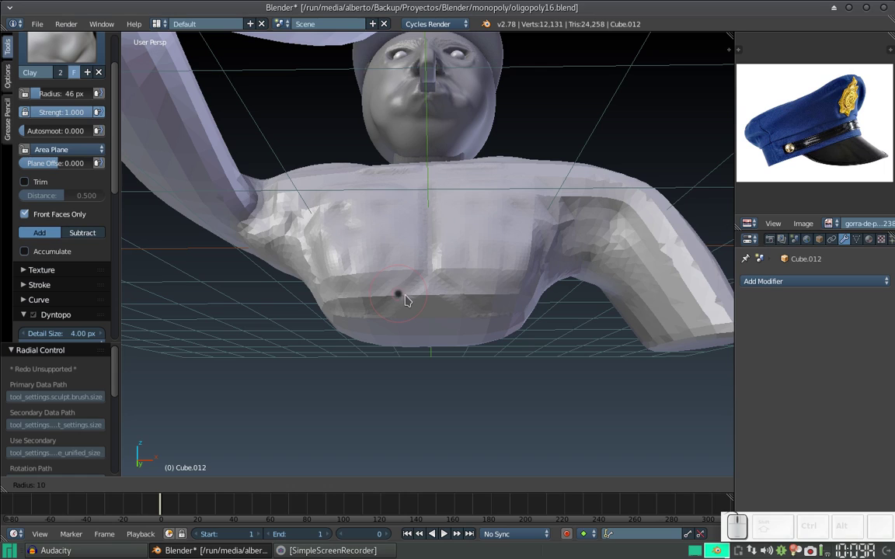
click(409, 298)
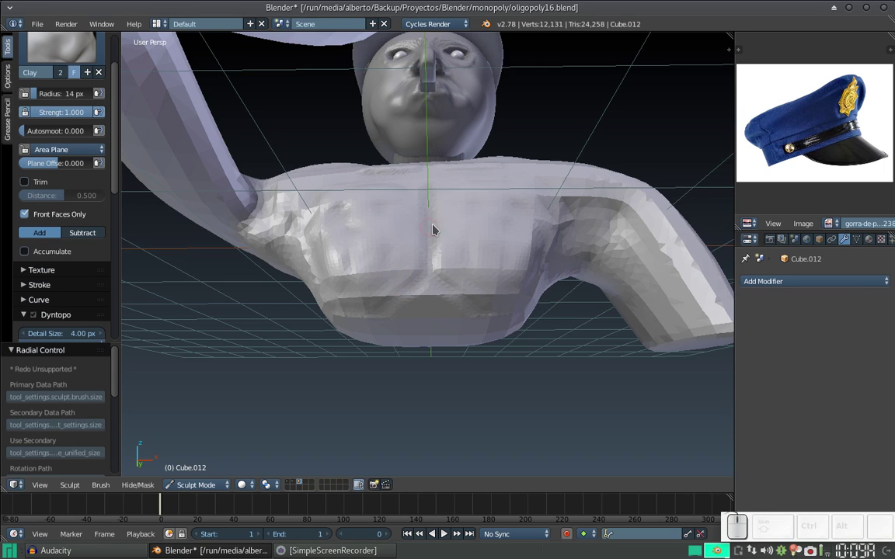
drag(429, 195, 467, 255)
middle_click(471, 275)
drag(469, 281, 460, 290)
middle_click(462, 295)
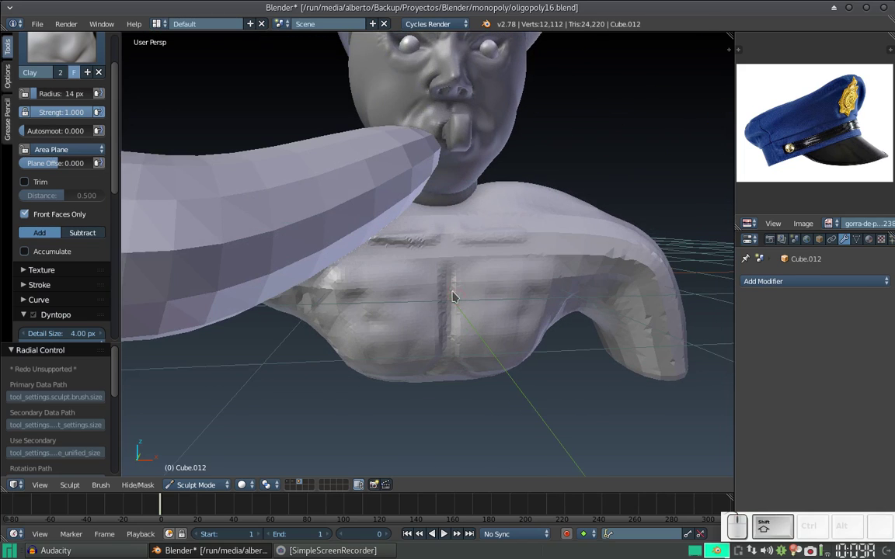
middle_click(450, 256)
middle_click(433, 245)
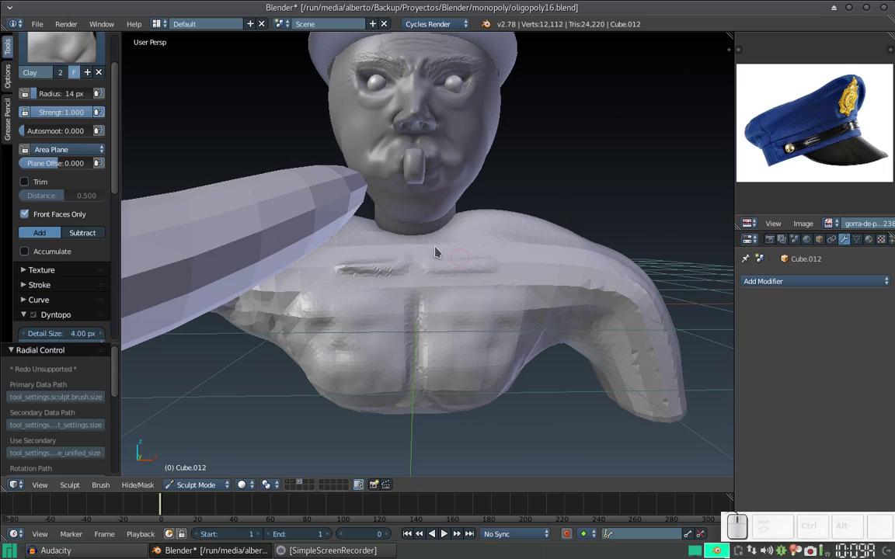
drag(114, 186, 76, 264)
click(35, 268)
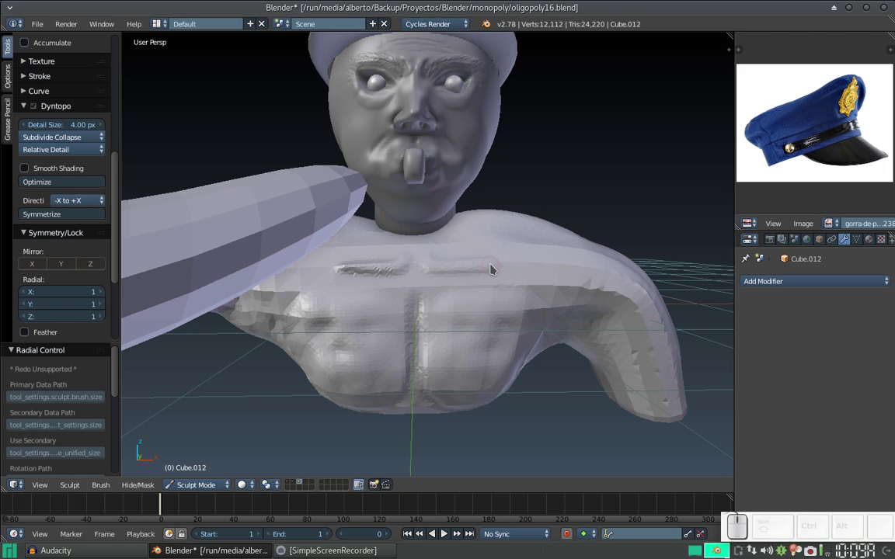
Sculpt where the chest meets the shoulder, then start building up the right shoulder
drag(495, 265, 513, 263)
key(ctrl+z)
drag(485, 269, 476, 279)
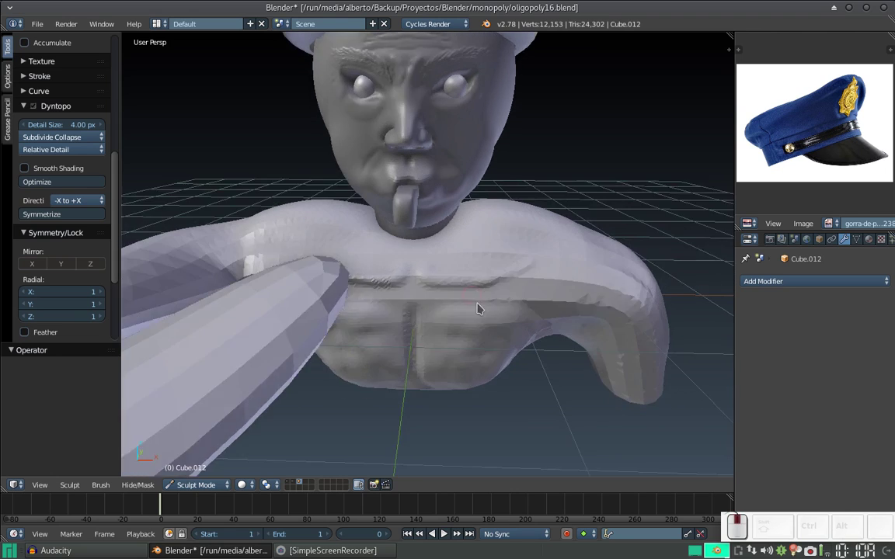
drag(348, 289, 377, 261)
middle_click(386, 244)
middle_click(468, 217)
right_click(487, 223)
middle_click(492, 210)
drag(511, 211, 522, 209)
middle_click(499, 198)
With a larger Clay brush, add mass to the right shoulder and up along the raised upper arm
key(f)
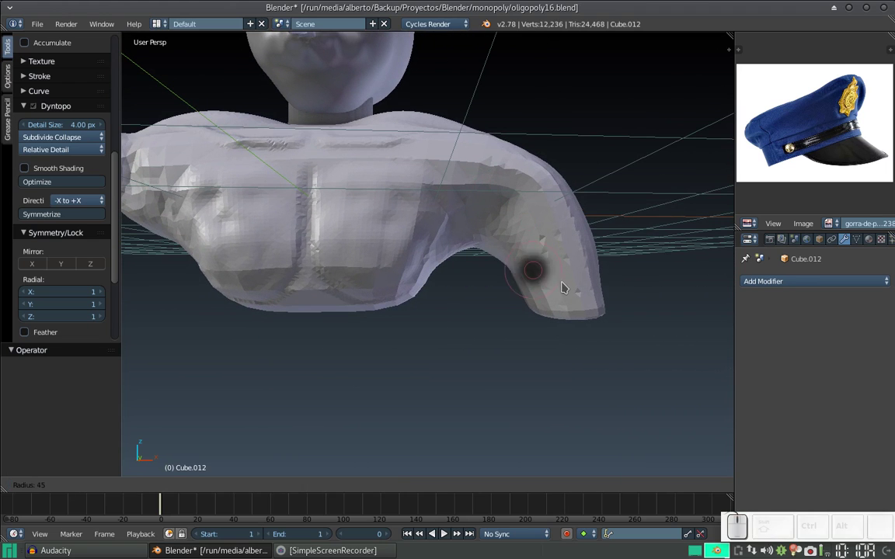
click(562, 280)
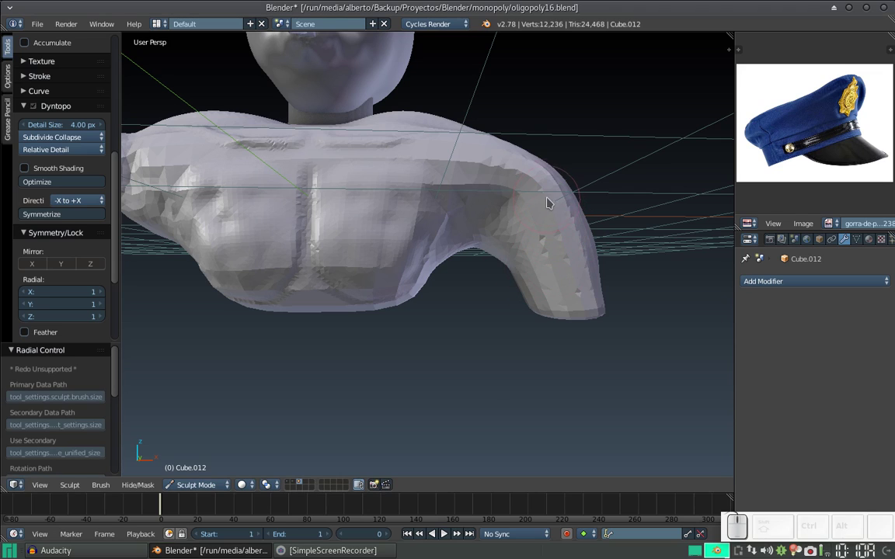
key(f)
click(530, 230)
drag(568, 202, 560, 222)
click(543, 218)
click(533, 217)
drag(541, 220, 571, 200)
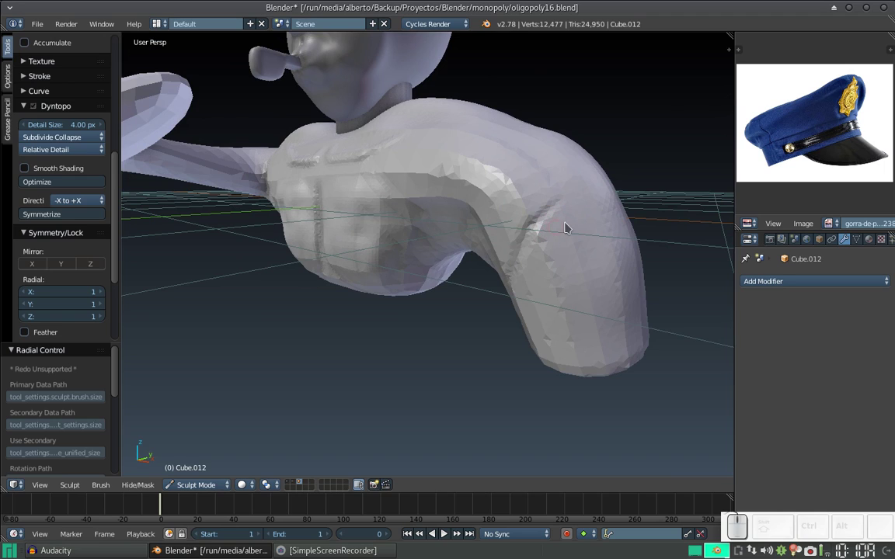
Rework the shoulder and upper arm with clay dabs, undoing unwanted strokes and adjusting brush strength
drag(569, 201, 570, 208)
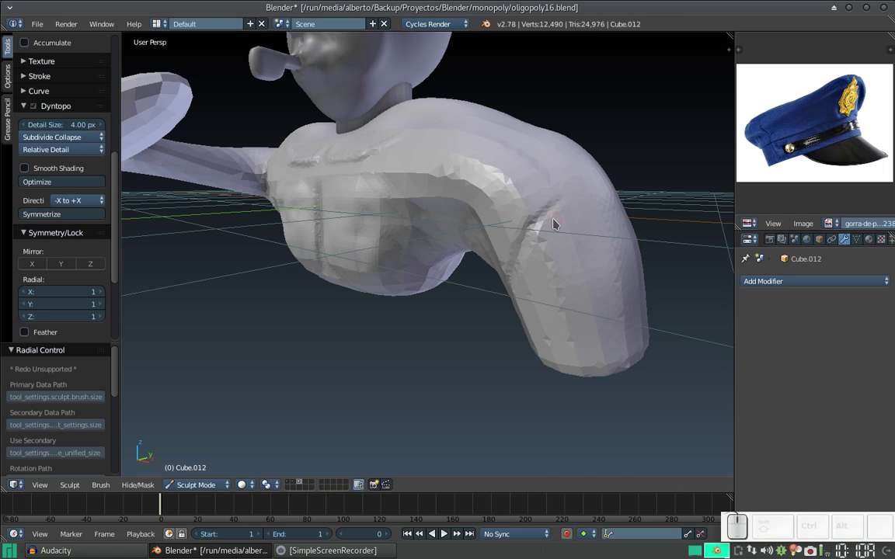
key(ctrl+z)
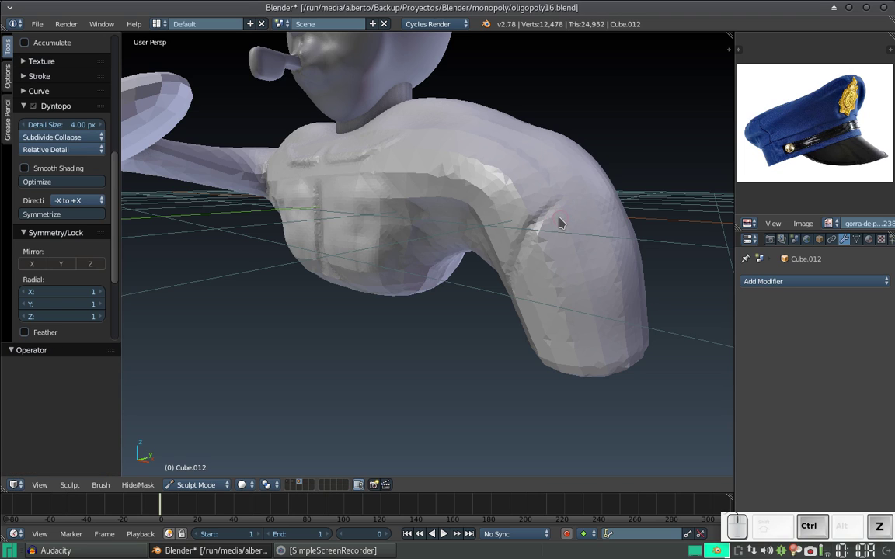
click(562, 226)
key(ctrl+z)
click(561, 231)
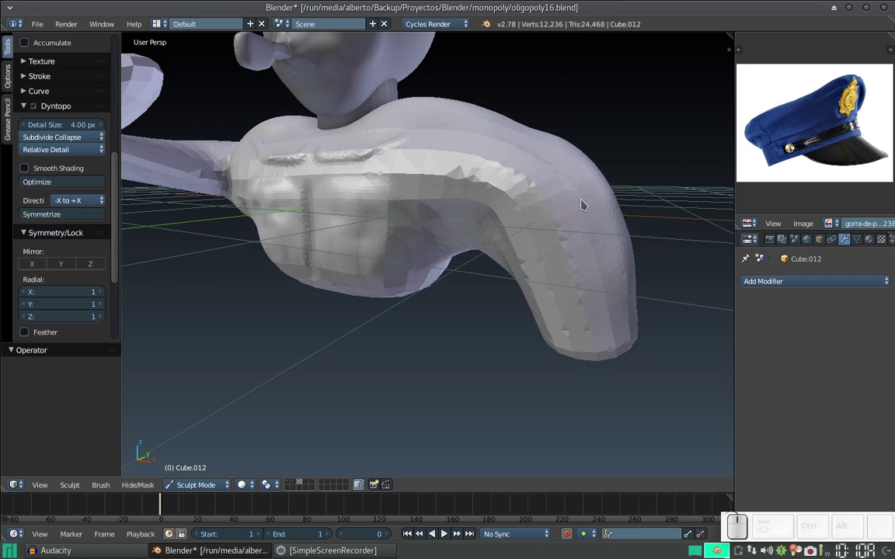
click(566, 208)
click(530, 200)
key(shift+f)
click(528, 208)
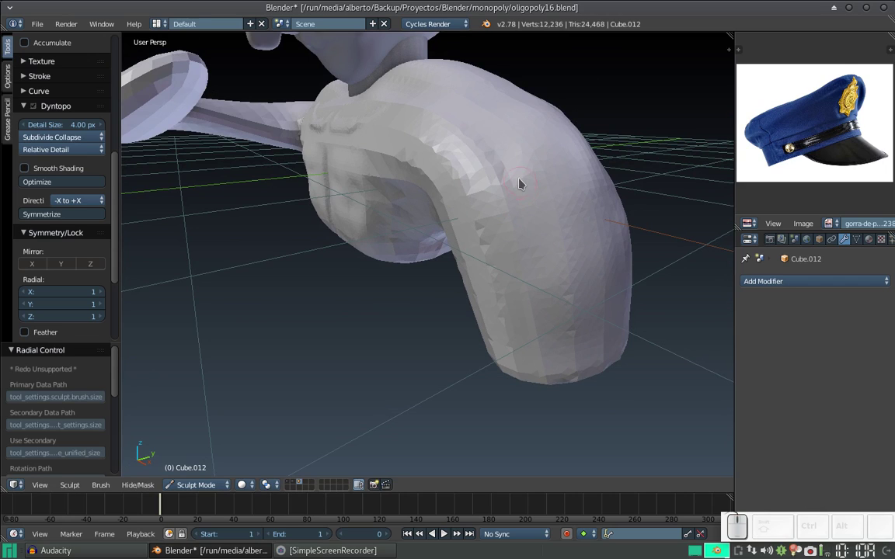
drag(517, 180, 510, 185)
Resize the brush and sculpt mass along the shoulder and upper arm
middle_click(526, 189)
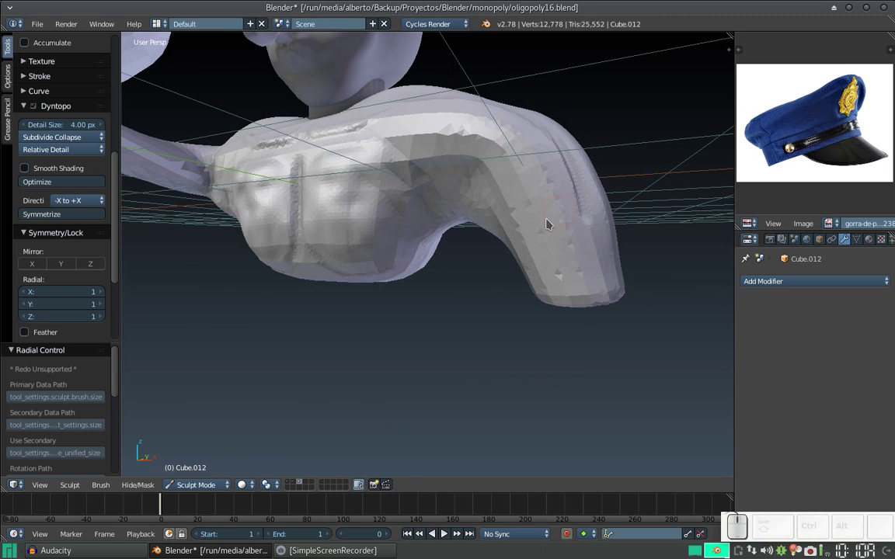
key(f)
click(529, 241)
drag(584, 222, 563, 200)
middle_click(552, 204)
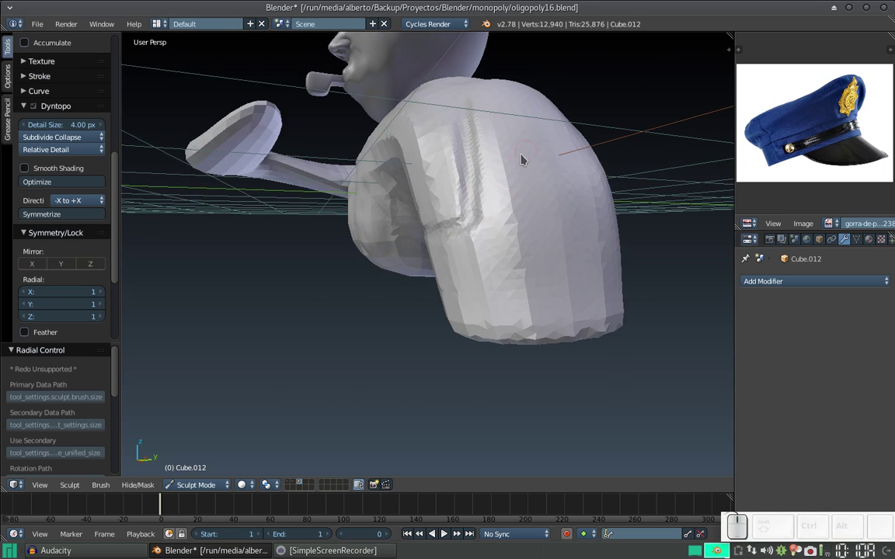
click(477, 226)
drag(476, 220, 533, 216)
click(523, 245)
click(533, 238)
From behind, add clay across the upper back and the back of the shoulder
middle_click(600, 257)
middle_click(545, 229)
click(345, 334)
click(357, 327)
drag(408, 283, 373, 221)
drag(261, 209, 391, 205)
drag(464, 164, 530, 198)
right_click(468, 208)
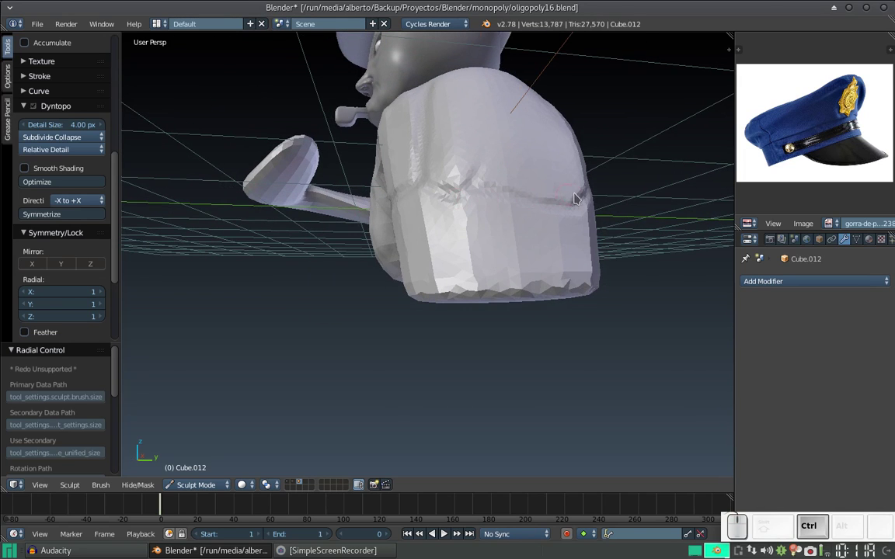
drag(592, 193, 453, 195)
Refine the back of the shoulder, then build up the back with a larger brush
middle_click(454, 194)
drag(513, 193, 510, 181)
drag(511, 180, 525, 184)
drag(545, 204, 538, 194)
key(f)
click(571, 285)
drag(577, 236, 554, 164)
drag(510, 117, 579, 220)
click(562, 223)
Orbit around and add clay where the back meets the raised arm
middle_click(532, 205)
middle_click(524, 167)
drag(455, 127, 536, 138)
middle_click(511, 151)
drag(418, 145, 422, 145)
middle_click(422, 145)
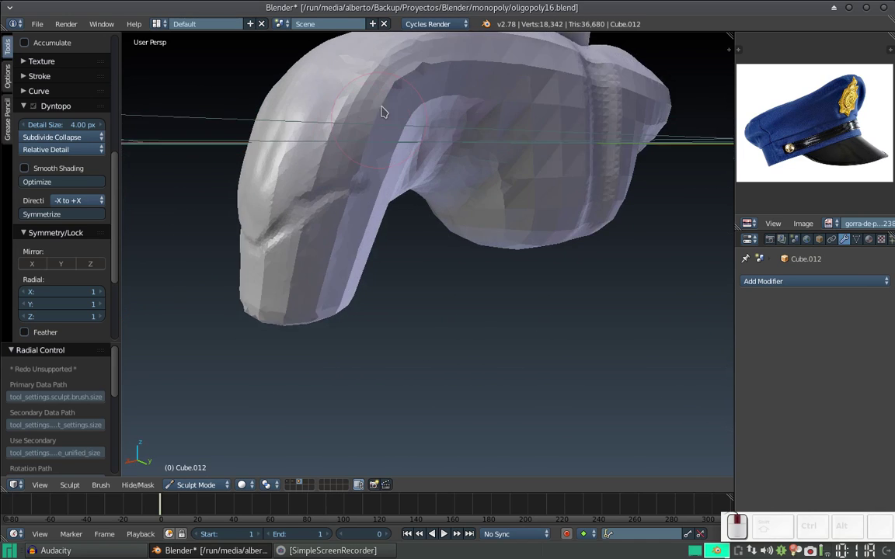
Dab clay down the middle of the back and resize the Clay brush for the spine
click(349, 101)
click(440, 160)
click(453, 177)
click(440, 179)
click(462, 180)
drag(456, 176, 480, 149)
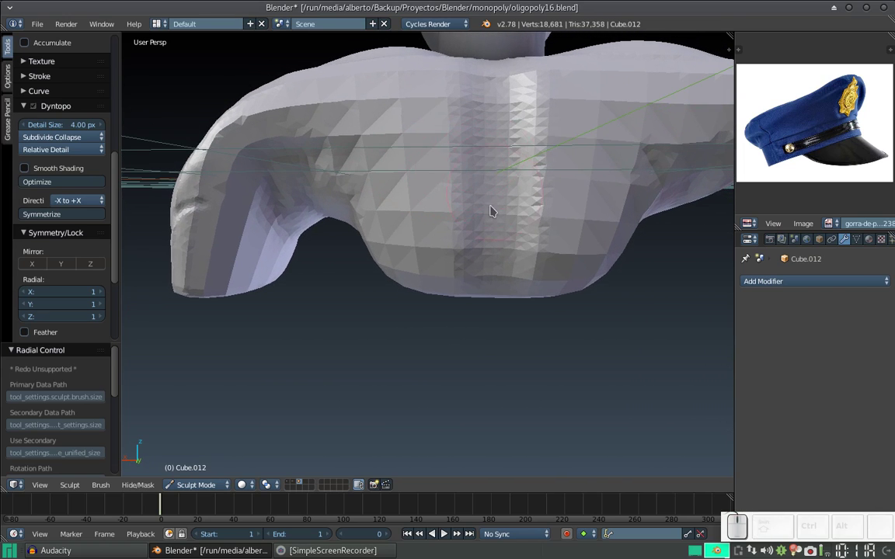
key(f)
click(471, 212)
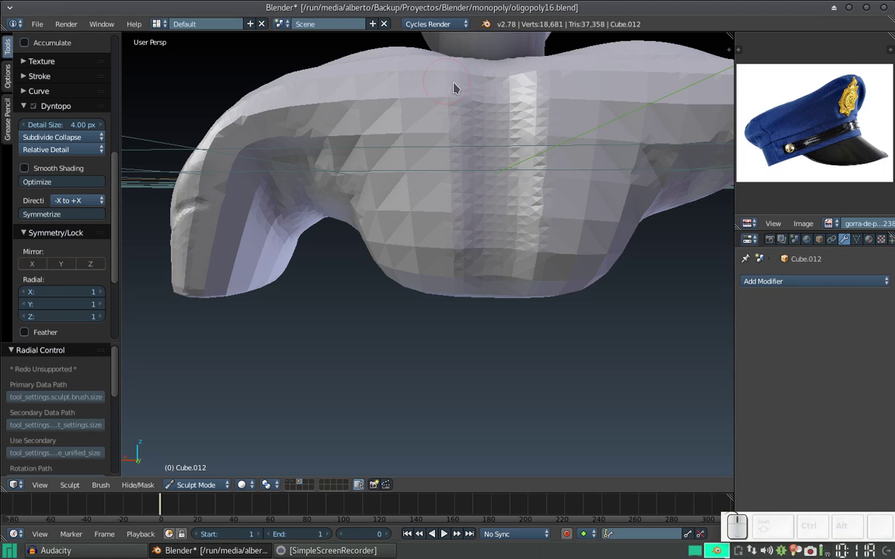
Raise ridges on either side and deepen the spine groove down the centre of the back
drag(464, 78, 527, 117)
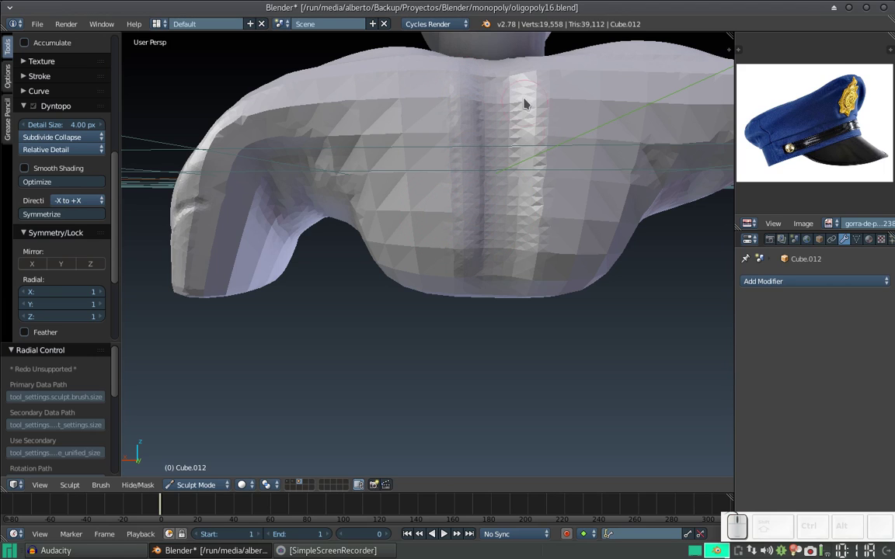
drag(527, 85, 518, 106)
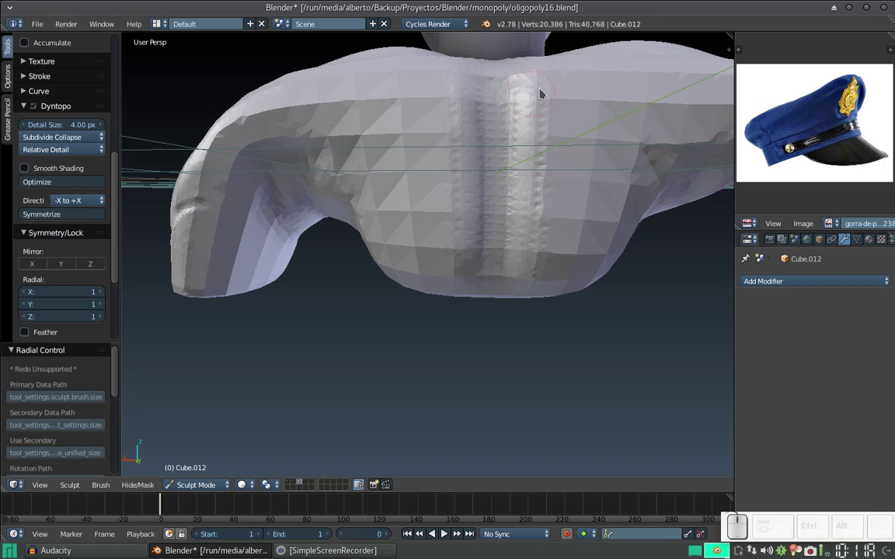
click(548, 145)
click(544, 82)
drag(460, 85, 475, 110)
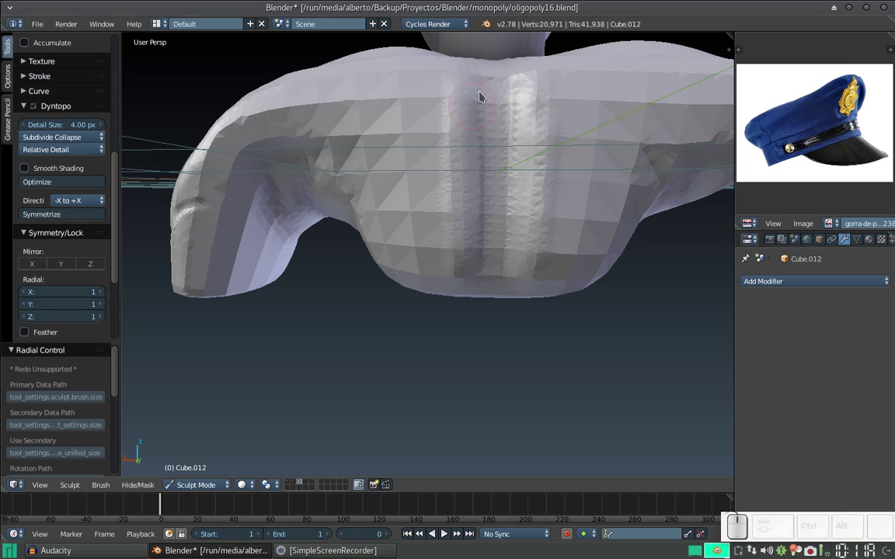
drag(482, 82, 499, 112)
drag(508, 89, 489, 167)
click(487, 77)
drag(471, 117, 465, 115)
middle_click(465, 110)
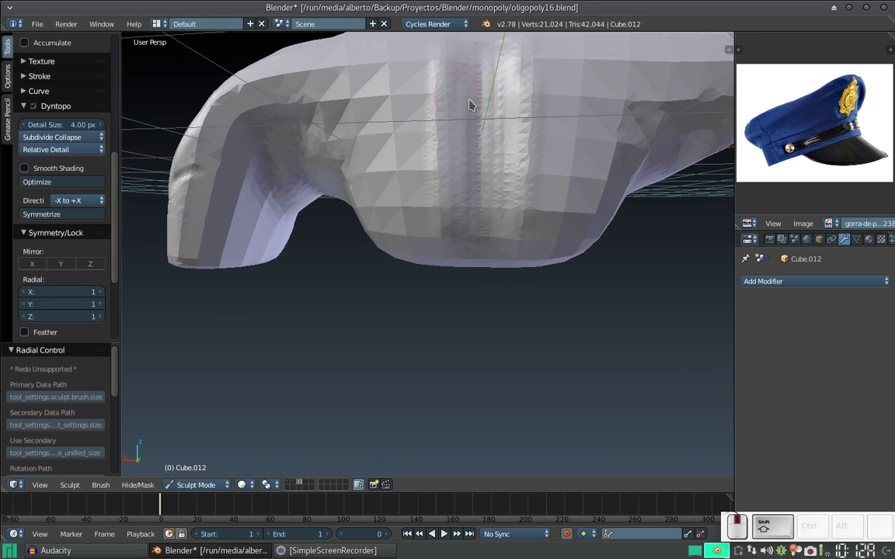
middle_click(862, 240)
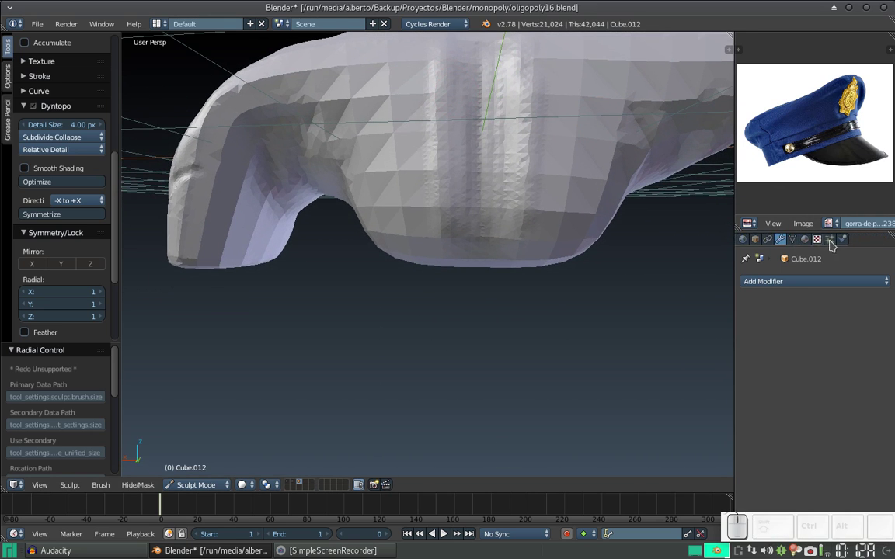
Add Cloth physics to the bust and immediately remove it again, leaving no modifier
click(850, 240)
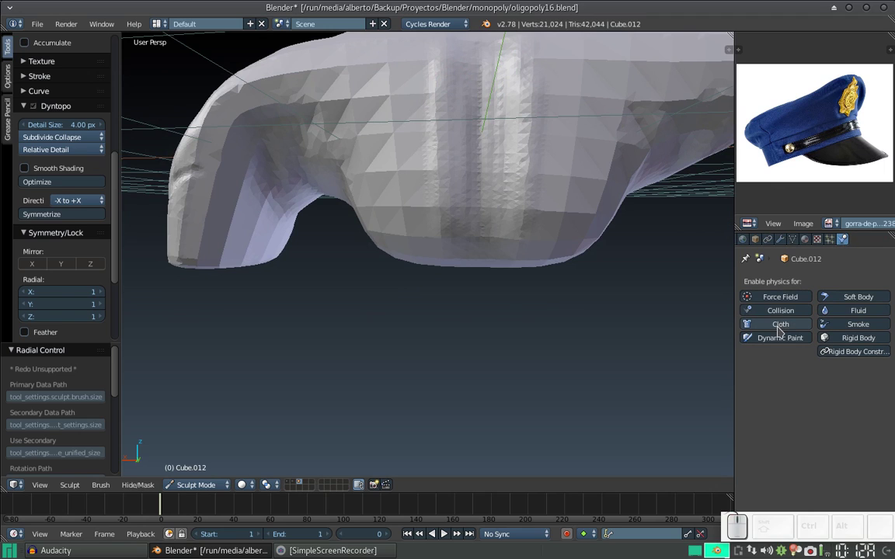
click(786, 325)
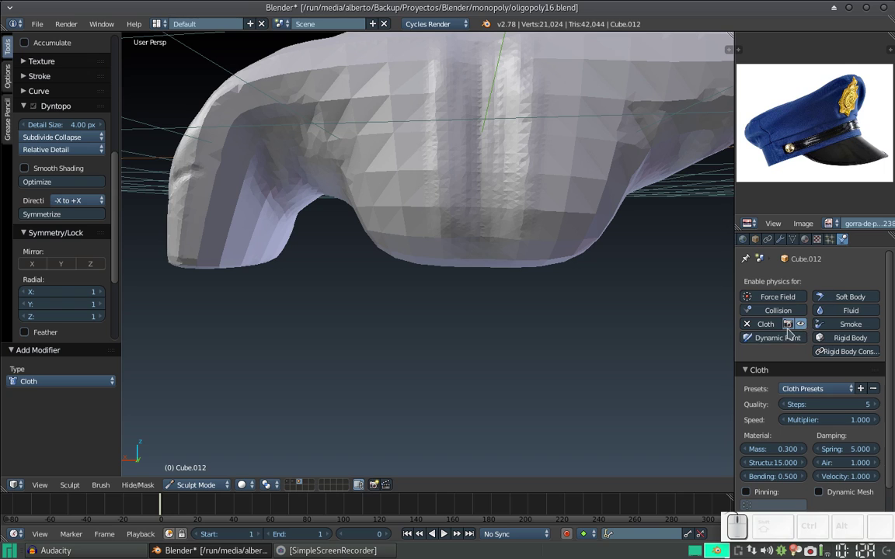
click(753, 324)
With a resized brush, sculpt clay strokes and dabs flanking the spine groove down the back
click(515, 195)
key(f)
click(500, 211)
drag(505, 112, 508, 160)
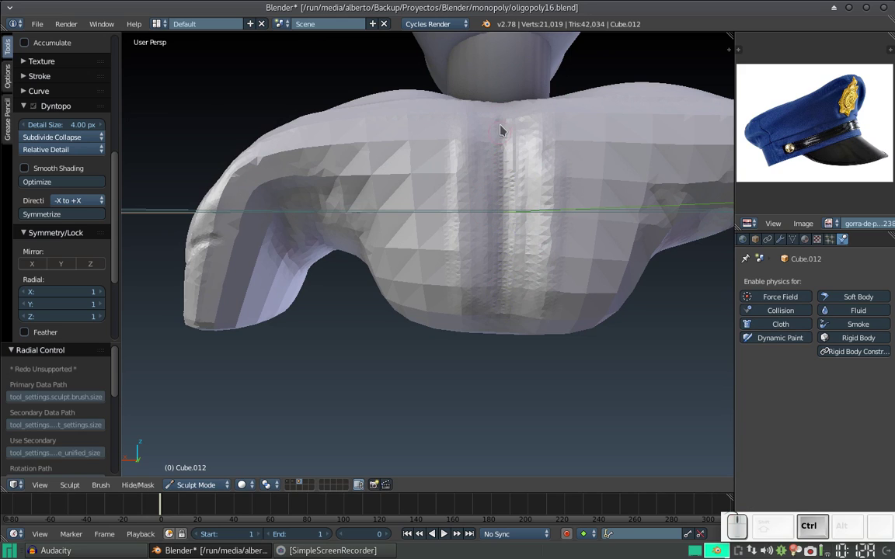
drag(502, 109, 505, 214)
drag(503, 126, 495, 225)
click(499, 232)
middle_click(486, 210)
drag(493, 180, 488, 167)
Resize the brush and build clay dabs and strokes along the underside of the chest
key(f)
click(516, 231)
middle_click(552, 149)
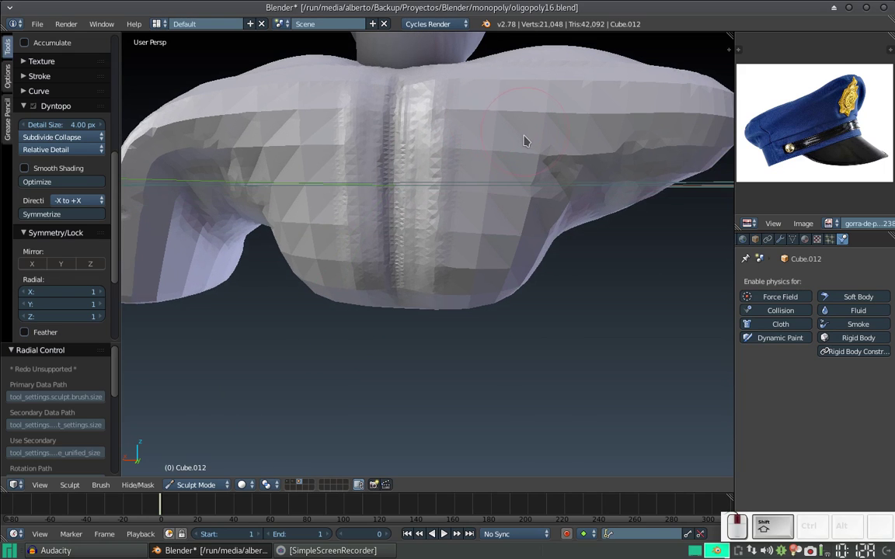
middle_click(537, 145)
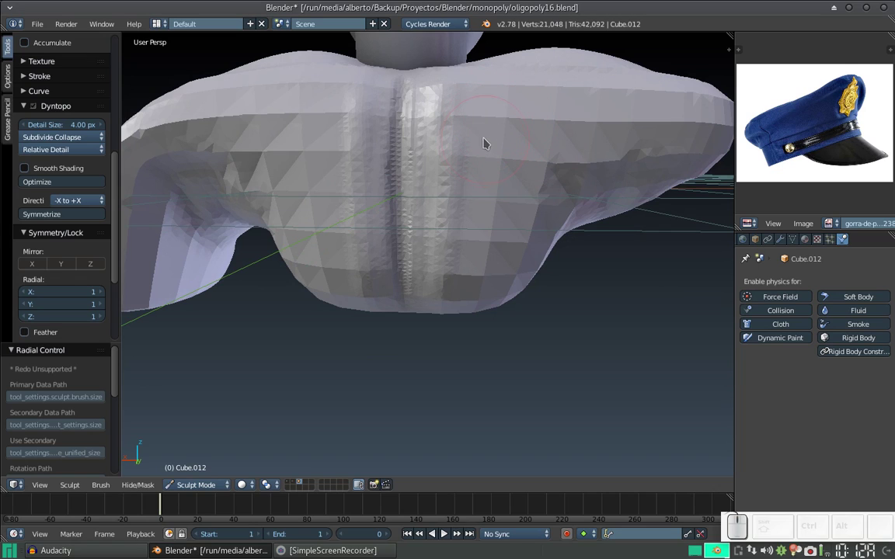
drag(486, 125, 484, 138)
click(510, 122)
click(493, 183)
drag(264, 129, 321, 167)
drag(312, 133, 356, 151)
Build up the pectoral area with a broad stroke and several clay dabs, ending toward the upper arm
middle_click(422, 160)
middle_click(371, 131)
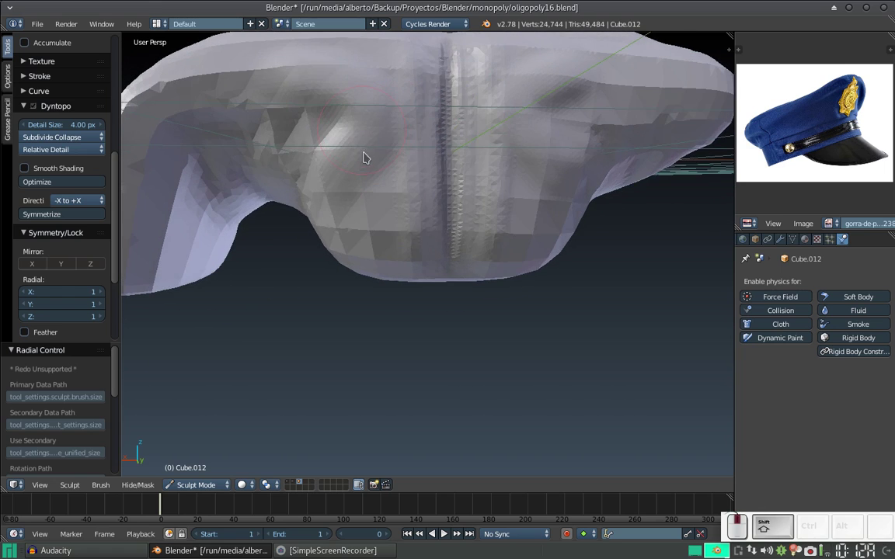
drag(247, 136, 382, 220)
click(396, 235)
click(402, 280)
click(524, 234)
click(529, 269)
middle_click(487, 177)
click(479, 189)
middle_click(477, 189)
middle_click(500, 197)
middle_click(437, 216)
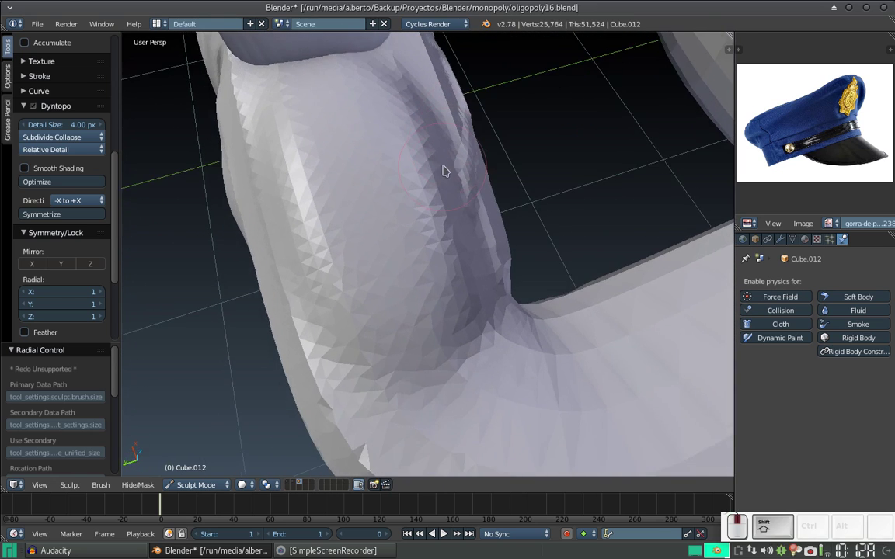
Sculpt the inner bend of the elbow, shrinking the brush radius for finer dabs near it
middle_click(440, 178)
middle_click(443, 182)
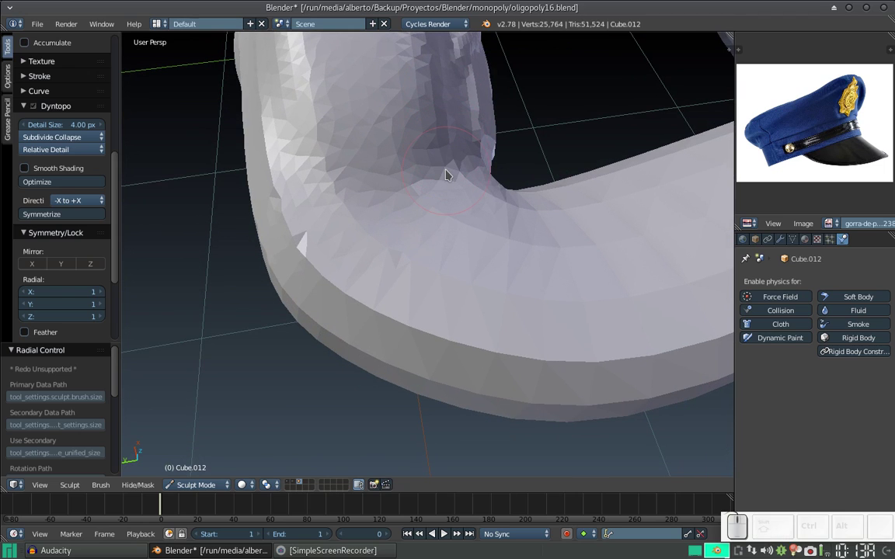
drag(461, 258, 450, 231)
key(KP_Subtract)
key(f)
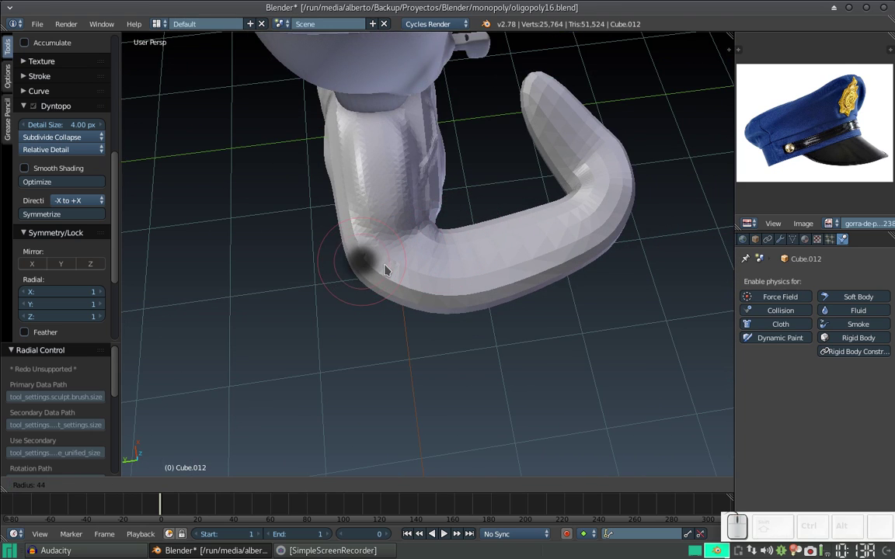
click(380, 268)
drag(390, 256, 402, 246)
Lay clay strokes along the folded forearm from several angles
middle_click(406, 238)
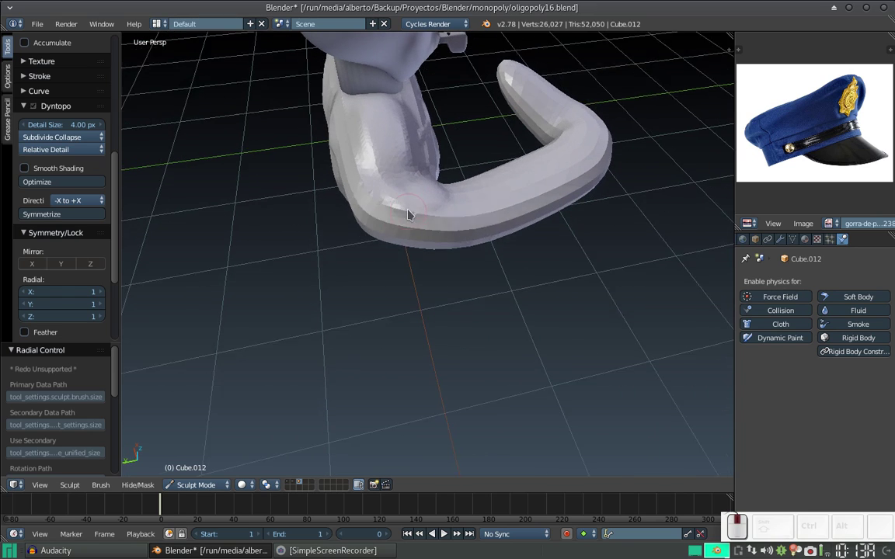
drag(409, 197, 427, 196)
middle_click(428, 190)
drag(403, 155, 409, 189)
middle_click(409, 189)
drag(405, 161, 438, 163)
middle_click(450, 167)
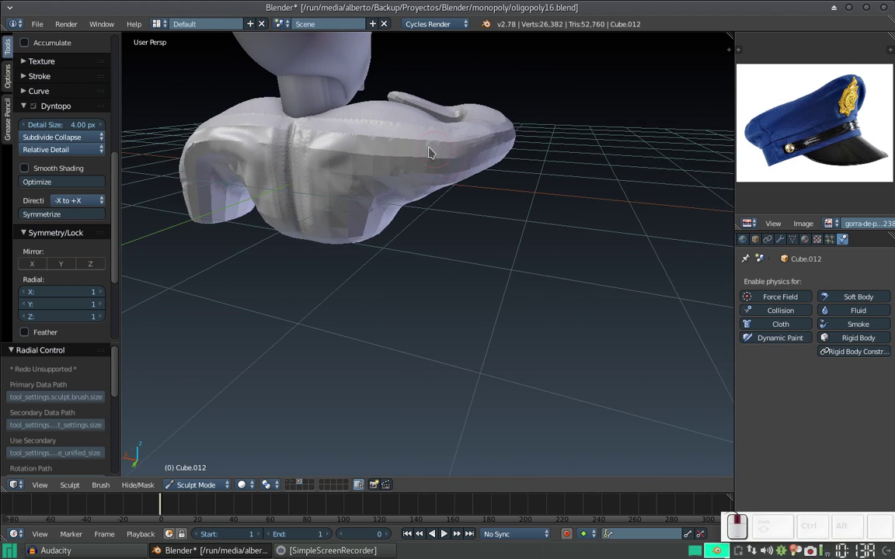
Add clay beneath the chest where the forearm tucks under, finishing with a dab on the lower arm from below
key(f)
click(404, 165)
drag(391, 137, 397, 170)
middle_click(390, 173)
drag(384, 182, 430, 140)
drag(421, 145, 416, 166)
middle_click(408, 168)
click(409, 147)
middle_click(427, 111)
drag(432, 132, 410, 167)
middle_click(390, 160)
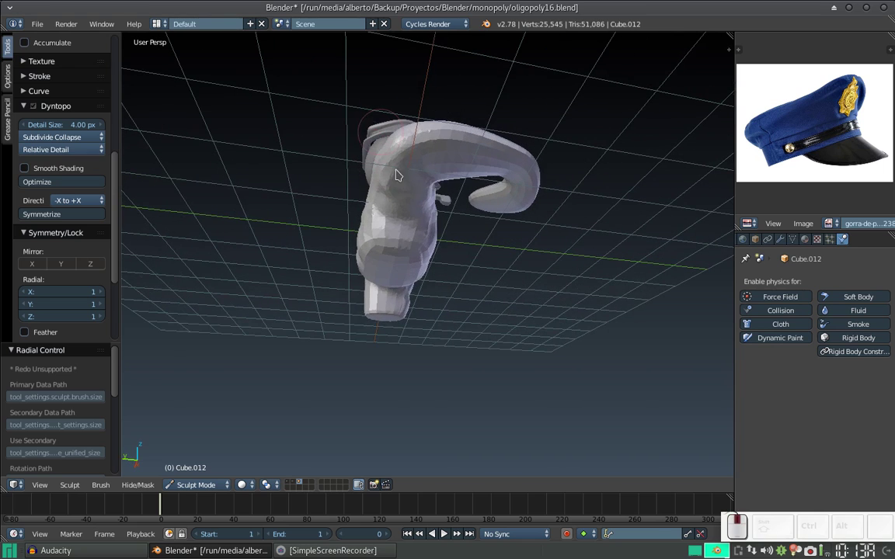
click(391, 192)
From a side view, build up the outer surface of the forearm lying across the chest with repeated strokes
middle_click(418, 180)
middle_click(412, 200)
middle_click(425, 226)
middle_click(430, 226)
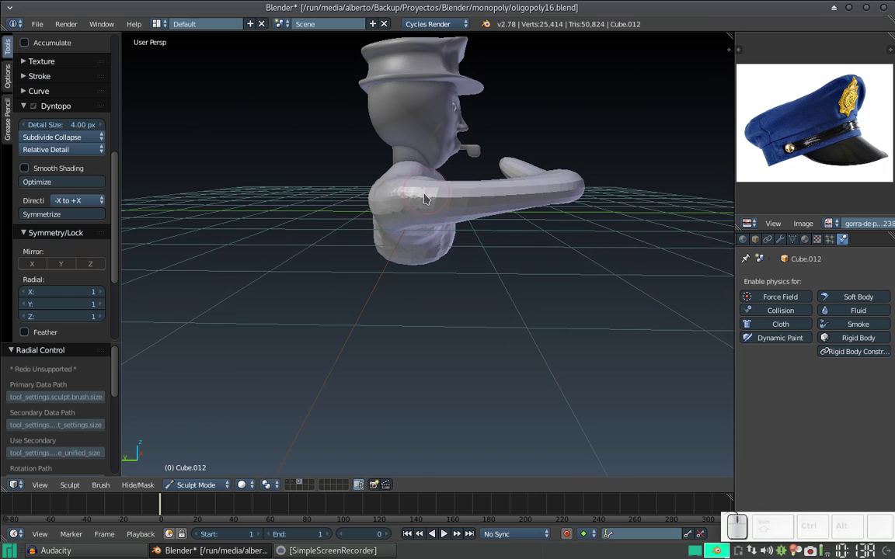
drag(428, 204, 471, 183)
key(KP_Add)
middle_click(469, 203)
drag(461, 191, 429, 204)
middle_click(429, 216)
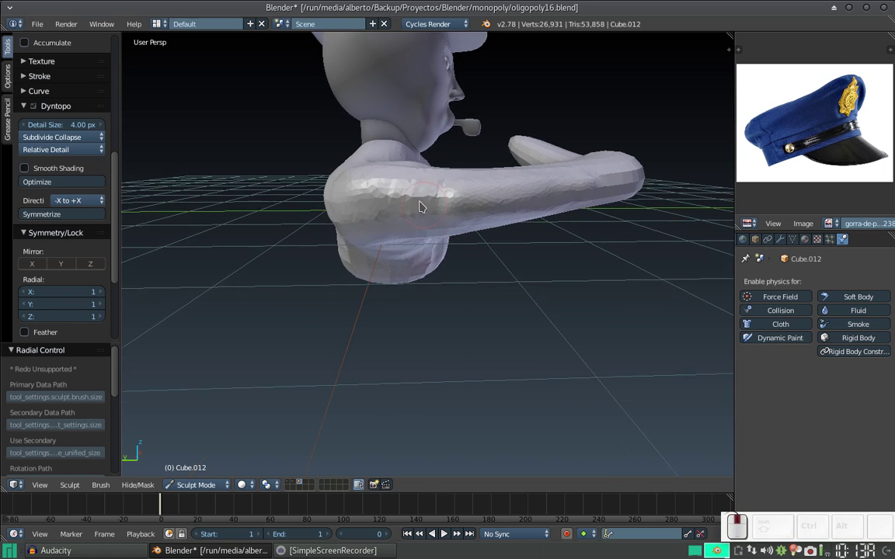
drag(389, 195, 451, 186)
drag(447, 183, 481, 206)
drag(456, 191, 512, 188)
Add clay strokes and dabs along the underside of the forearm, seen from below
middle_click(512, 214)
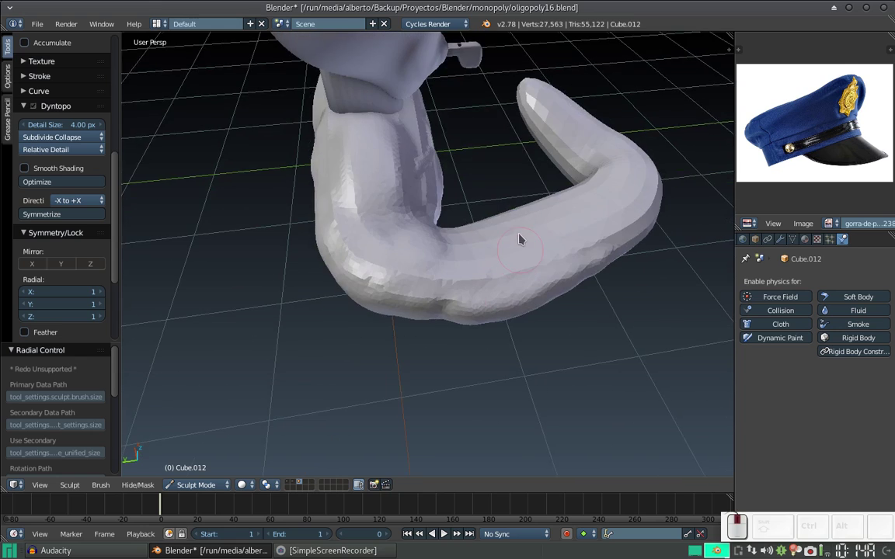
middle_click(500, 223)
middle_click(499, 221)
drag(492, 213, 493, 164)
drag(400, 167, 416, 157)
click(398, 156)
drag(453, 187, 482, 164)
middle_click(472, 170)
click(480, 156)
click(460, 170)
Dab the forearm from other angles and stroke clay along its front face
middle_click(441, 183)
middle_click(467, 189)
middle_click(474, 220)
middle_click(457, 216)
middle_click(440, 202)
click(438, 184)
click(438, 185)
middle_click(431, 264)
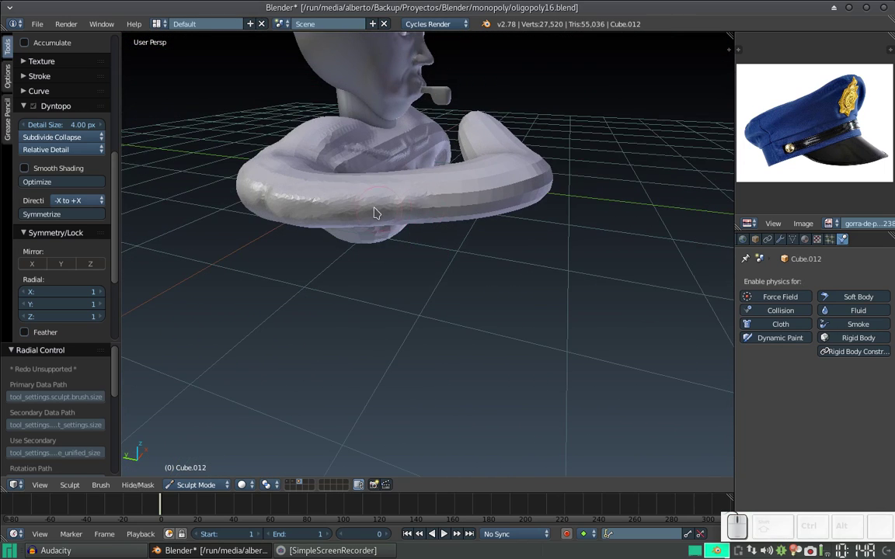
drag(365, 207, 424, 193)
middle_click(421, 191)
drag(422, 185, 464, 181)
middle_click(508, 185)
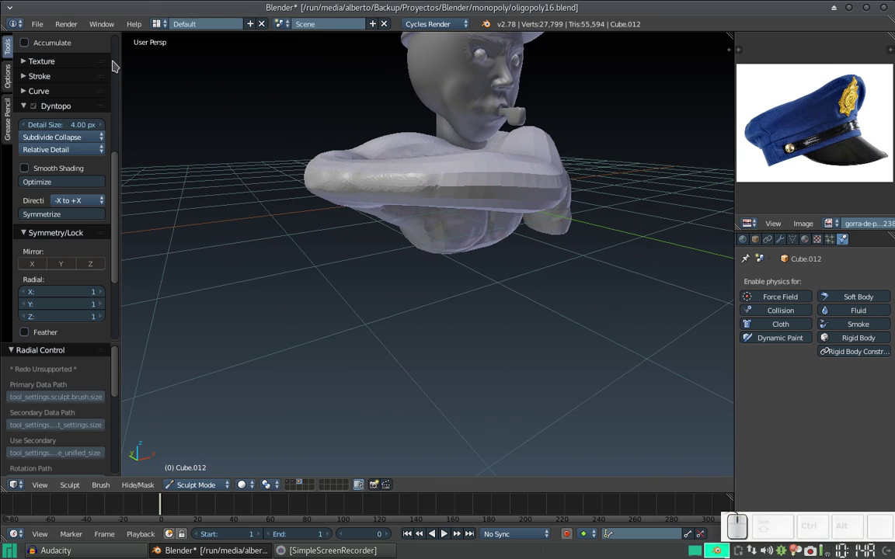
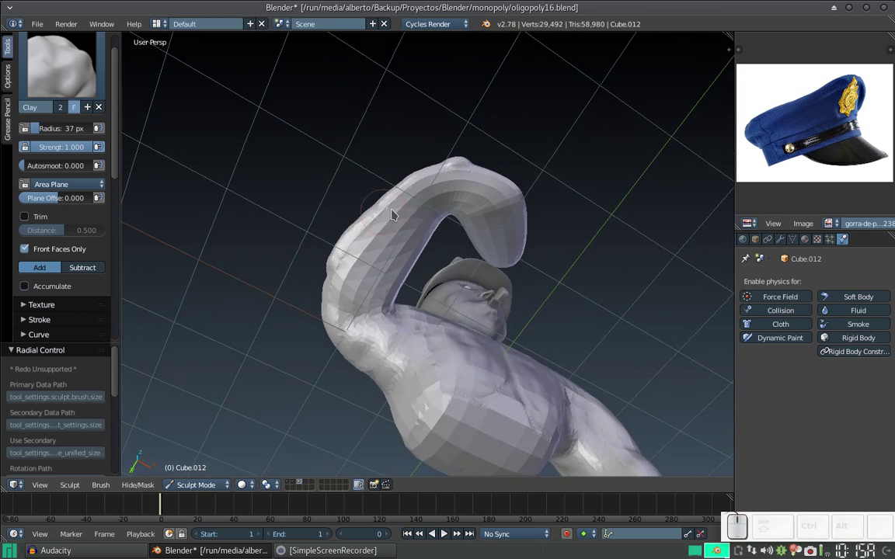
Add clay to the raised arm and a long stroke along the forearm underside
drag(397, 221, 406, 217)
middle_click(412, 223)
drag(432, 204, 421, 188)
middle_click(429, 203)
middle_click(432, 229)
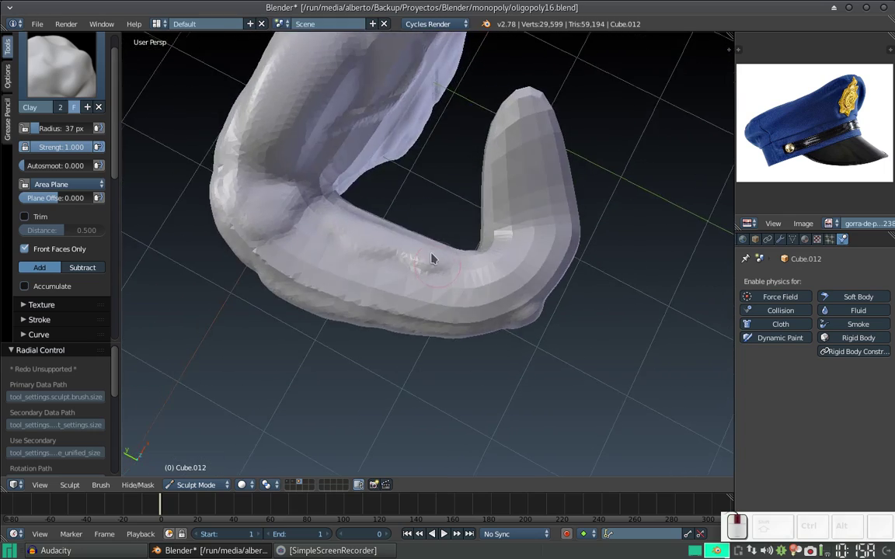
drag(436, 283, 357, 235)
Build up the forearm surface with a series of short overlapping clay strokes
middle_click(359, 244)
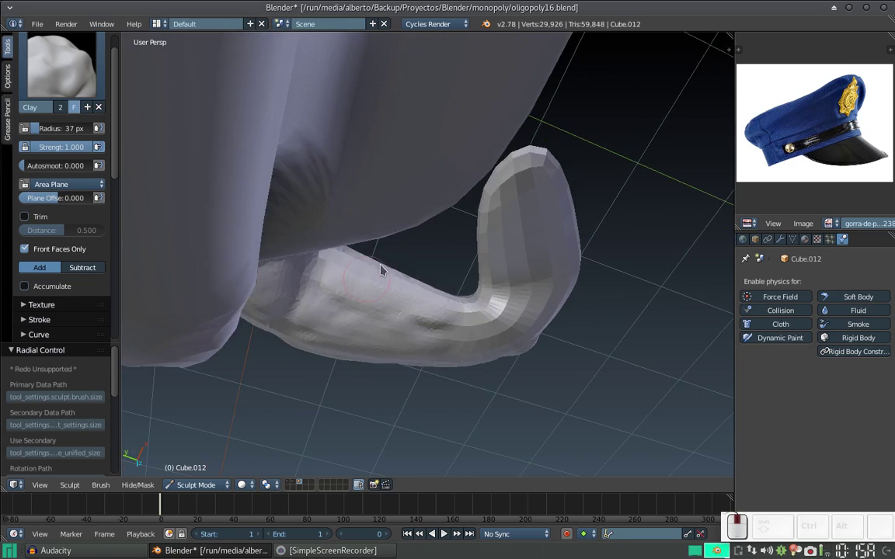
middle_click(367, 245)
drag(429, 274, 396, 270)
middle_click(394, 278)
drag(400, 306, 415, 340)
drag(421, 333, 400, 298)
drag(395, 310, 376, 286)
drag(382, 281, 392, 294)
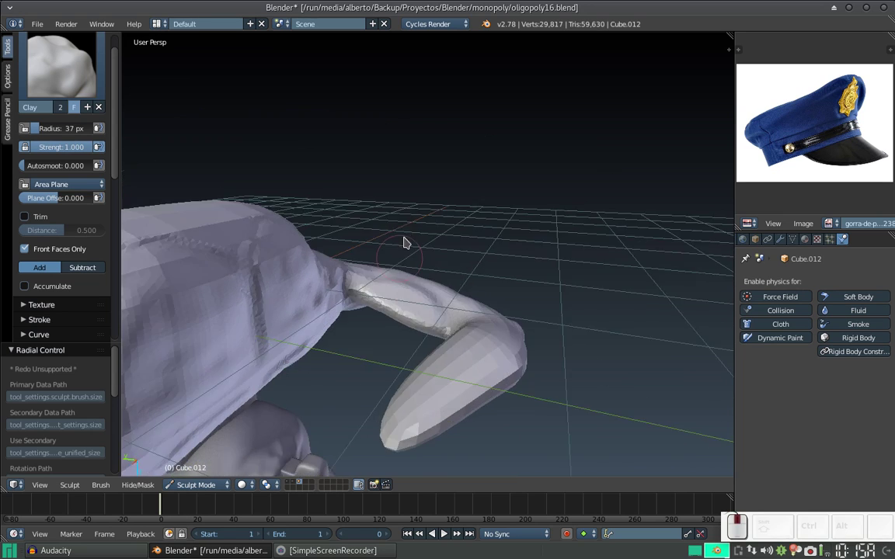
Fill the inner bend near the raised hand and build up the hand's tip with clay
middle_click(398, 277)
drag(401, 268, 448, 245)
middle_click(428, 249)
drag(458, 217, 427, 210)
drag(430, 209, 418, 248)
middle_click(417, 244)
key(KP_Add)
drag(412, 238, 411, 227)
drag(409, 234, 367, 184)
drag(371, 242, 304, 251)
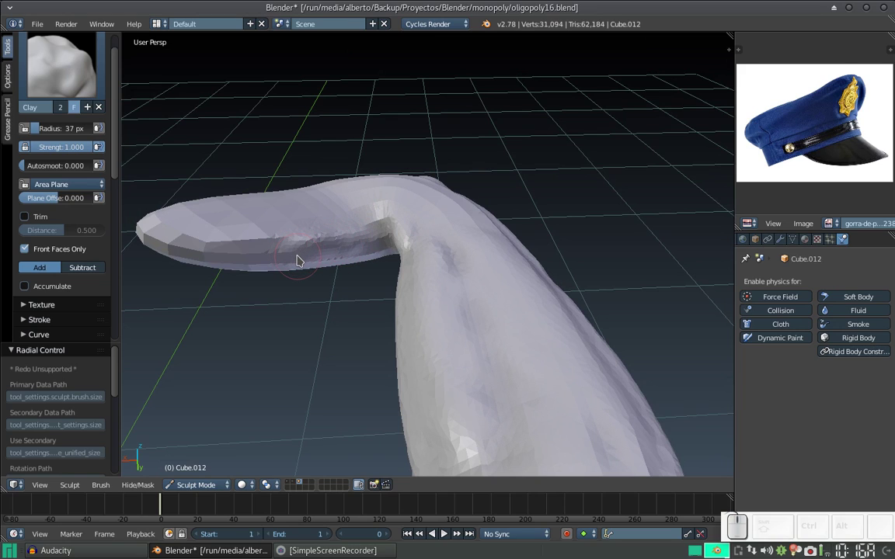
Dab and stroke clay onto the raised forearm and hand tip
click(301, 257)
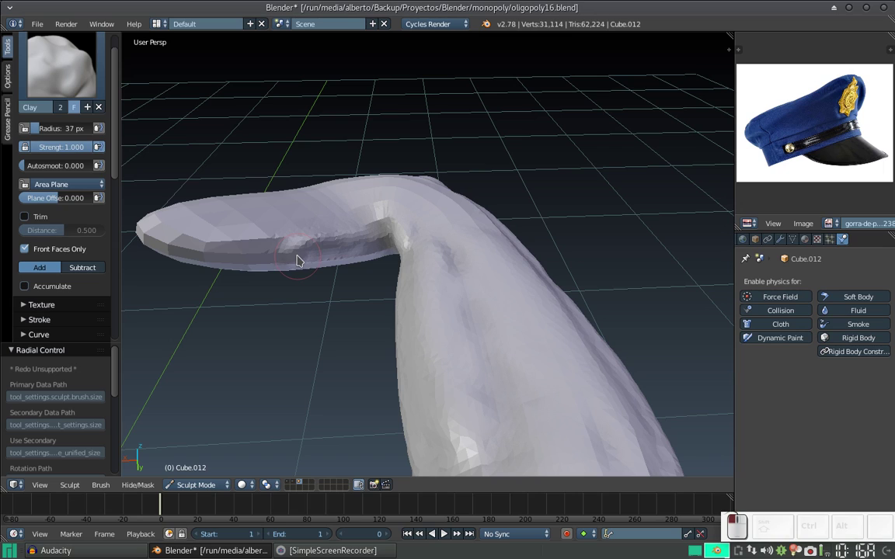
click(301, 258)
double_click(302, 258)
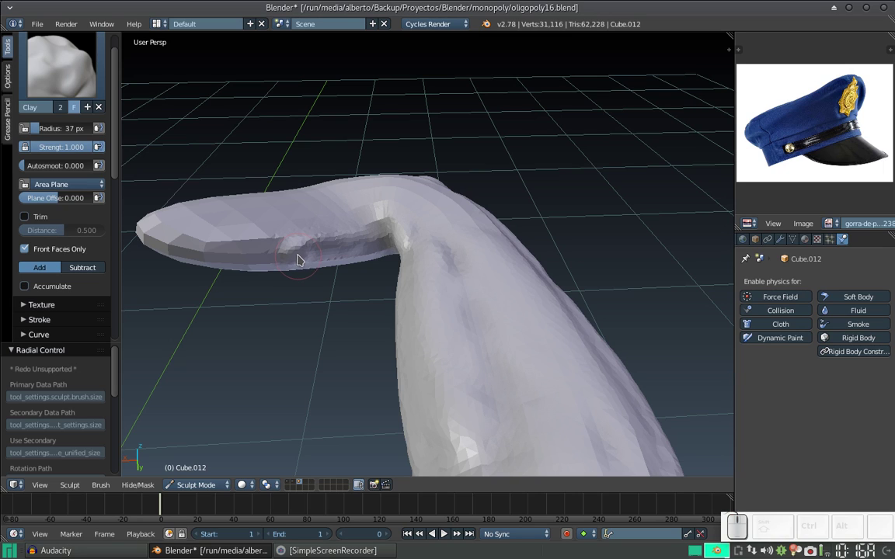
click(487, 191)
middle_click(372, 216)
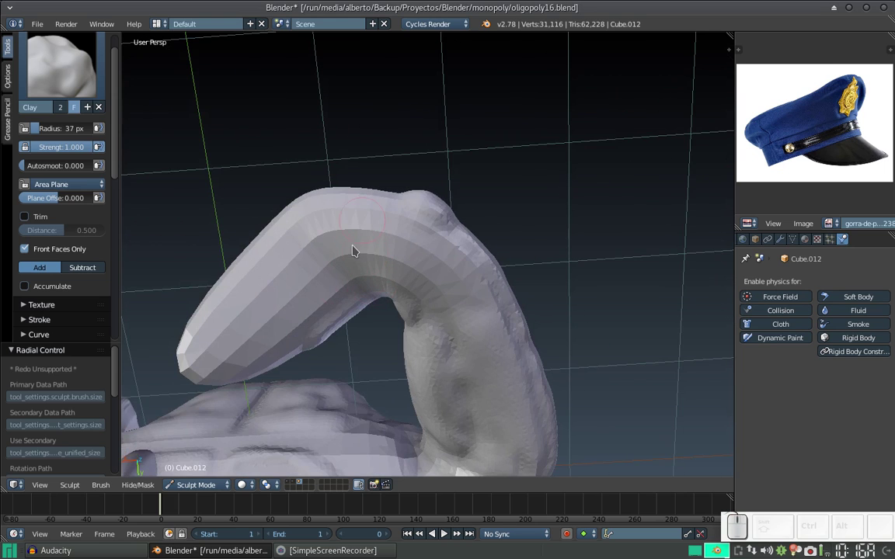
middle_click(358, 250)
drag(310, 241, 281, 288)
Enlarge the Clay brush to 89 px and thicken the raised forearm with broad strokes
key(f)
click(309, 298)
drag(318, 264, 365, 222)
middle_click(367, 245)
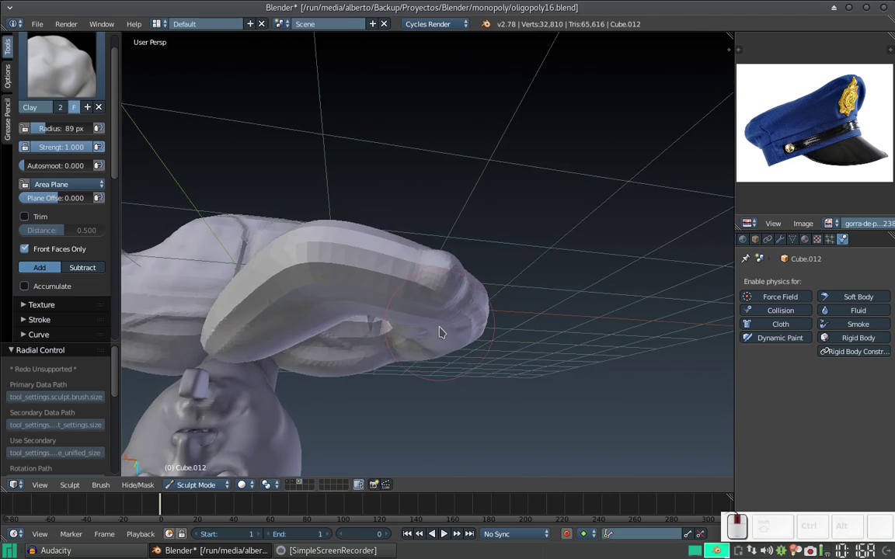
middle_click(417, 290)
drag(333, 266, 300, 272)
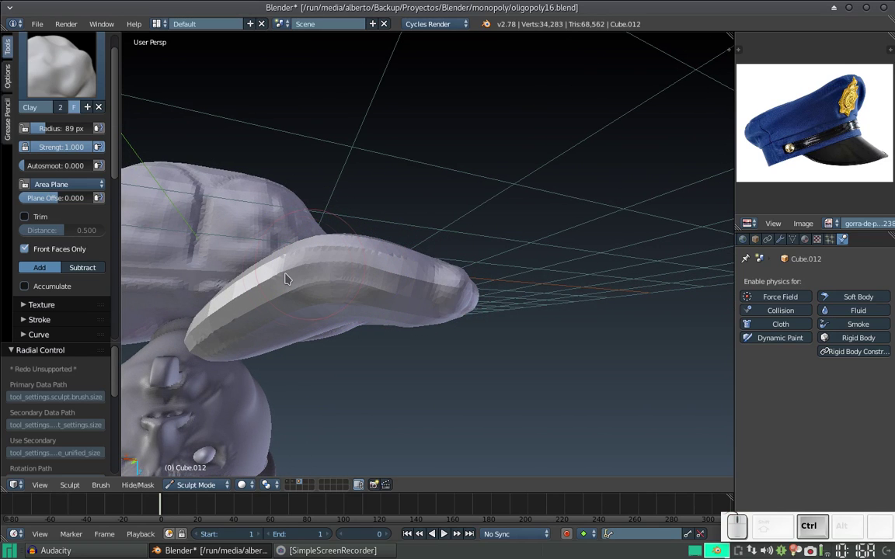
drag(119, 173, 81, 196)
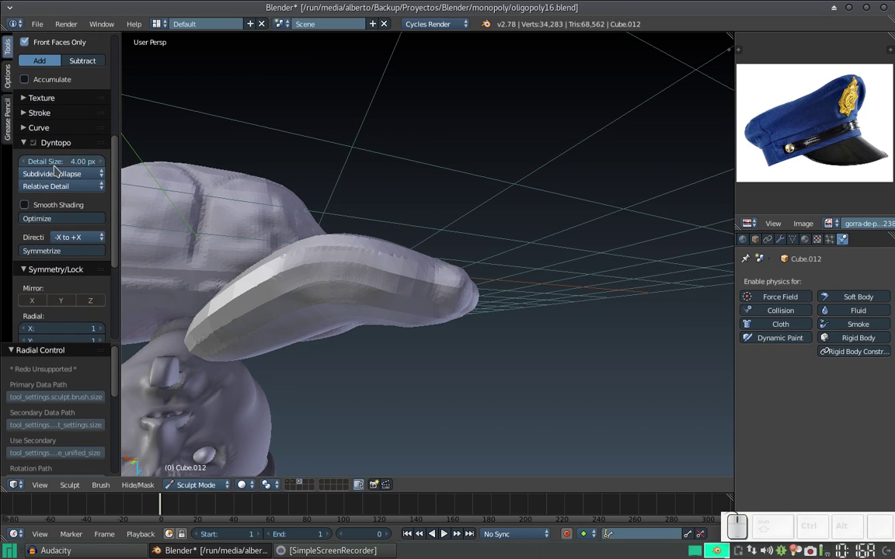
Add clay under the raised forearm near the elbow, checking it from a couple of angles
drag(342, 263, 434, 269)
drag(438, 281, 353, 298)
middle_click(359, 302)
drag(320, 337, 367, 292)
middle_click(371, 294)
Build up the underside of the raised forearm with a run of Clay strokes
drag(476, 242, 459, 275)
drag(450, 240, 511, 279)
drag(516, 277, 424, 307)
drag(439, 301, 471, 245)
drag(472, 261, 450, 234)
drag(444, 230, 413, 229)
drag(416, 227, 517, 239)
drag(509, 243, 424, 233)
drag(415, 254, 370, 241)
middle_click(383, 235)
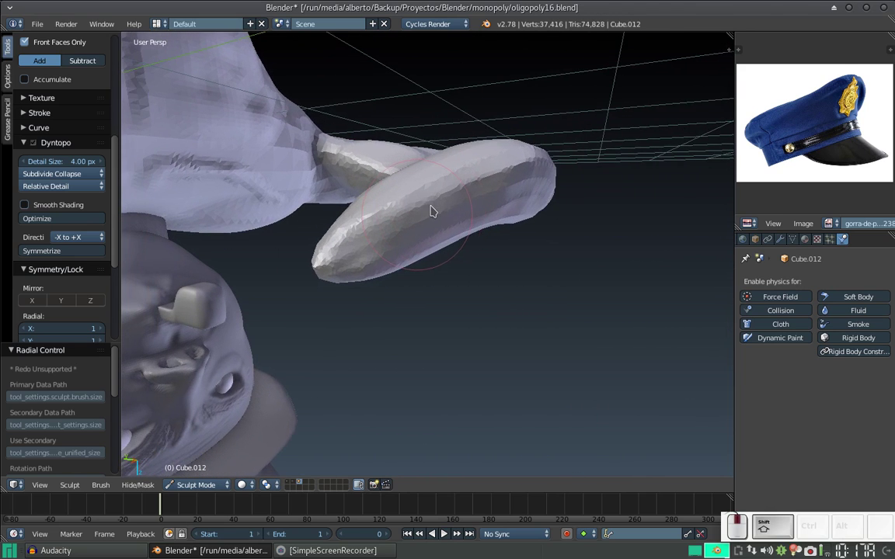
Dab clay onto the top of the forearm, then turn toward the chest and folded arm
click(487, 177)
click(434, 195)
middle_click(395, 210)
click(465, 156)
drag(423, 173, 404, 145)
middle_click(419, 137)
middle_click(403, 180)
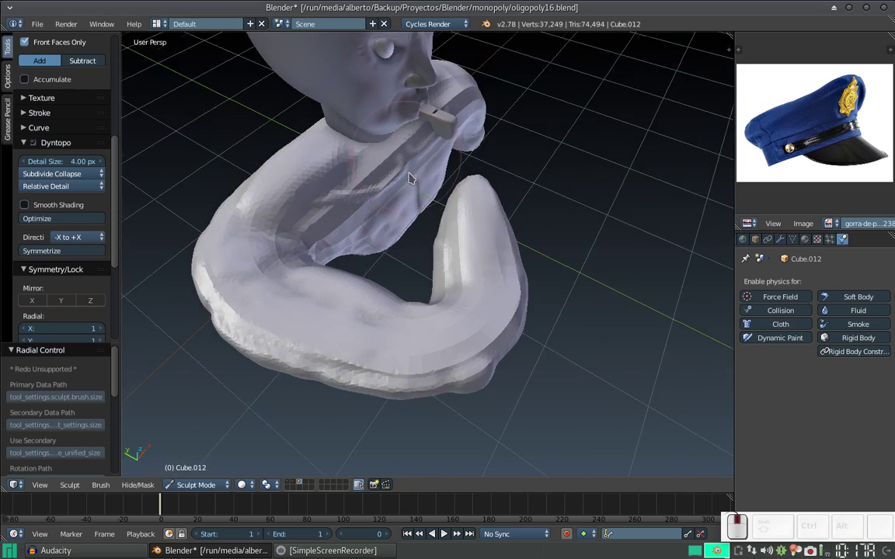
Inspect the arm from several angles, adding a small dab of clay where needed
middle_click(428, 217)
middle_click(425, 244)
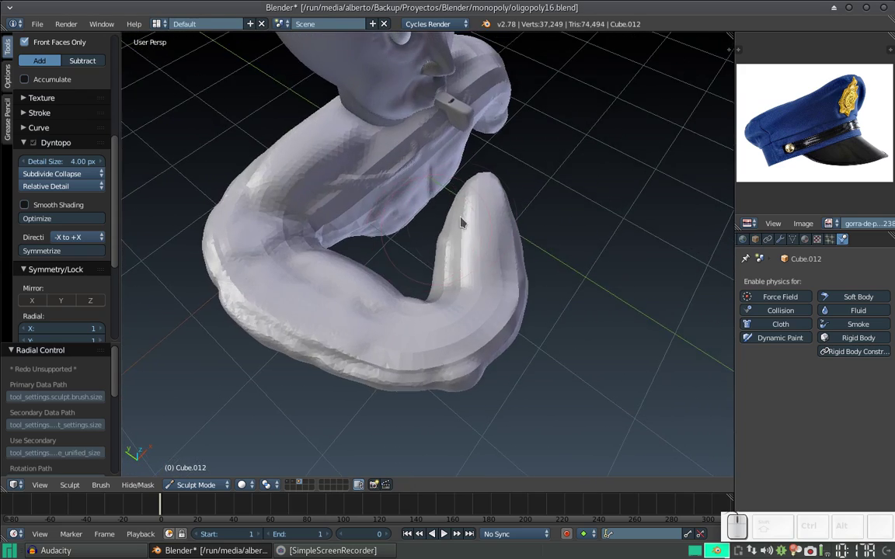
middle_click(470, 248)
click(447, 275)
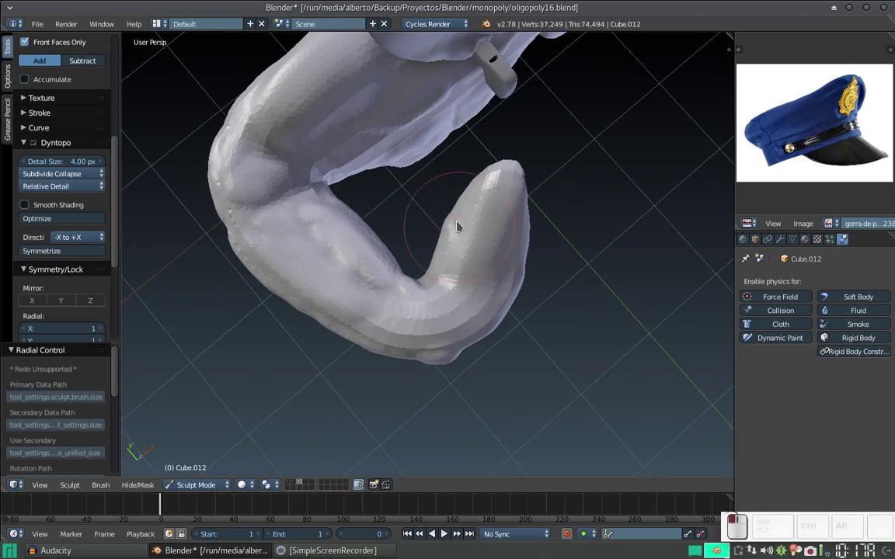
middle_click(486, 215)
middle_click(443, 221)
middle_click(466, 242)
middle_click(432, 244)
Round out the elbow and lower forearm with a few more clay strokes between orbits
drag(444, 303, 446, 324)
middle_click(459, 329)
middle_click(458, 308)
drag(400, 331, 430, 319)
middle_click(430, 306)
middle_click(435, 264)
drag(433, 267, 396, 247)
Dab and stroke clay along the raised arm to fill out its surface
drag(399, 251, 379, 225)
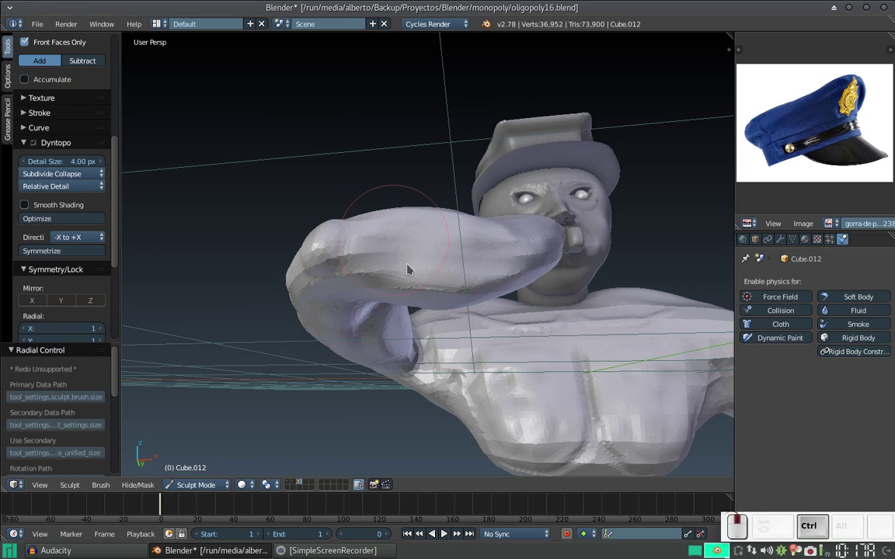
click(425, 294)
click(421, 239)
click(417, 234)
click(400, 212)
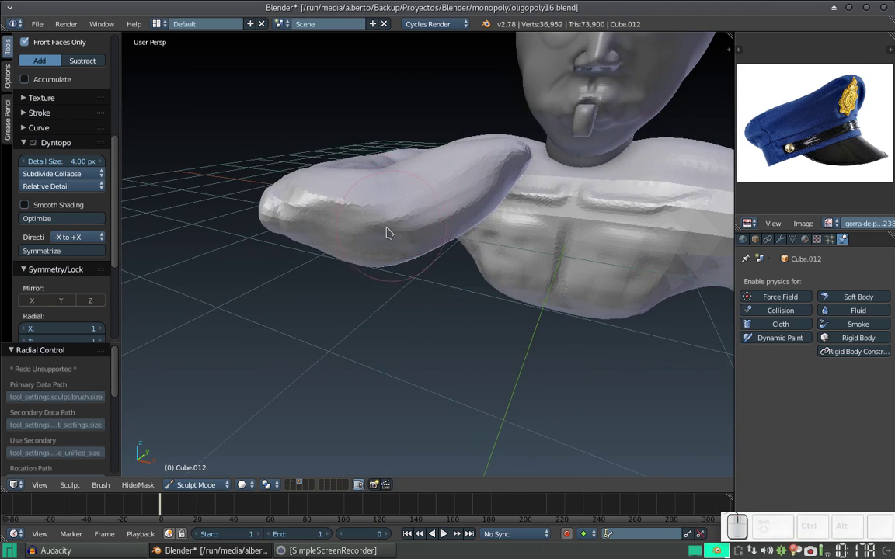
drag(378, 231, 349, 218)
drag(354, 217, 415, 212)
Work the arm from a new angle with short clay strokes toward the hand
middle_click(420, 227)
middle_click(448, 269)
middle_click(446, 250)
drag(419, 216, 397, 217)
drag(403, 205, 420, 182)
middle_click(410, 159)
click(425, 231)
Orbit all around the raised arm, adding clay to the elbow and upper arm
middle_click(446, 268)
middle_click(453, 219)
middle_click(443, 220)
middle_click(437, 202)
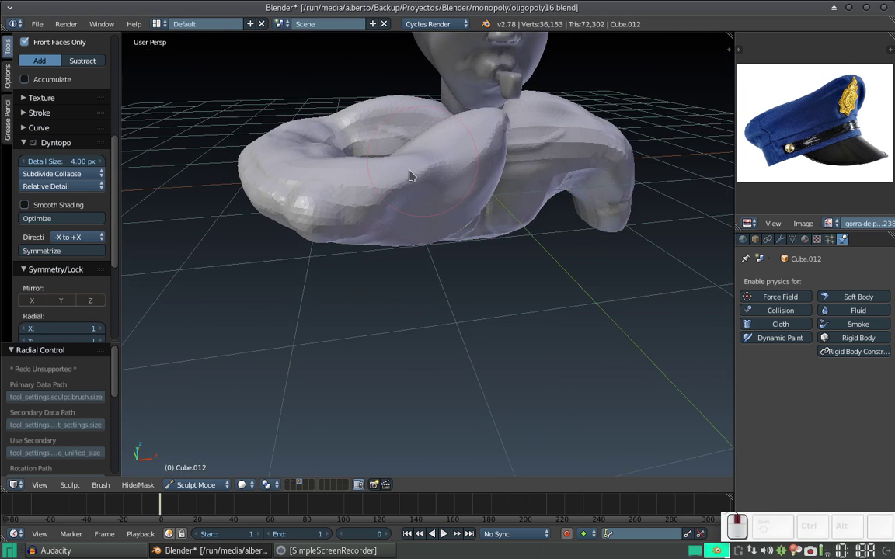
drag(369, 208, 405, 206)
middle_click(373, 207)
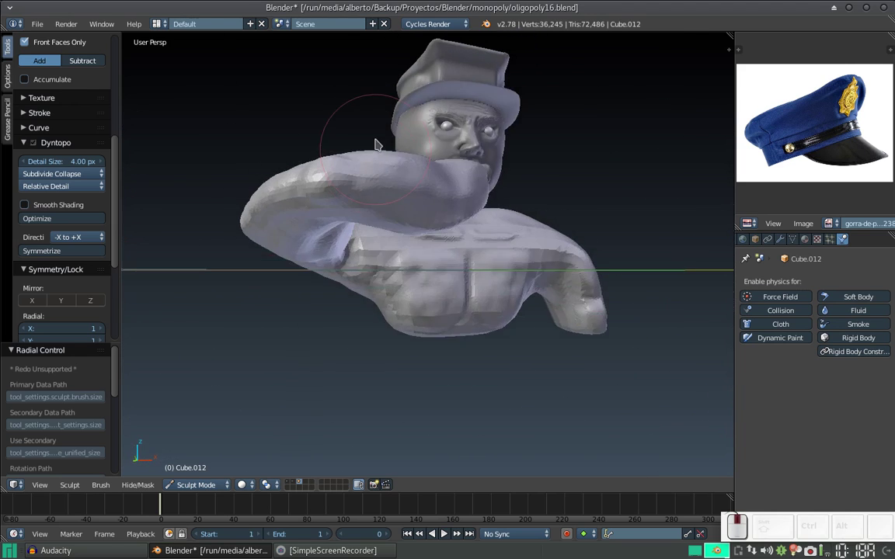
middle_click(365, 181)
drag(320, 241, 305, 264)
drag(299, 262, 342, 252)
click(374, 233)
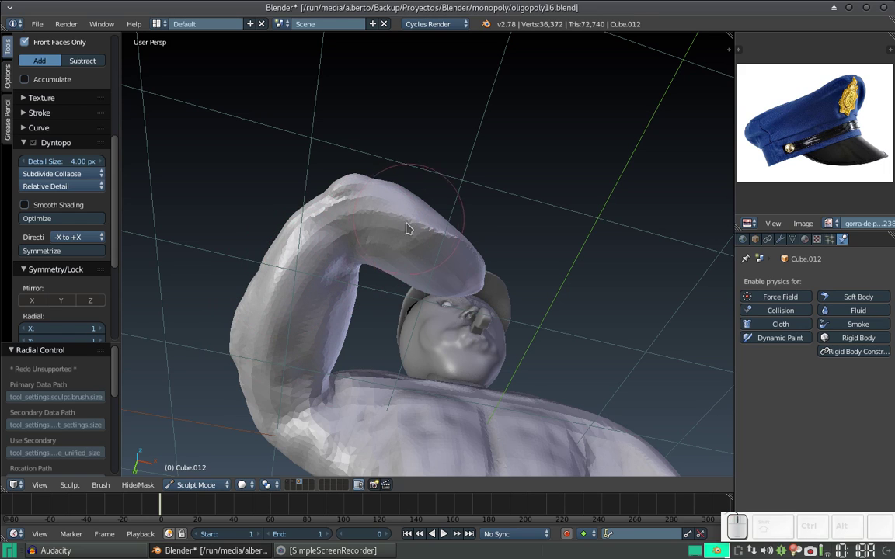
Refine the forearm with upward clay strokes, finishing with a long stroke toward the hand
drag(420, 245, 413, 221)
middle_click(413, 220)
drag(417, 261, 407, 220)
middle_click(398, 226)
drag(389, 258, 392, 250)
drag(391, 239, 392, 231)
middle_click(396, 239)
drag(418, 238, 461, 169)
middle_click(439, 177)
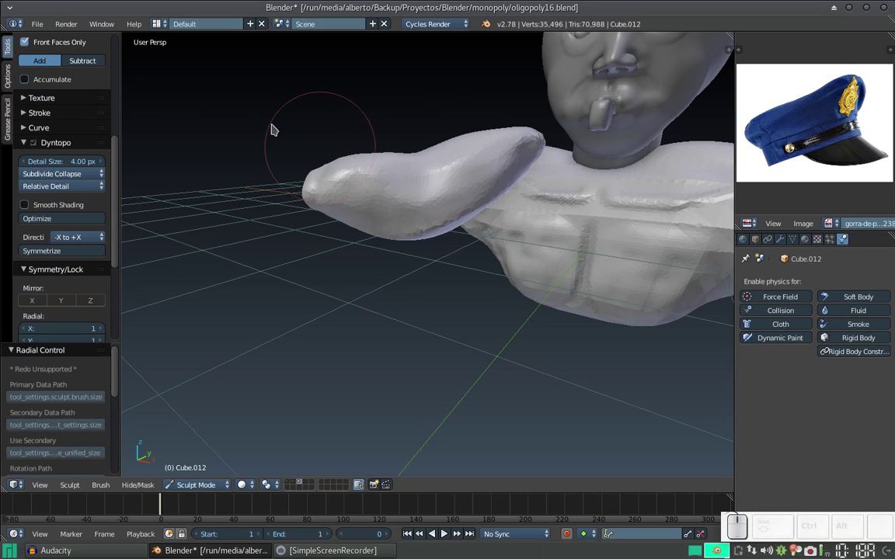
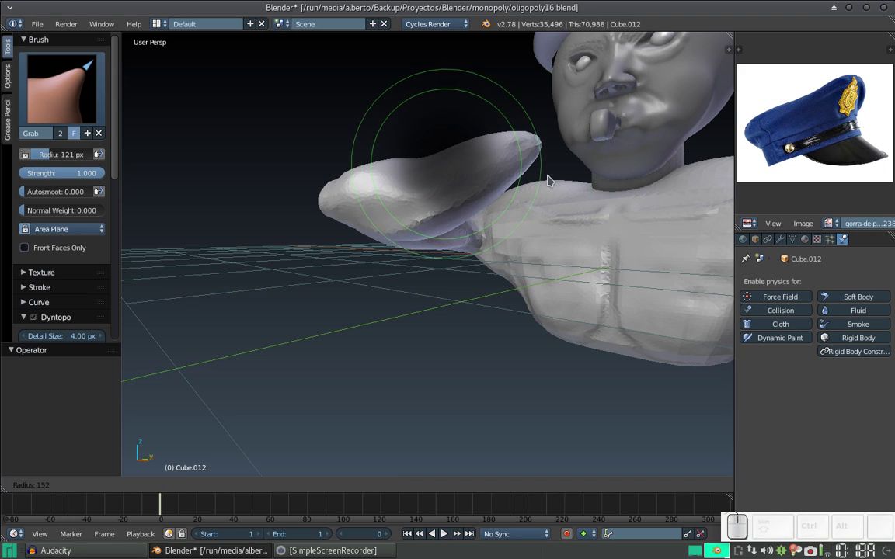
With the Grab brush enlarged to 172 px, pull the forearm into a slimmer shape
click(555, 183)
drag(532, 150, 509, 175)
click(477, 180)
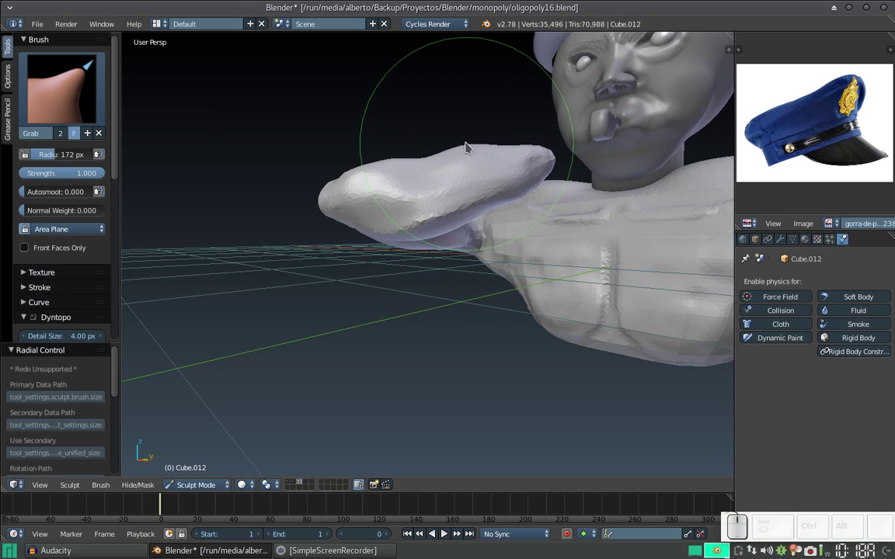
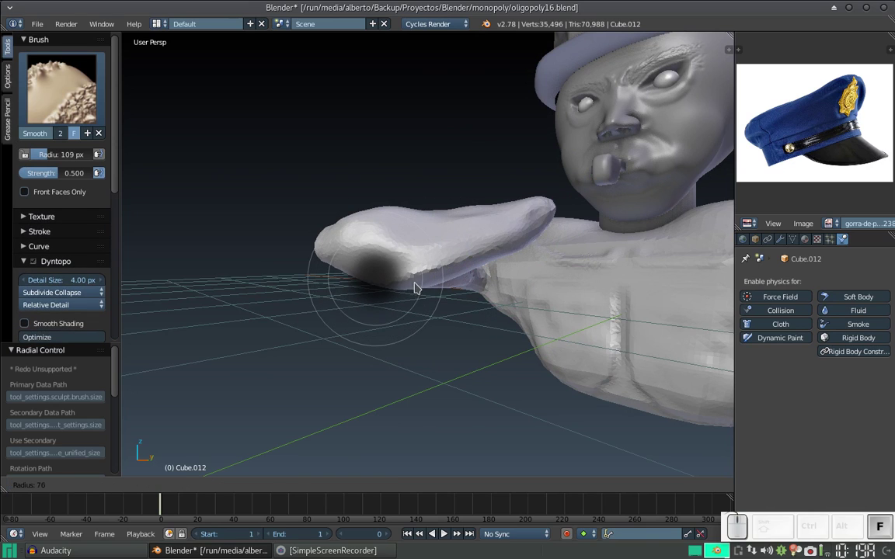
Smooth the raised forearm's lumpy surface with a 57 px Smooth brush from several angles
click(414, 289)
middle_click(422, 256)
drag(390, 266, 402, 265)
middle_click(407, 284)
middle_click(483, 220)
middle_click(461, 234)
drag(478, 227, 527, 195)
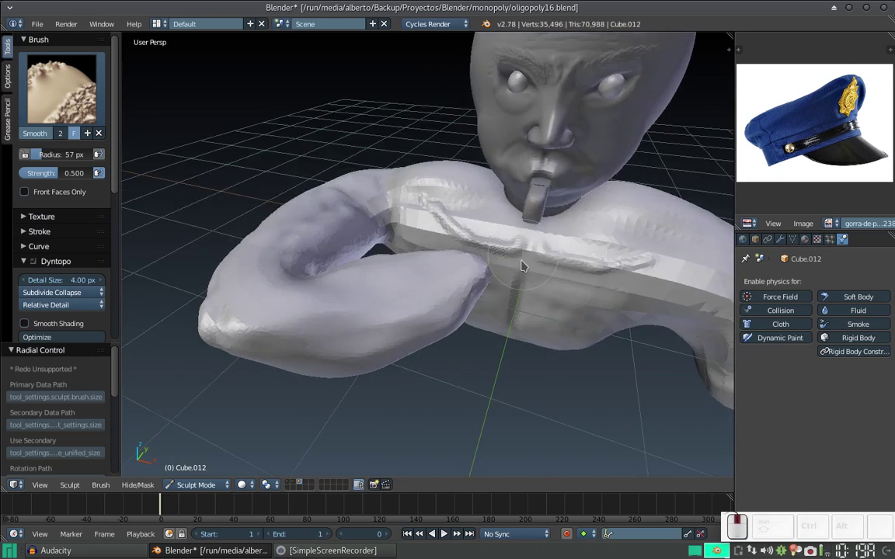
middle_click(520, 287)
middle_click(507, 285)
middle_click(498, 301)
Back on the Clay brush, fill in the underside of the raised arm toward the armpit
click(69, 105)
click(100, 159)
middle_click(398, 289)
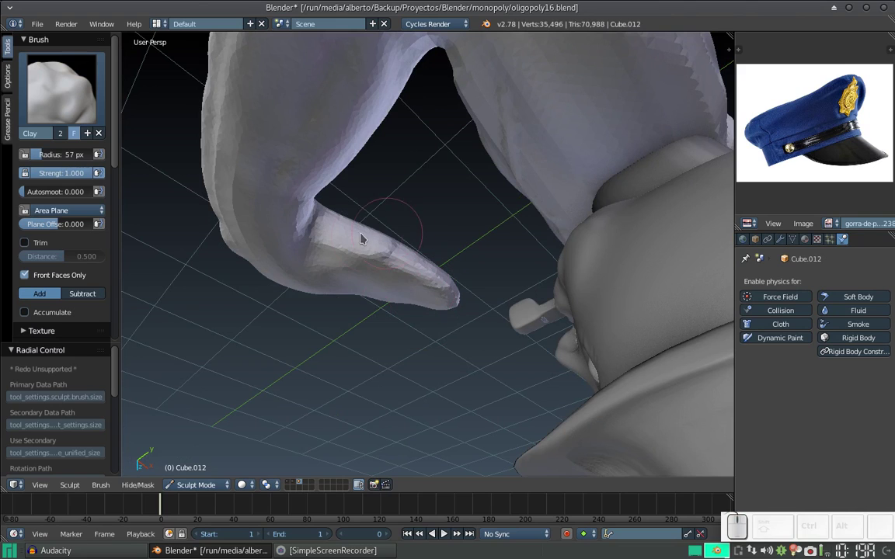
drag(425, 270, 391, 247)
middle_click(388, 259)
click(433, 258)
drag(359, 265, 376, 212)
drag(355, 251, 413, 252)
Add clay along the forearm's upper bend and tip to fill out the arm
middle_click(405, 261)
drag(347, 226, 419, 243)
click(429, 237)
click(424, 246)
drag(381, 282, 423, 234)
middle_click(423, 223)
drag(352, 188, 315, 186)
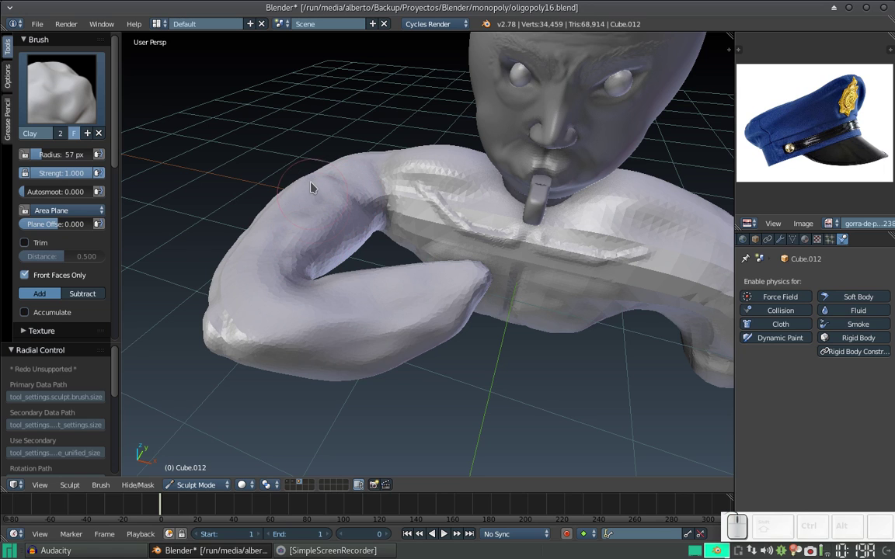
Build up the back and shoulder with broad Clay strokes toward the lowered arm
click(293, 211)
middle_click(404, 180)
middle_click(392, 235)
drag(419, 313, 450, 350)
drag(446, 358, 488, 321)
middle_click(451, 315)
drag(509, 317, 493, 326)
drag(493, 332, 605, 348)
click(605, 347)
Add clay where the lowered arm joins the chest at the armpit
middle_click(544, 300)
middle_click(517, 244)
click(534, 319)
middle_click(520, 292)
click(538, 283)
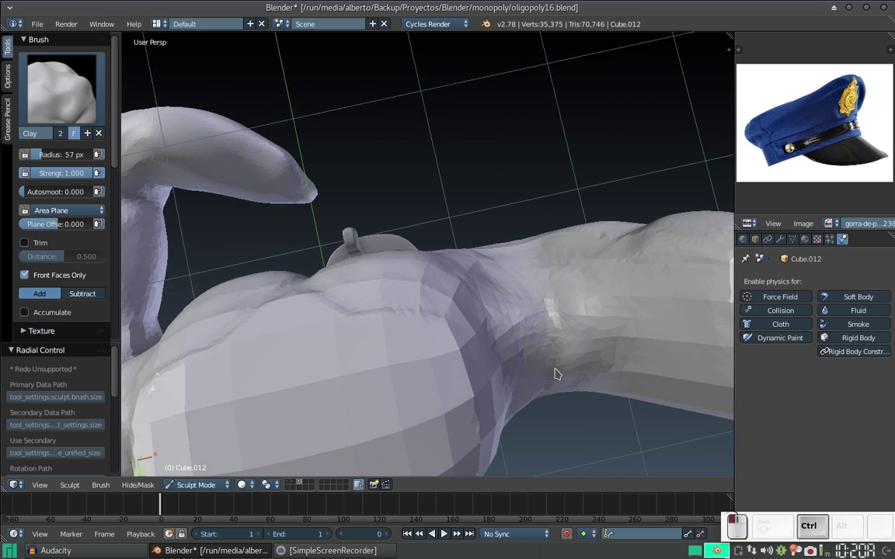
middle_click(557, 316)
middle_click(569, 341)
drag(563, 306, 551, 339)
drag(546, 348, 569, 313)
Dab clay onto the lowered arm and the shoulder above it
middle_click(528, 307)
drag(543, 319, 495, 312)
click(495, 331)
click(500, 319)
click(480, 246)
click(474, 245)
middle_click(490, 237)
middle_click(501, 226)
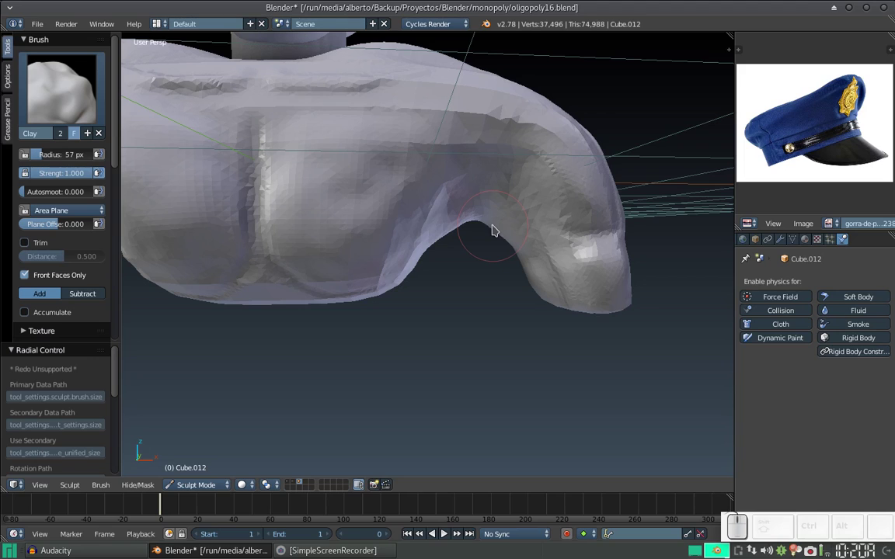
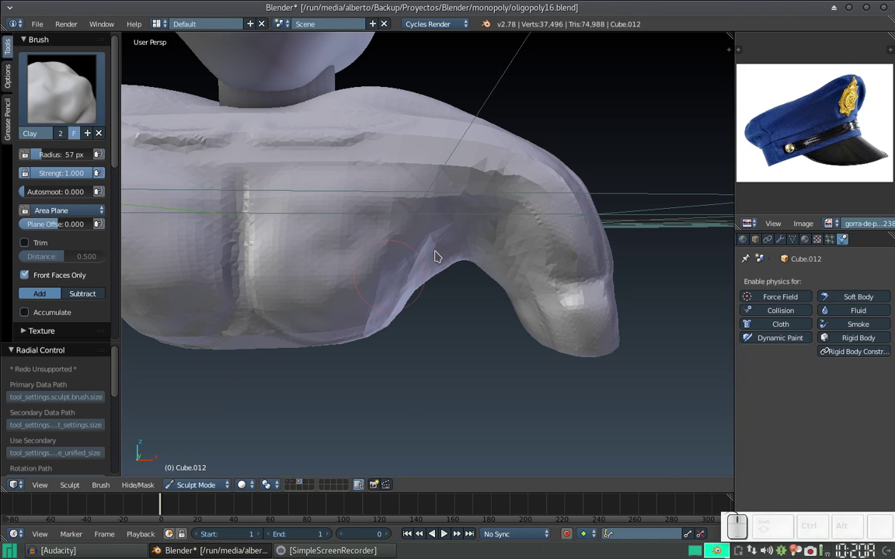
From a full front view, build up the raised arm's underside and shoulder with clay
key(KP_Subtract)
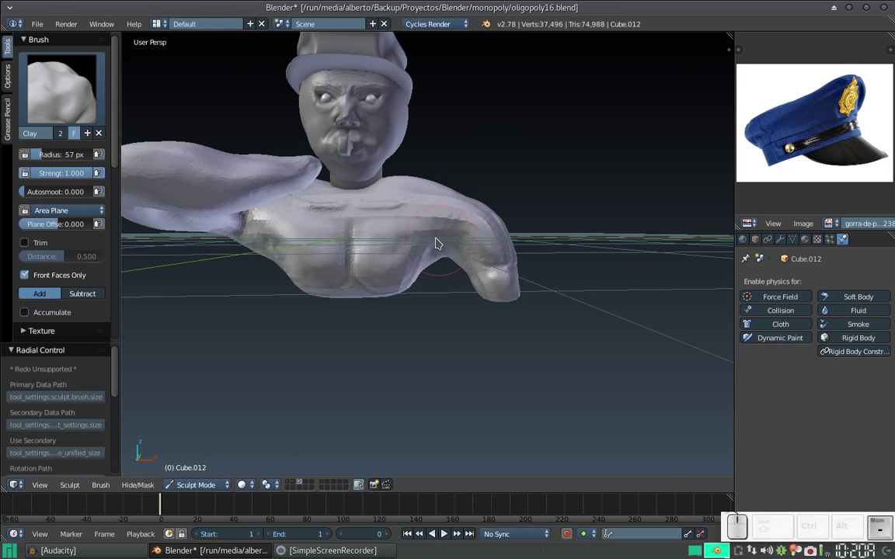
click(426, 249)
drag(448, 247, 448, 301)
drag(458, 324, 490, 220)
drag(491, 220, 468, 243)
click(460, 240)
drag(459, 222, 457, 153)
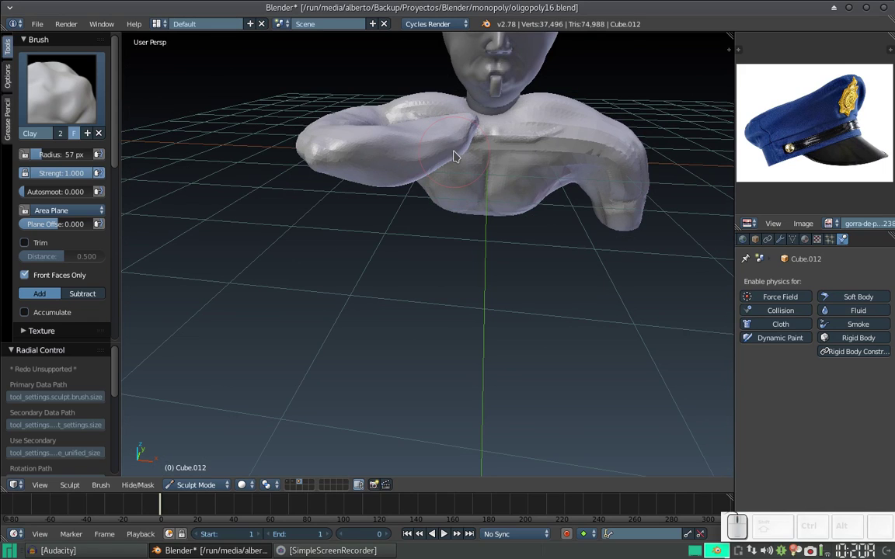
click(459, 144)
Add a couple of clay dabs to the top of the raised shoulder
middle_click(491, 155)
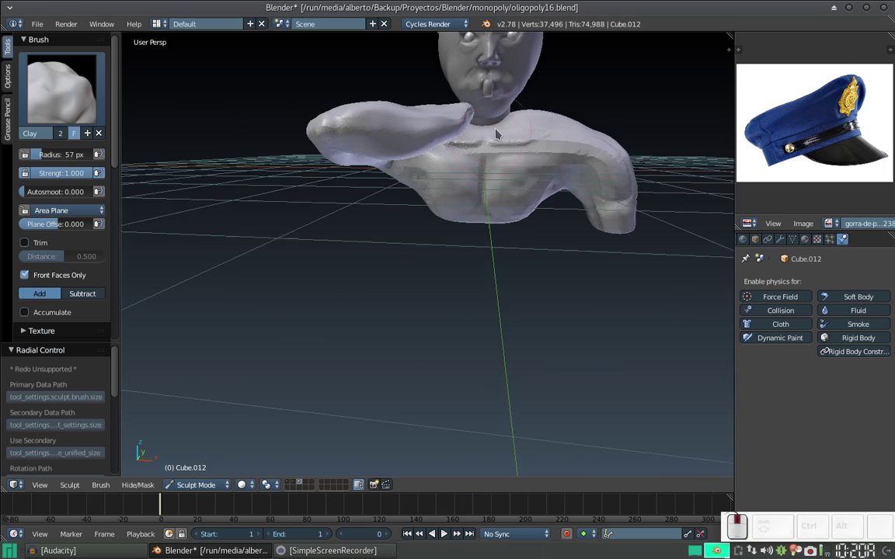
middle_click(499, 136)
click(482, 163)
click(480, 157)
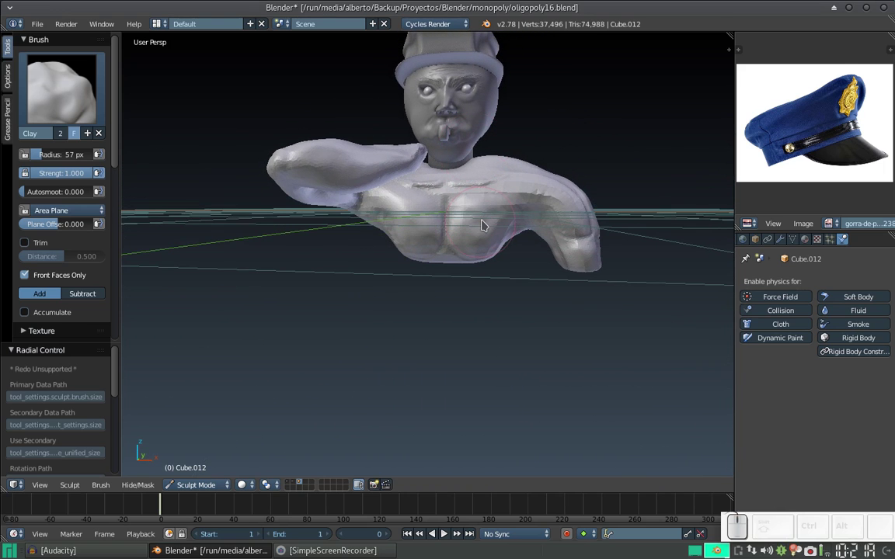
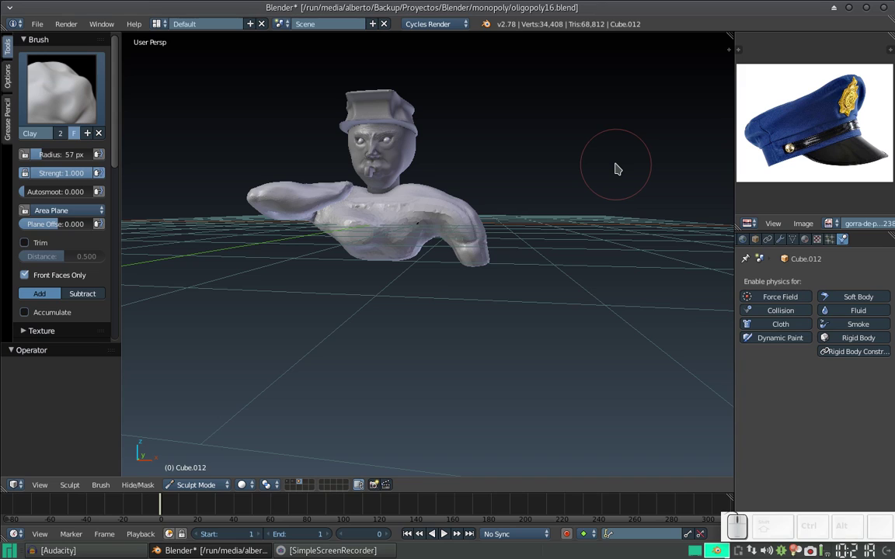
Undo a series of unwanted clay strokes on the chest while reworking the front torso
key(ctrl+z)
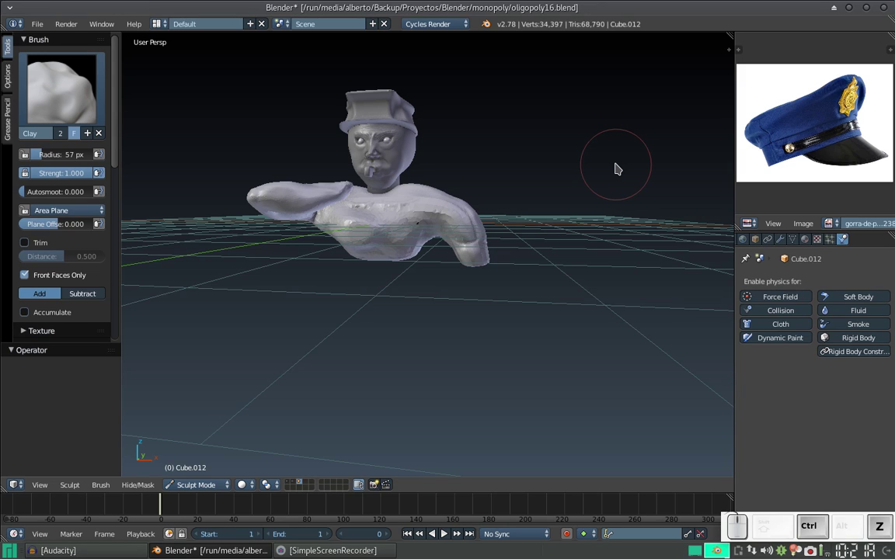
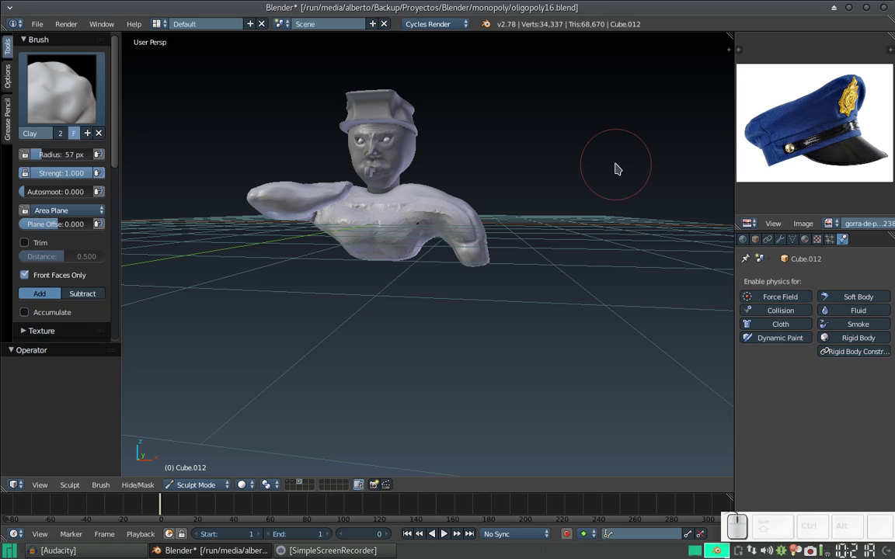
key(ctrl+z)
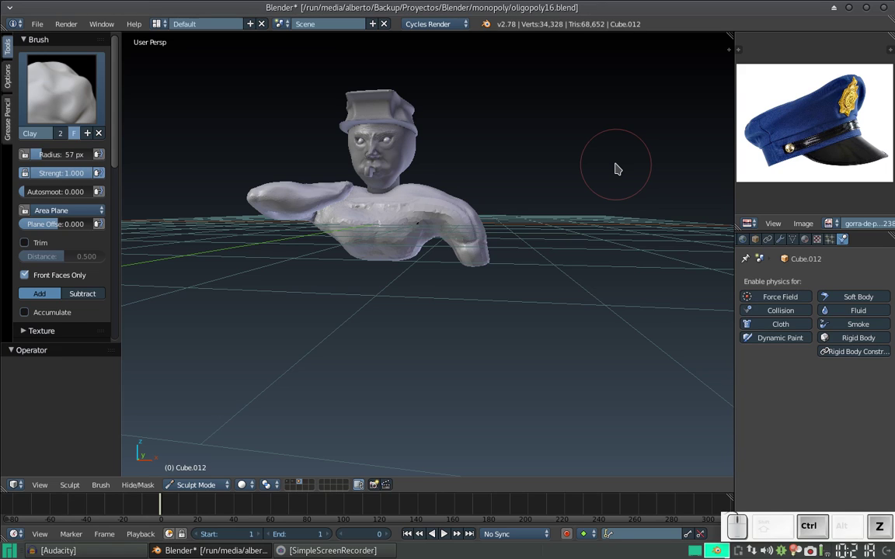
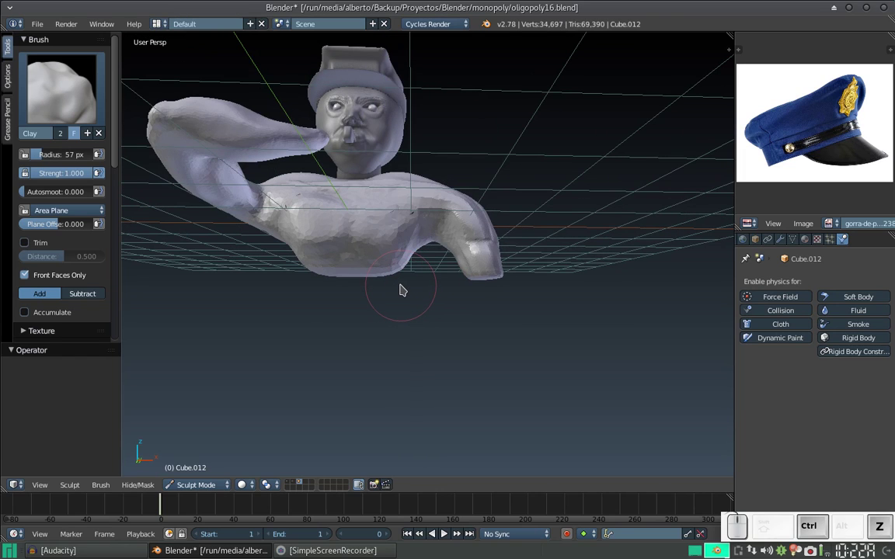
key(ctrl+z)
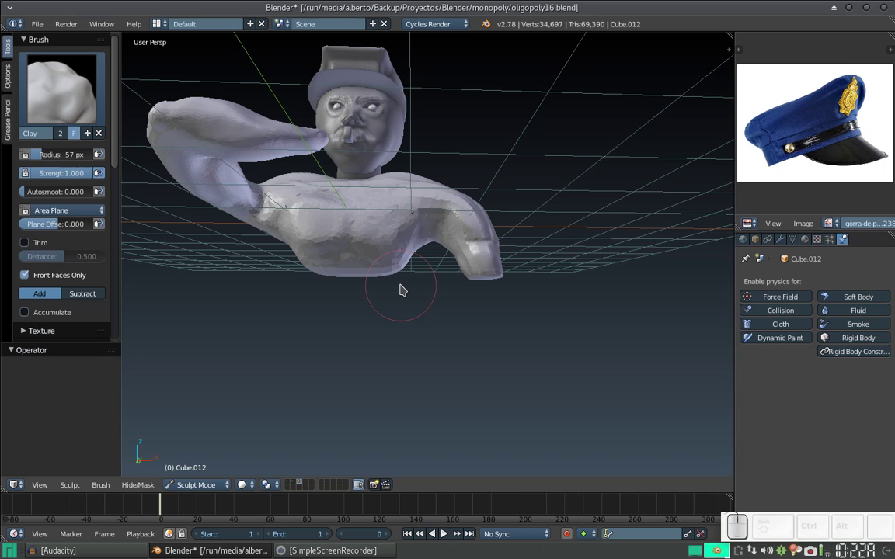
key(ctrl+z)
key(ctrl+z)
key(ctrl+z)
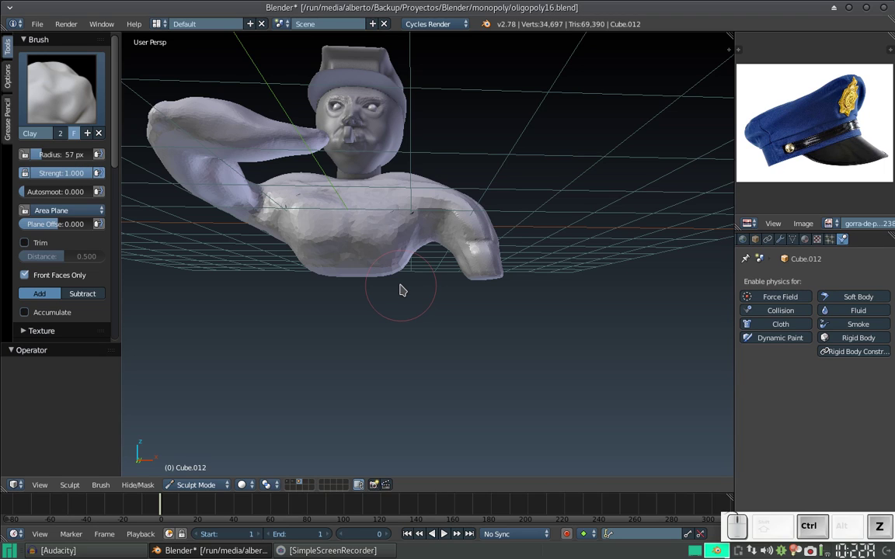
key(ctrl+z)
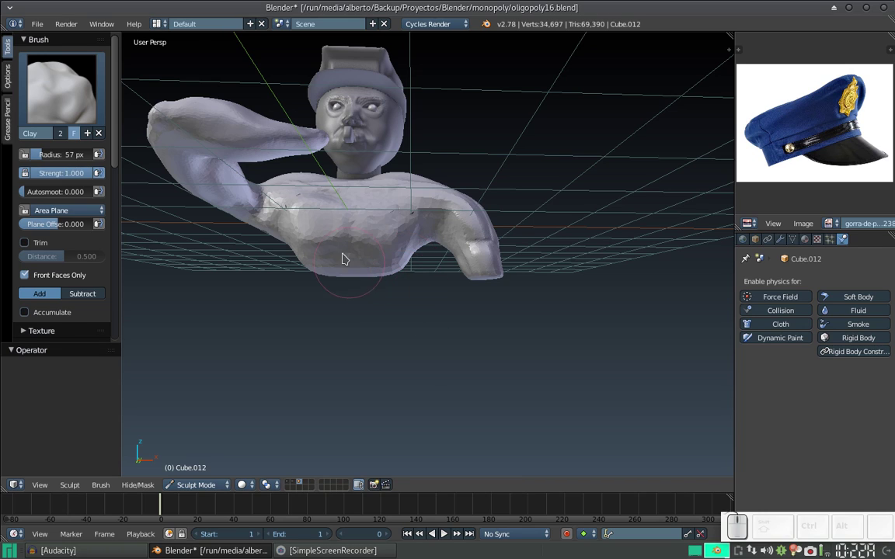
Resize the Clay brush and lay additional clay strokes over the chest from below
drag(351, 236, 356, 268)
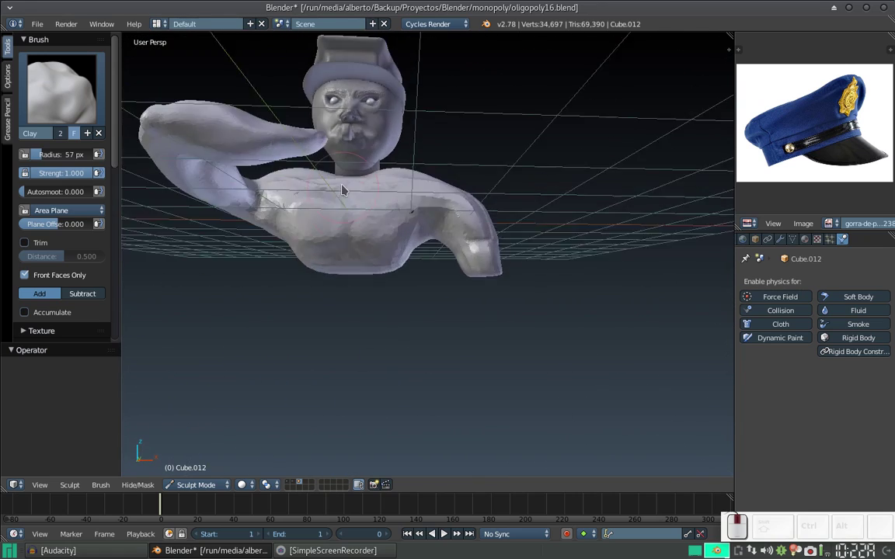
drag(350, 206, 388, 206)
click(390, 210)
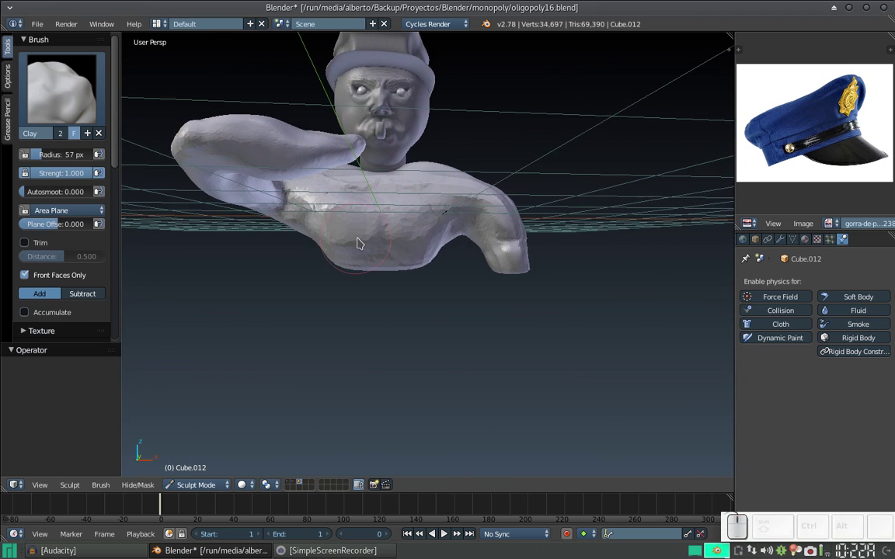
key(f)
click(332, 245)
drag(386, 216, 388, 219)
drag(387, 207, 398, 229)
middle_click(398, 225)
click(405, 198)
drag(388, 188, 394, 204)
drag(394, 194, 382, 242)
Shrink the Clay brush to about 43 px radius and scroll the Tools panel down
key(f)
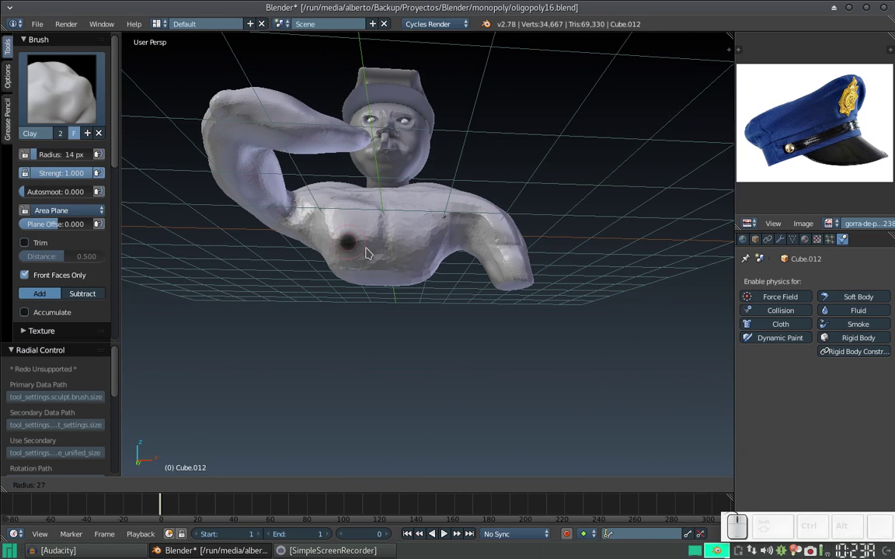
click(376, 254)
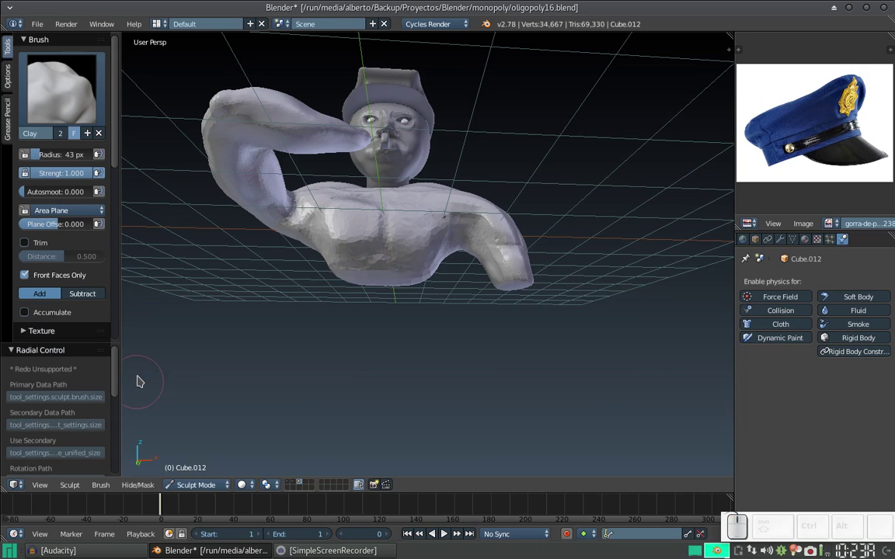
drag(119, 380, 106, 220)
drag(118, 169, 258, 226)
Add clay to the upper chest, adjusting brush strength and shrinking the radius to about 12 px
drag(338, 216, 345, 219)
middle_click(343, 230)
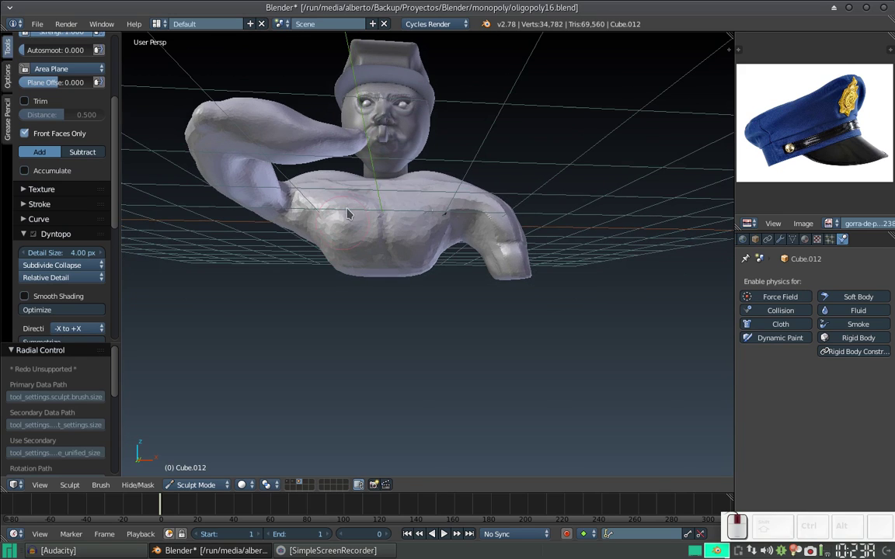
drag(358, 199, 346, 221)
middle_click(347, 203)
click(348, 168)
middle_click(361, 177)
drag(385, 195, 382, 228)
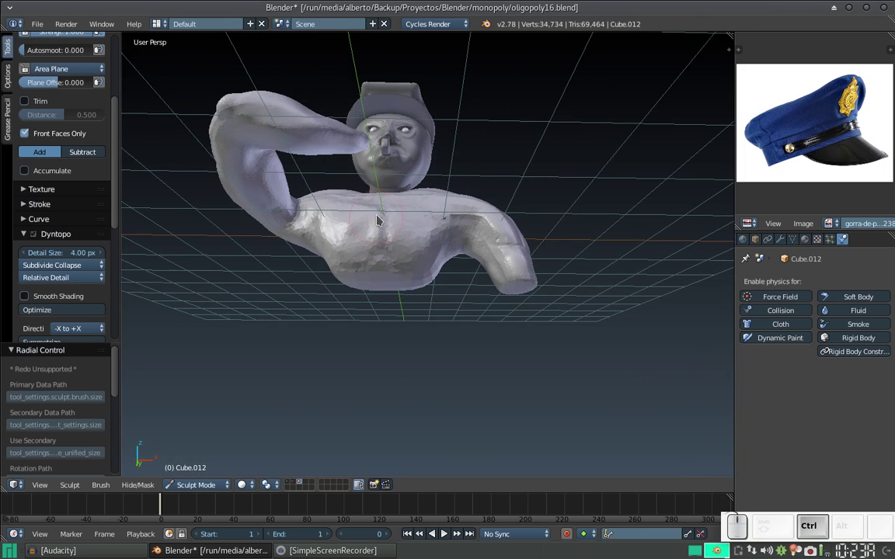
key(ctrl+f)
click(368, 235)
drag(377, 217, 380, 216)
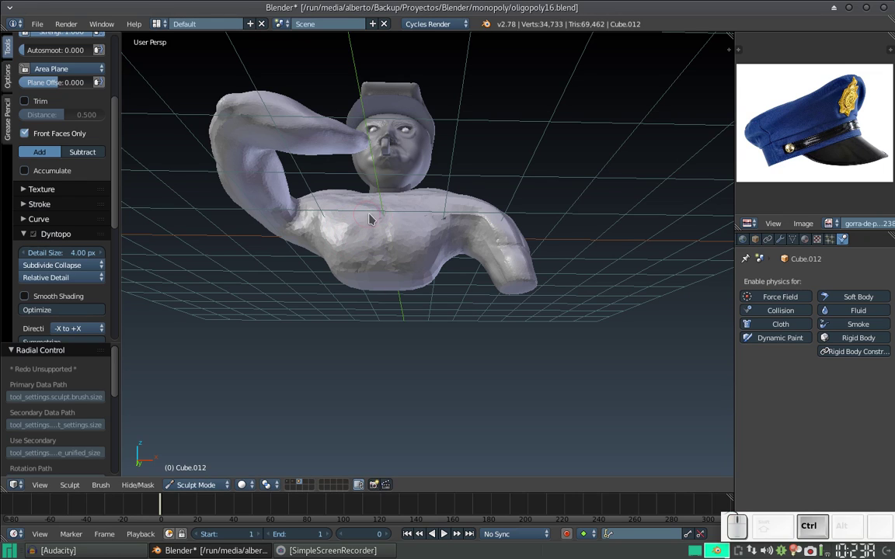
key(f)
click(381, 235)
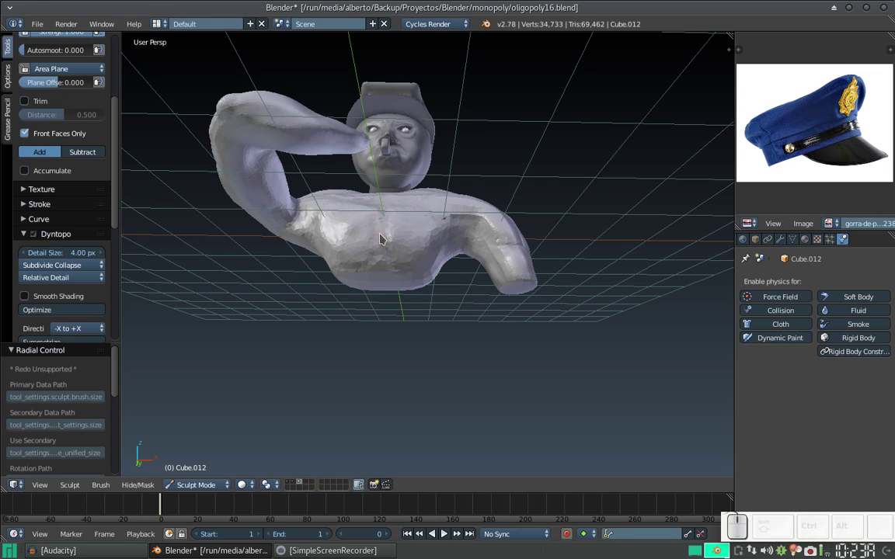
key(f)
click(386, 241)
Sculpt small clay strokes across the chest below the neck, zooming in on the collarbone area
drag(383, 217, 387, 214)
drag(386, 213, 352, 266)
drag(353, 267, 379, 221)
drag(367, 232, 379, 239)
drag(374, 242, 364, 274)
middle_click(372, 254)
drag(314, 206, 369, 233)
key(f)
click(365, 234)
drag(377, 223, 391, 216)
drag(389, 225, 417, 202)
middle_click(418, 196)
middle_click(406, 203)
middle_click(414, 227)
key(KP_Add)
Build up the chest muscle mass with broad clay strokes, resizing the brush between passes
drag(366, 217, 380, 202)
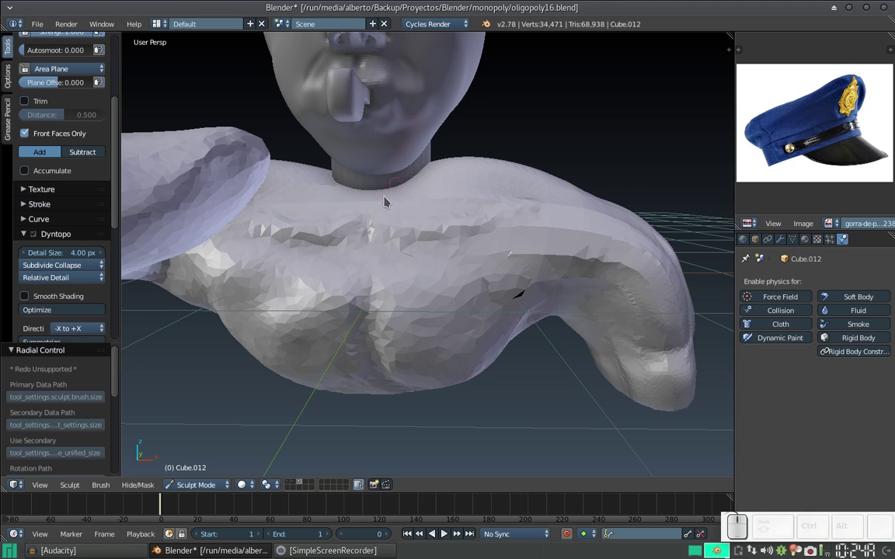
middle_click(380, 224)
middle_click(378, 226)
drag(378, 234, 371, 212)
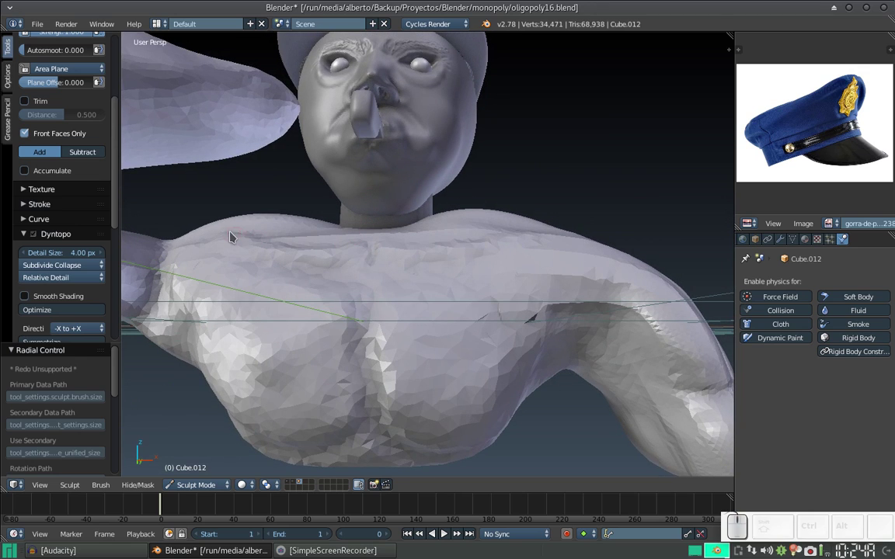
drag(220, 232, 421, 234)
click(387, 251)
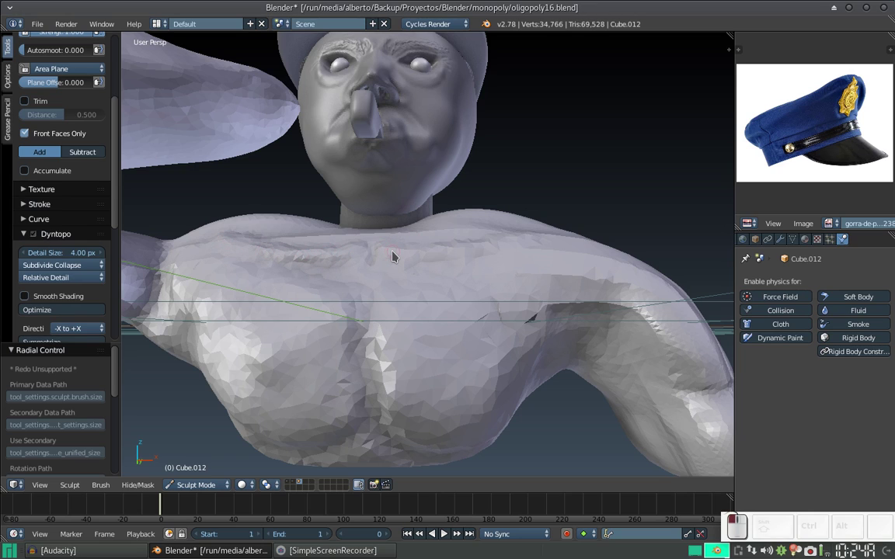
key(f)
click(398, 254)
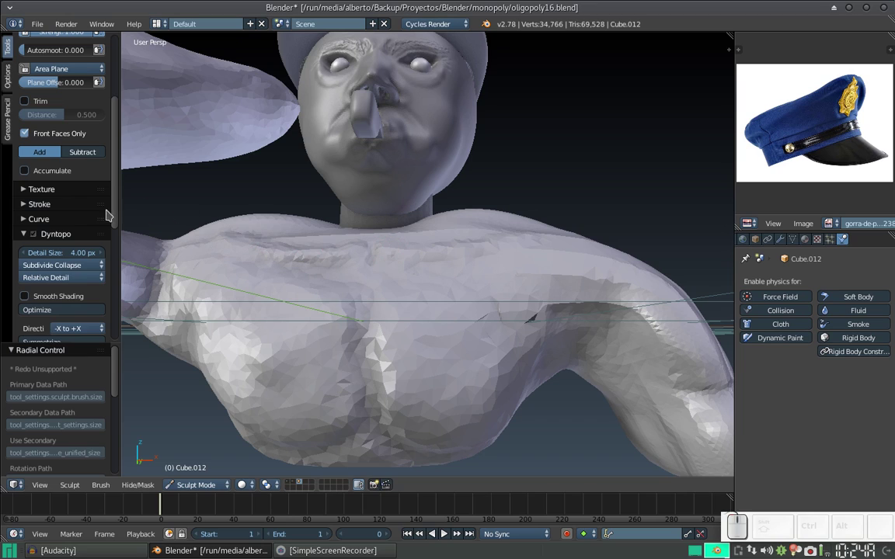
drag(393, 248, 540, 239)
middle_click(467, 237)
drag(501, 255, 512, 246)
key(f)
click(451, 316)
drag(478, 269, 449, 282)
key(ctrl+z)
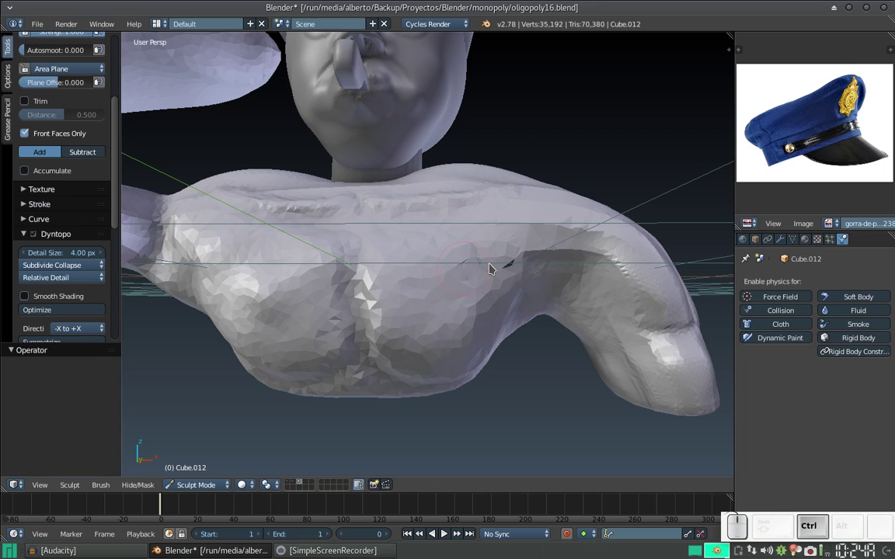
Define the pectorals and the chest's central dividing line, then zoom out to view the whole bust
drag(513, 266, 472, 272)
drag(474, 270, 393, 258)
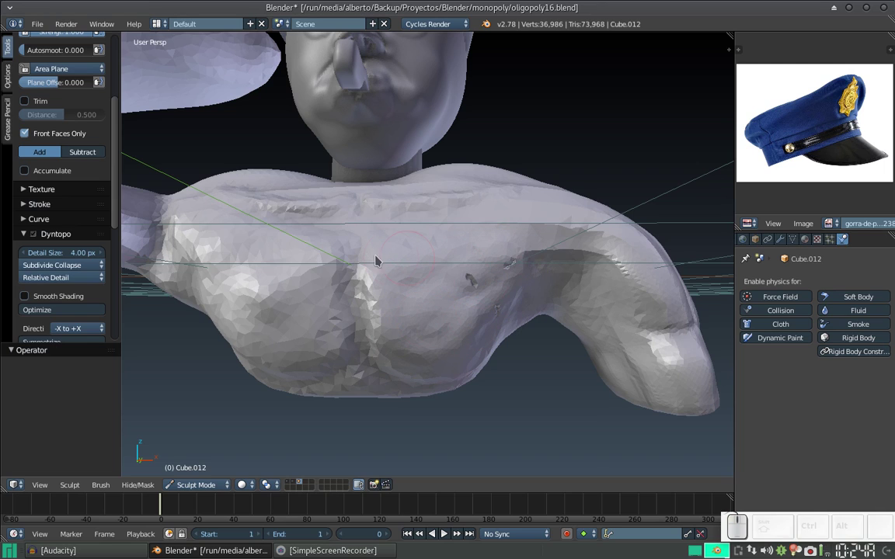
drag(272, 261, 352, 261)
drag(371, 241, 360, 263)
middle_click(368, 266)
middle_click(372, 257)
drag(365, 253, 328, 227)
drag(251, 221, 222, 233)
click(219, 240)
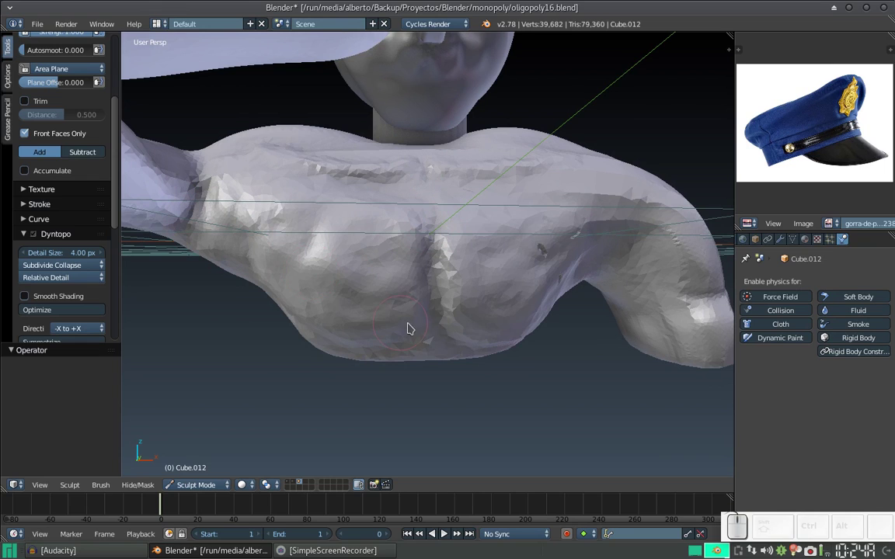
middle_click(413, 311)
drag(423, 285, 434, 256)
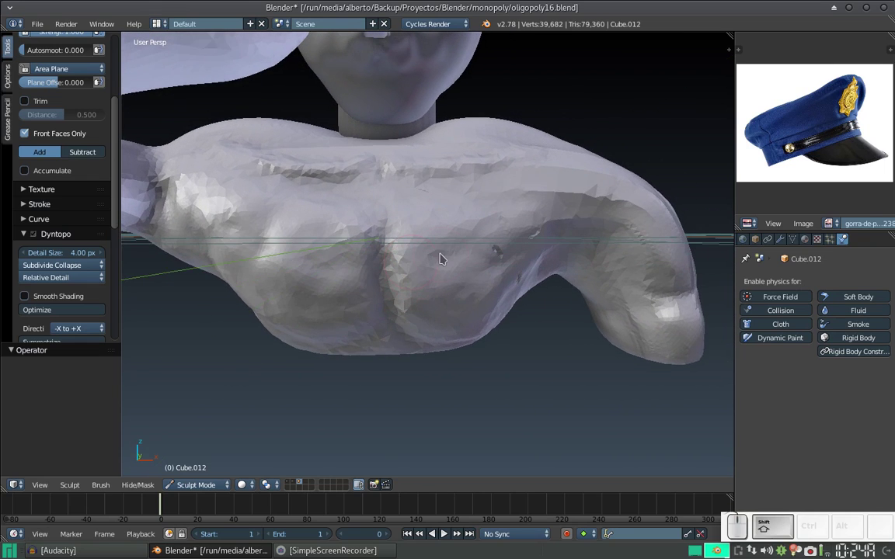
middle_click(446, 256)
middle_click(444, 251)
key(KP_Subtract)
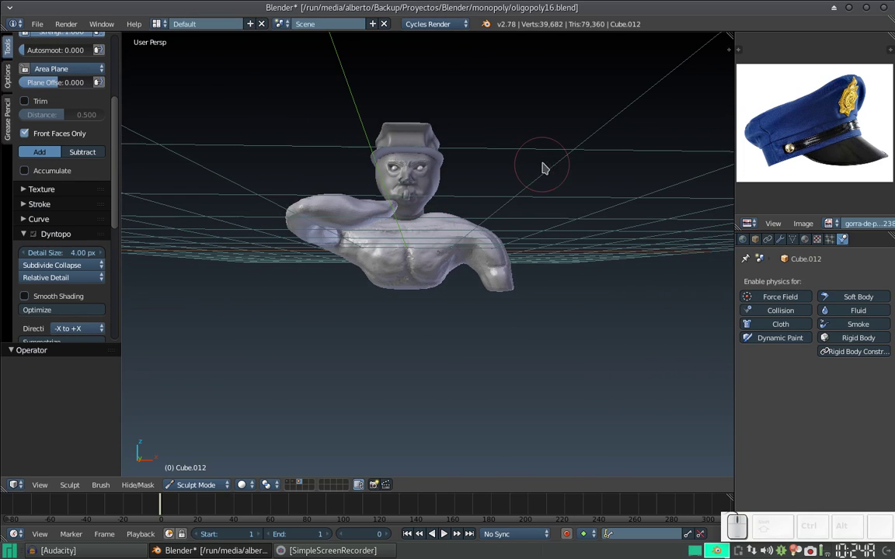
Resize the brush radius and strength and test a stroke on the front of the torso
drag(554, 168, 484, 226)
key(f)
click(464, 240)
drag(455, 235, 495, 242)
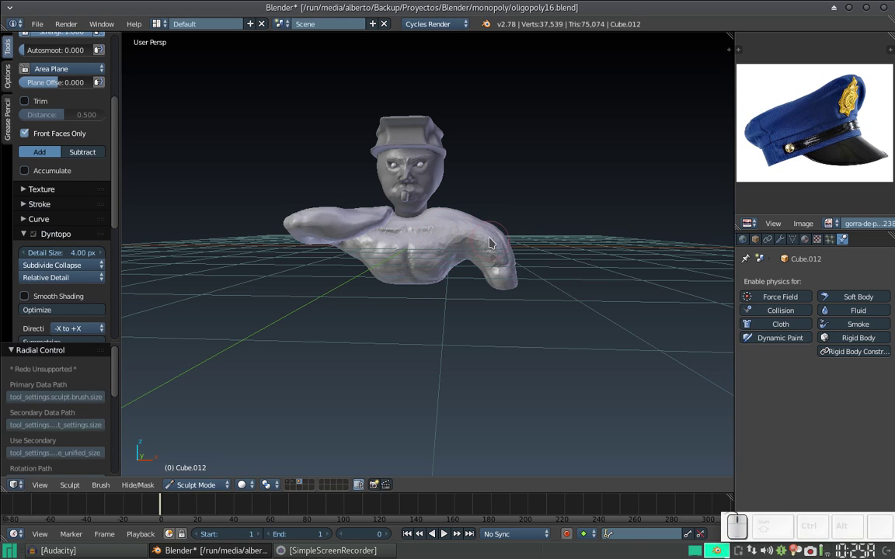
key(ctrl+z)
key(KP_Add)
drag(472, 244, 484, 224)
middle_click(467, 217)
key(shift+f)
click(461, 251)
Orbit to the bust's back and shape the upper back and shoulder with clay strokes
drag(453, 206, 541, 213)
middle_click(528, 222)
middle_click(513, 225)
drag(502, 231, 468, 179)
drag(438, 158, 459, 269)
middle_click(478, 260)
drag(434, 179, 519, 241)
middle_click(492, 241)
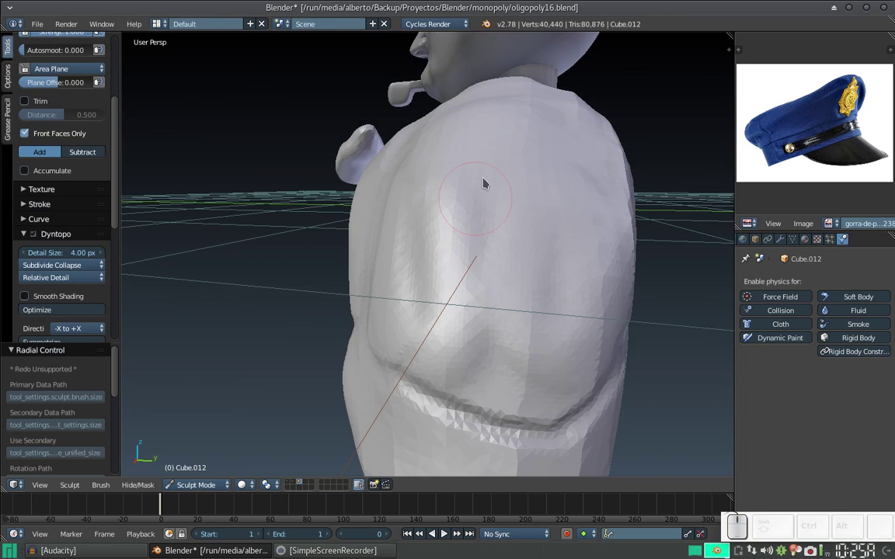
Deepen the crease along the raised arm with a long clay stroke and dabs
click(463, 174)
click(523, 178)
middle_click(491, 246)
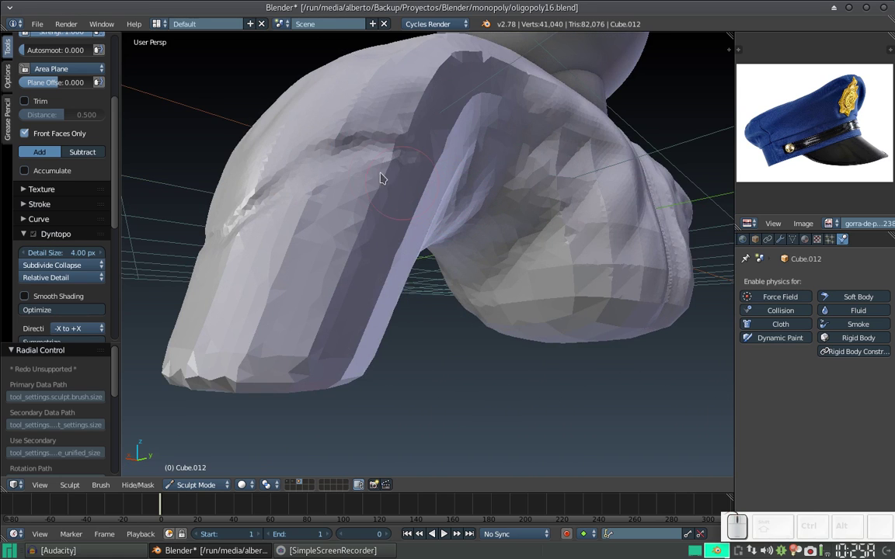
middle_click(385, 185)
middle_click(395, 188)
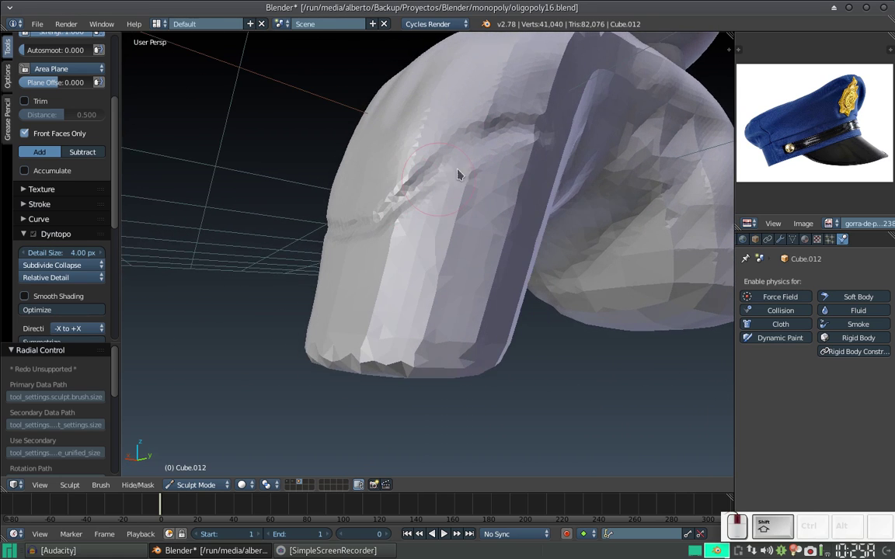
drag(505, 176, 389, 271)
middle_click(401, 256)
middle_click(455, 247)
click(512, 259)
Orbit to the back and dab clay detail onto the lower back
drag(504, 269, 552, 279)
middle_click(658, 263)
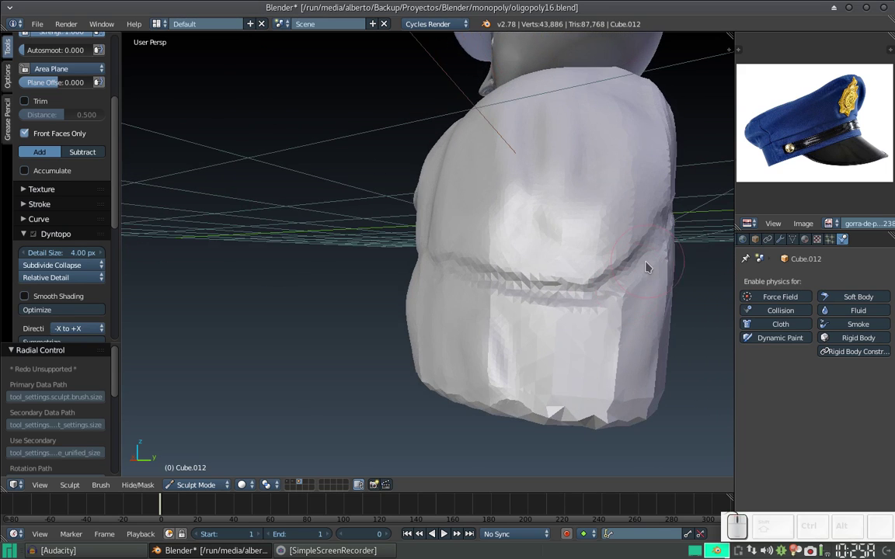
click(645, 277)
click(590, 356)
click(464, 313)
click(445, 324)
click(417, 313)
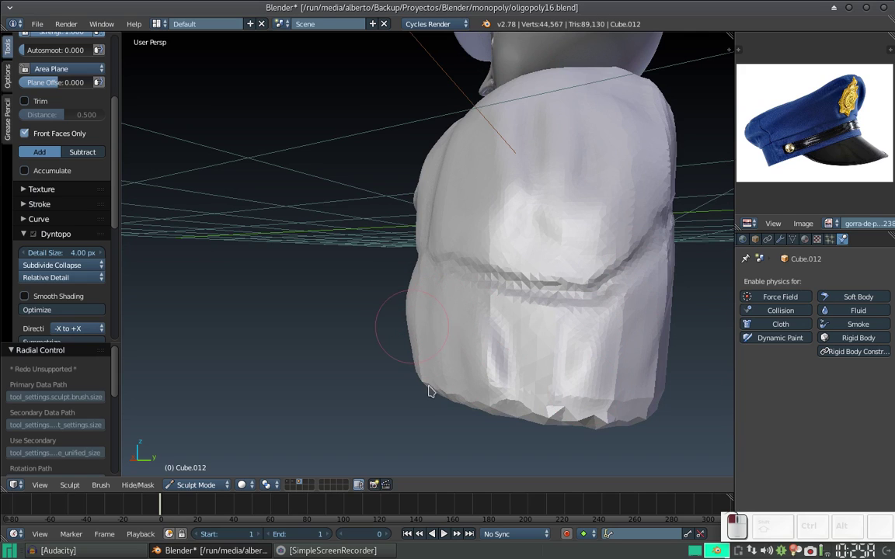
click(560, 354)
click(556, 366)
middle_click(528, 282)
Return to the raised arm, adjust brush strength and size, and carve grooves into the forearm and elbow
drag(495, 148, 577, 272)
drag(409, 325, 593, 265)
middle_click(583, 273)
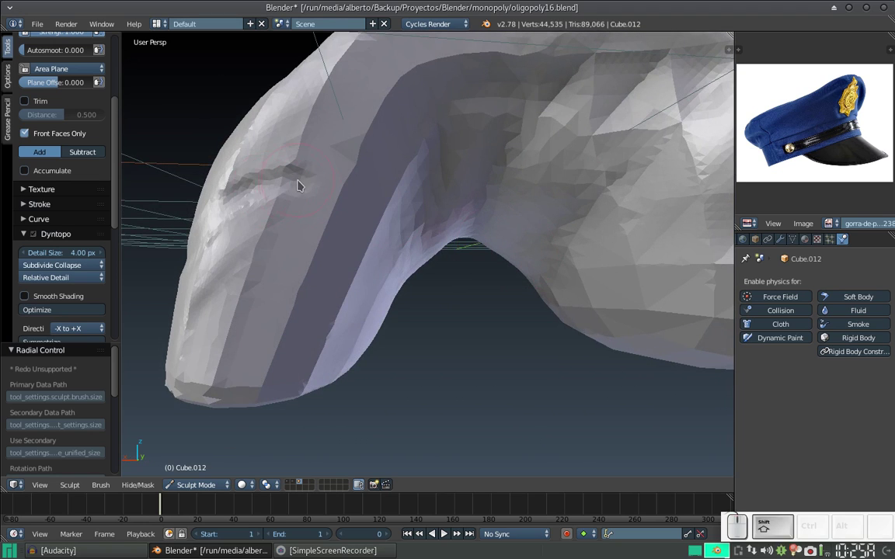
key(shift+f)
click(296, 205)
click(302, 189)
key(ctrl+z)
key(f)
click(332, 203)
drag(303, 180, 281, 172)
drag(286, 171, 222, 213)
click(223, 214)
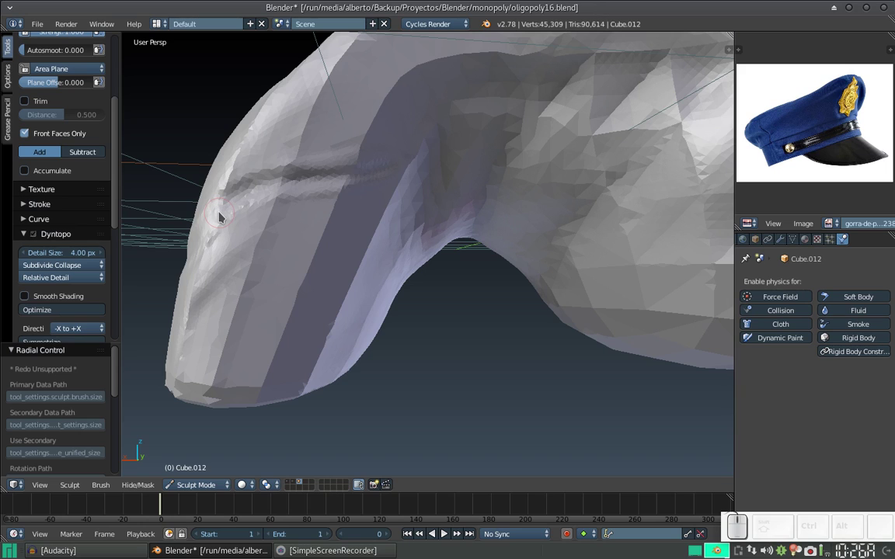